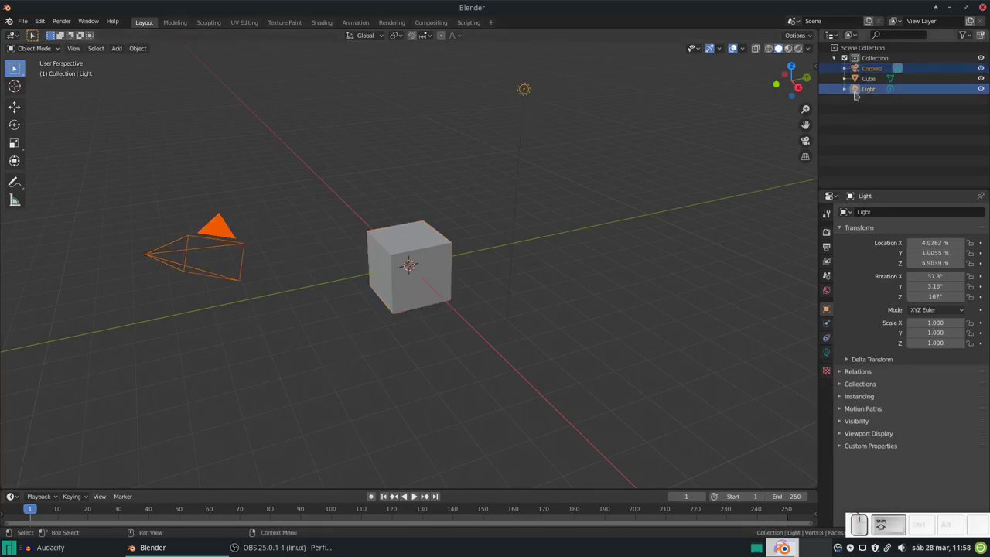
# Step: Add Collection 2 in the Outliner and move the Camera and Light into it
pyautogui.rightClick(839, 53)
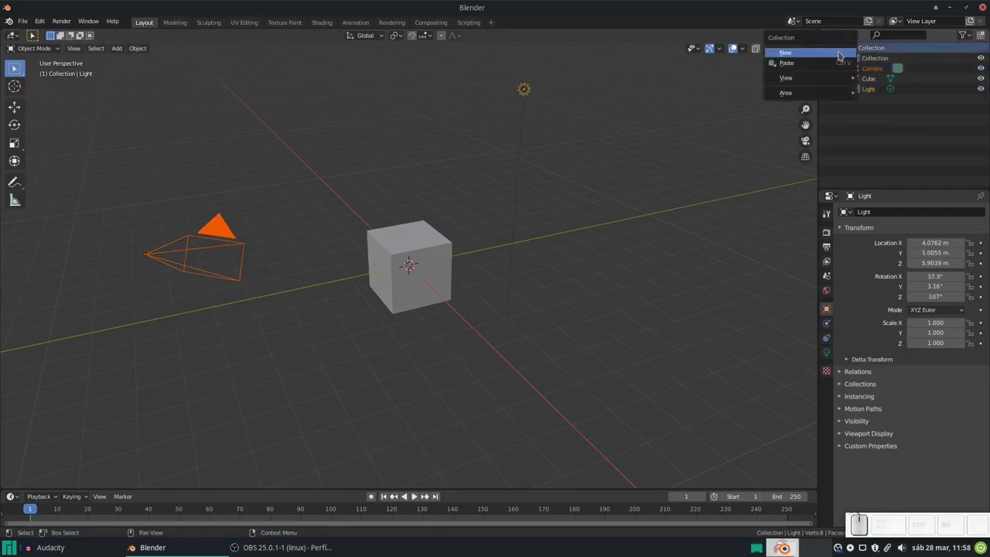
pyautogui.rightClick(830, 53)
pyautogui.moveTo(829, 53); pyautogui.dragTo(866, 101)
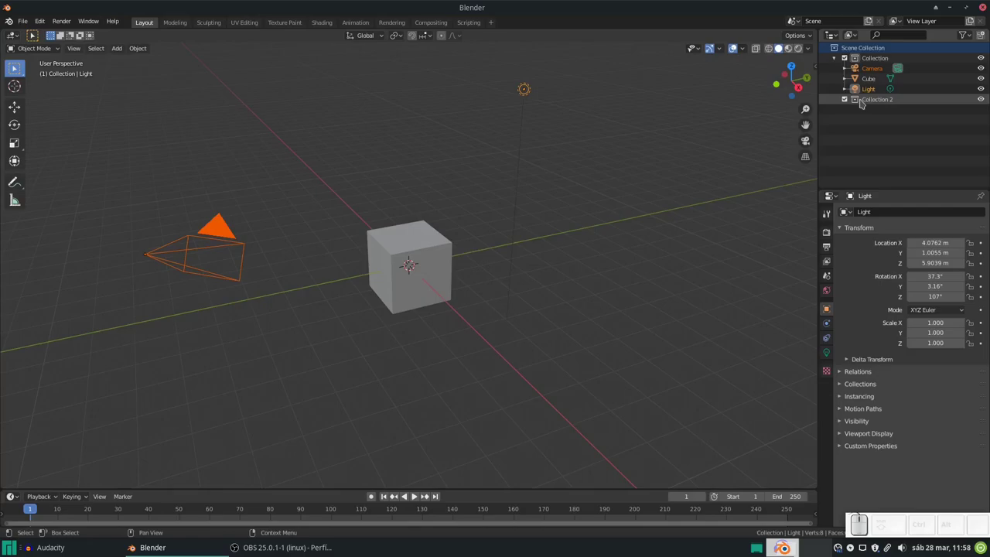
pyautogui.rightClick(837, 58)
pyautogui.rightClick(876, 77)
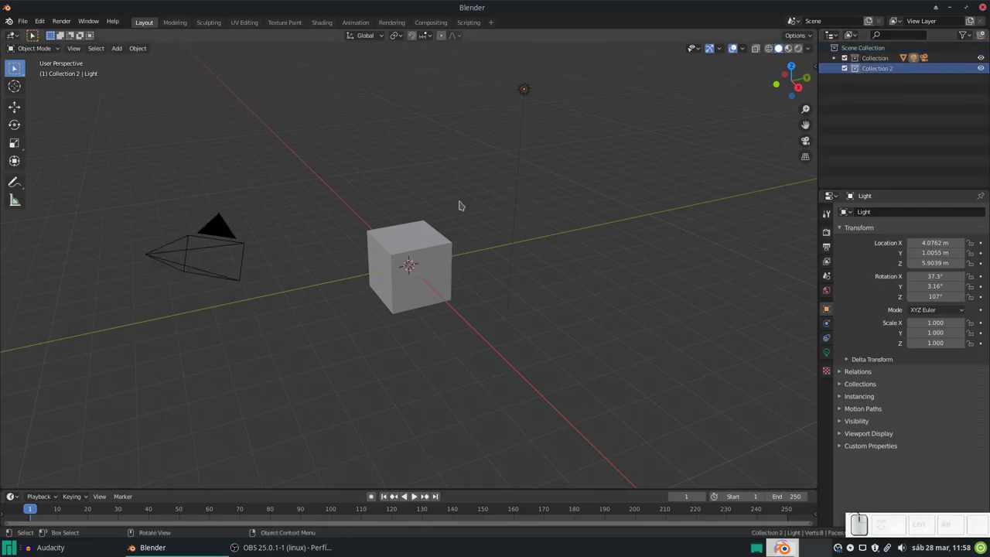
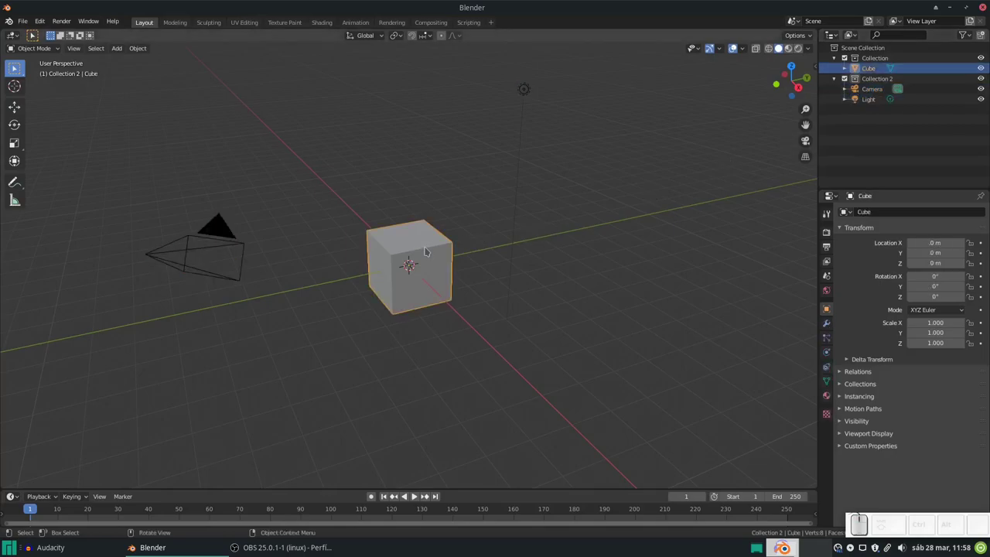
# Step: Orbit and zoom the view to face the scene from the front
pyautogui.moveTo(860, 516); pyautogui.dragTo(862, 516)
pyautogui.scroll(-3)
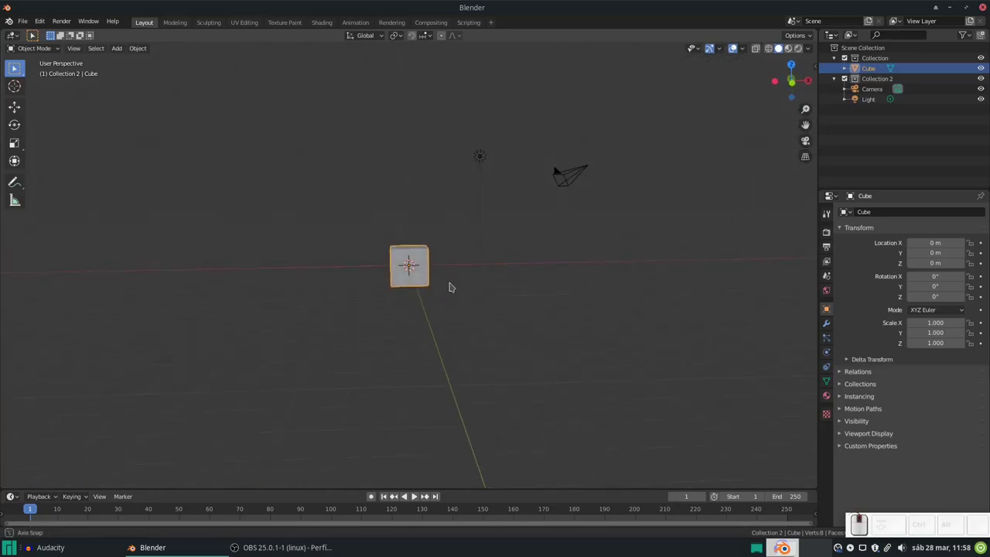
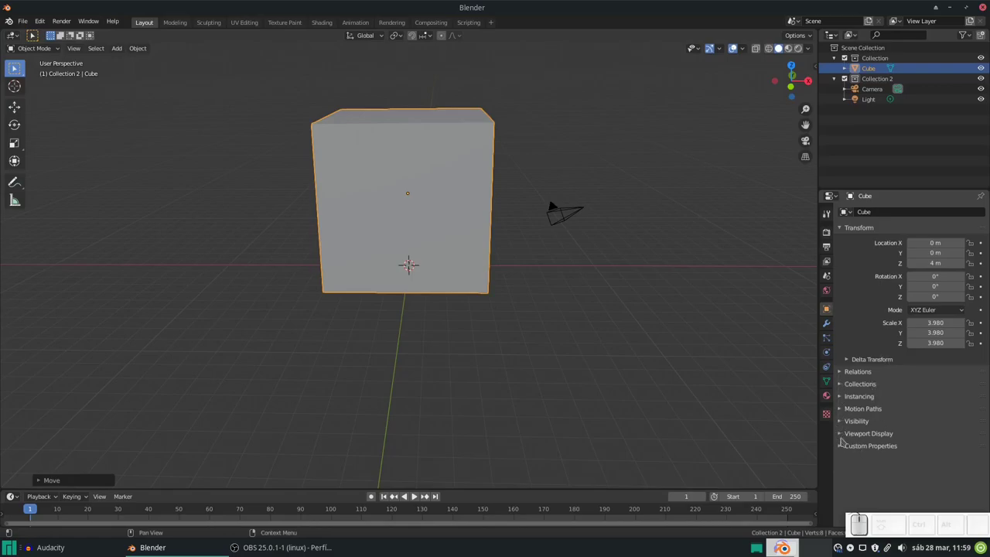
# Step: Set the cube's Viewport Display to show it as Wire only
pyautogui.click(841, 436)
pyautogui.scroll(-3)
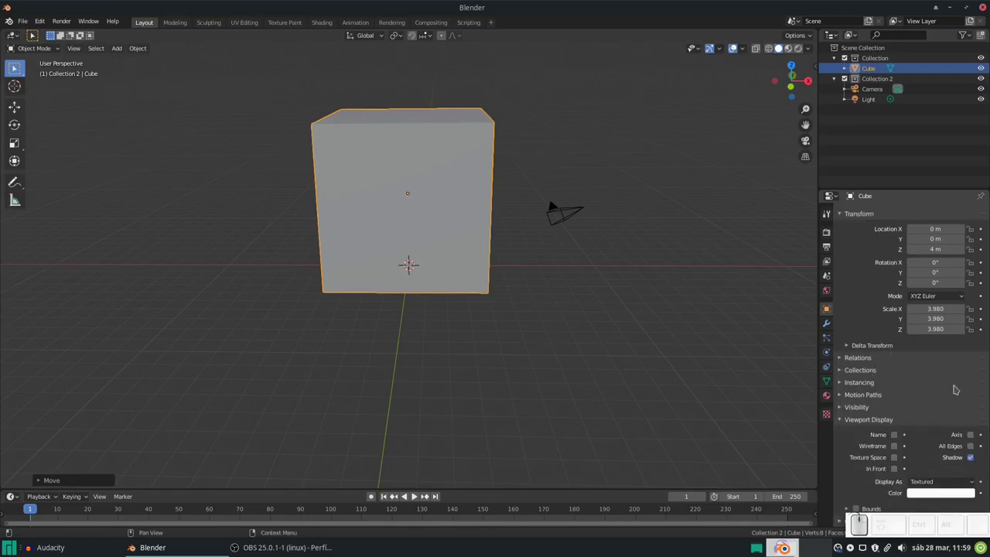
pyautogui.click(936, 482)
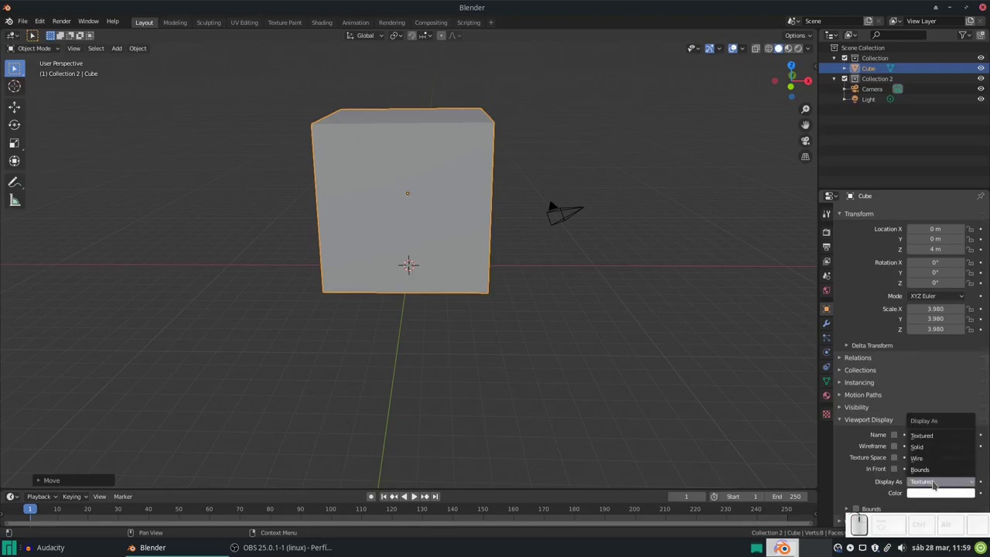
pyautogui.click(922, 458)
# Step: Select the light in the viewport to move it off to the left
pyautogui.moveTo(394, 232); pyautogui.dragTo(440, 193)
pyautogui.click(481, 155)
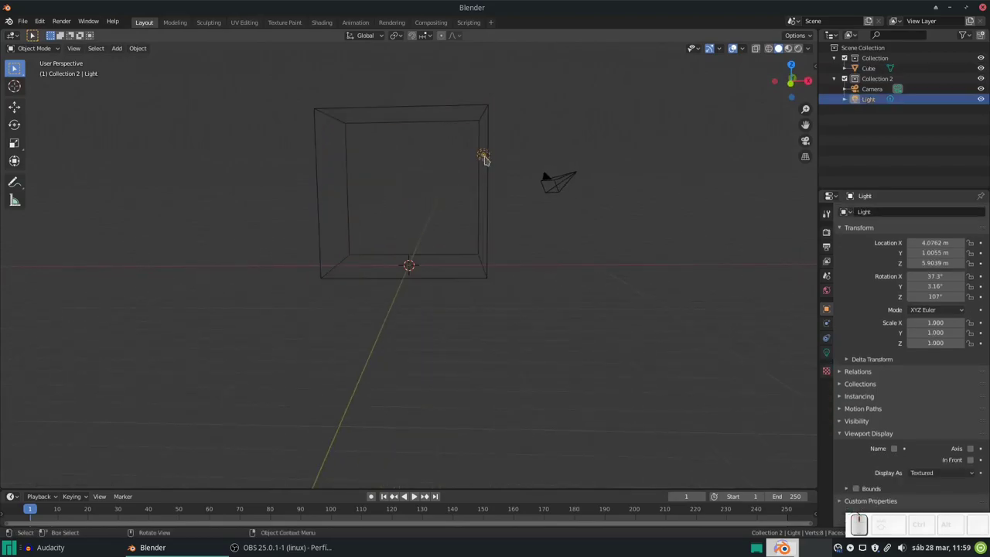
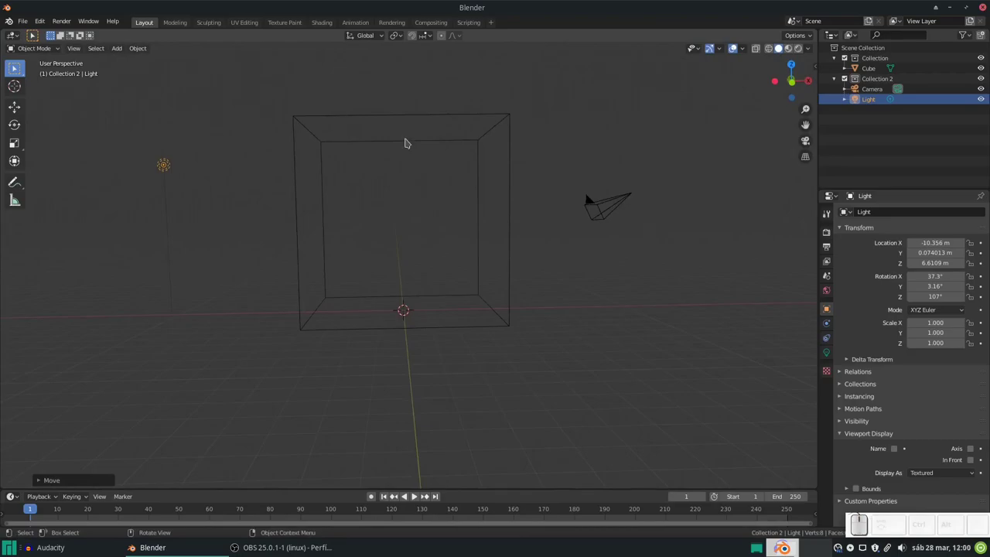
# Step: Add a UV sphere and move it up along Z and left along X inside the cube
pyautogui.press('shift+a')
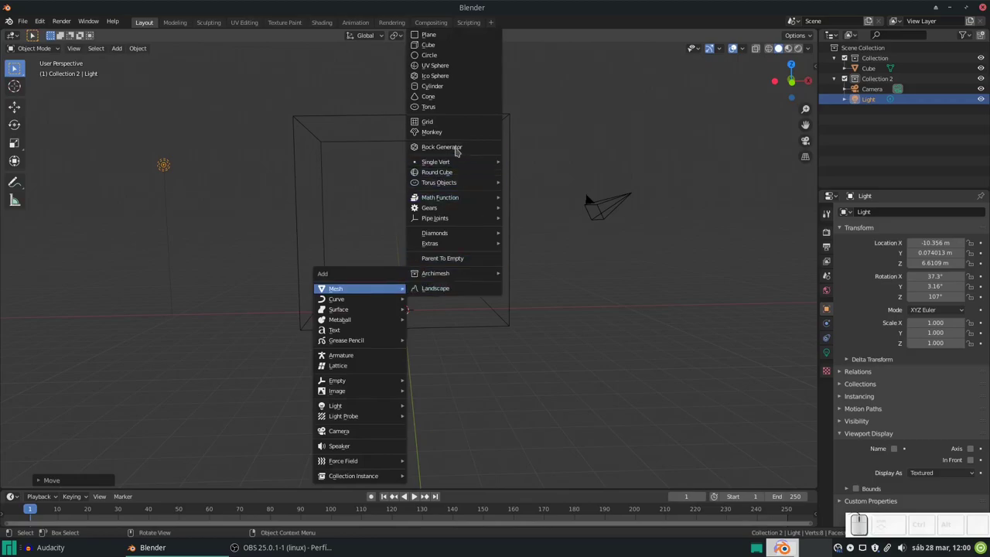
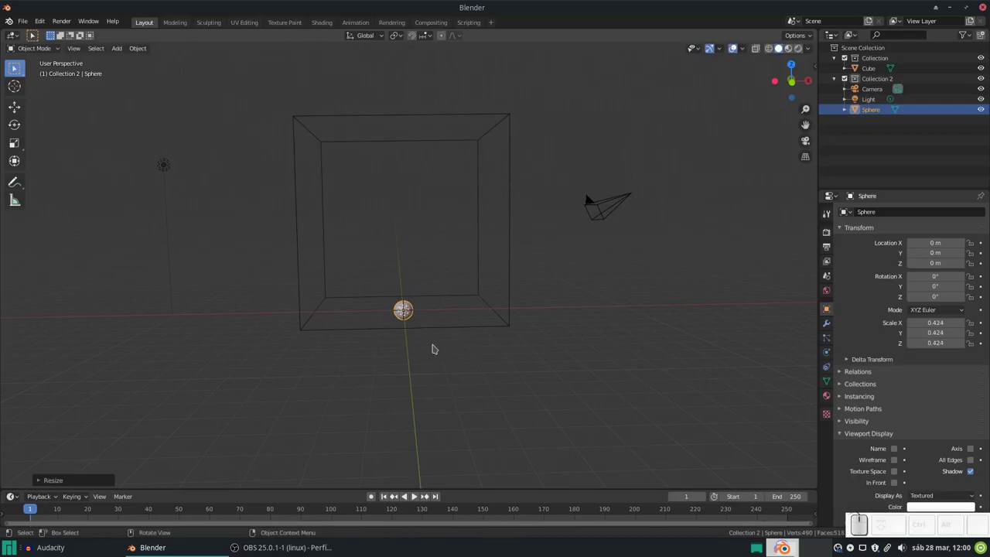
pyautogui.press('g')
pyautogui.press('z')
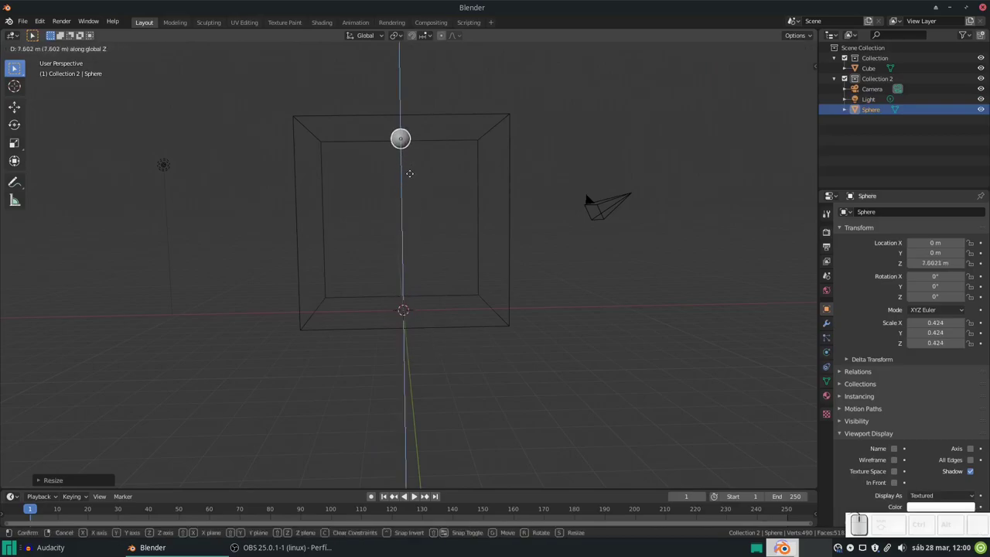
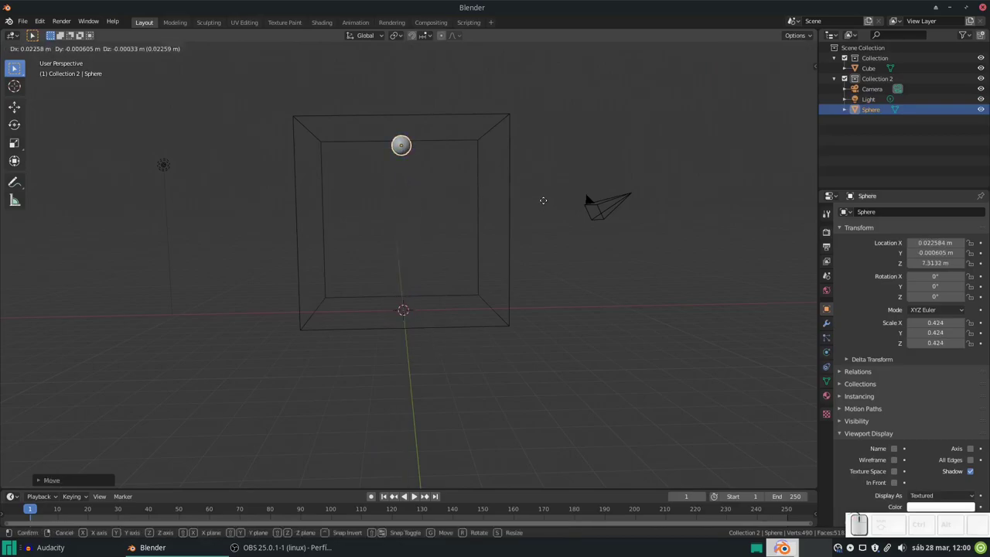
pyautogui.press('x')
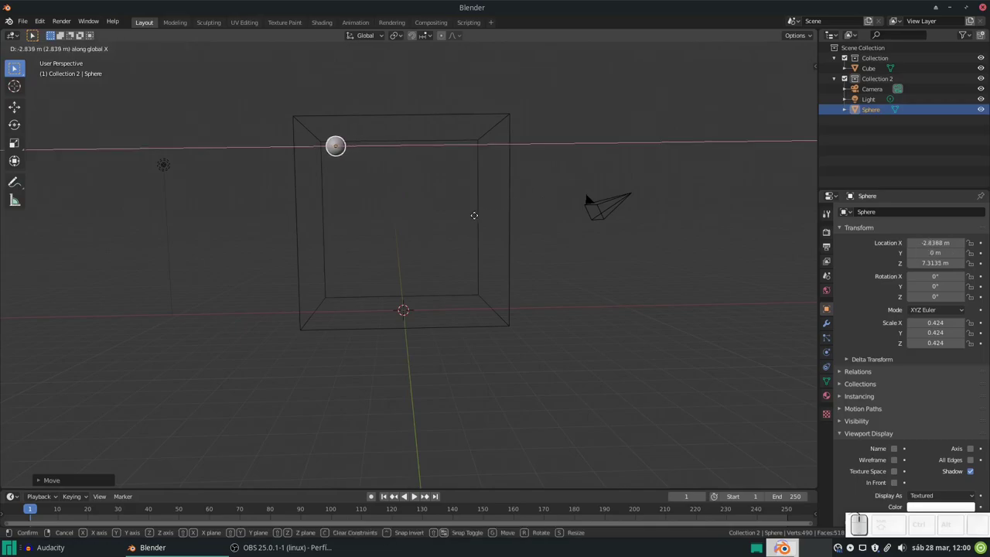
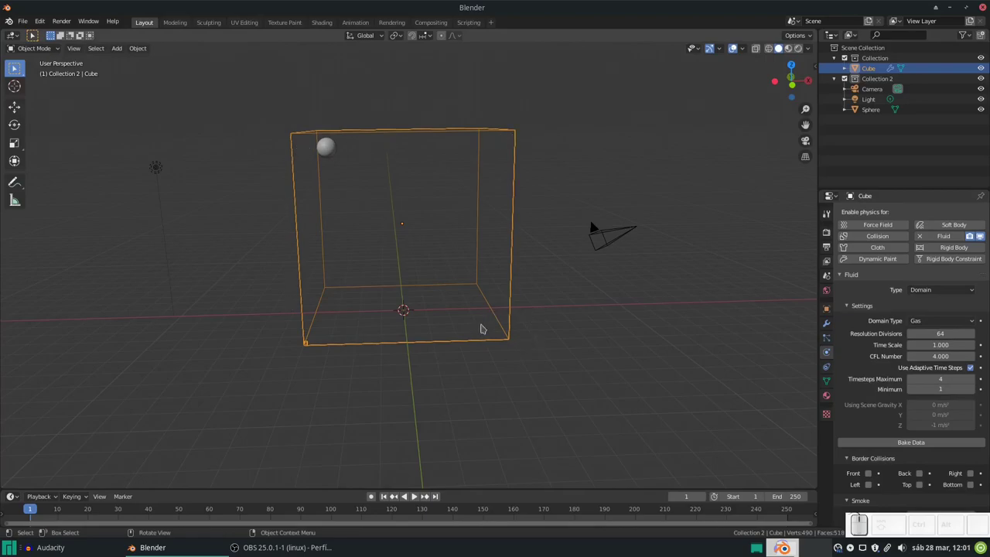
# Step: Set the cube's fluid Domain Type to Liquid
pyautogui.moveTo(859, 516); pyautogui.dragTo(860, 516)
pyautogui.click(929, 322)
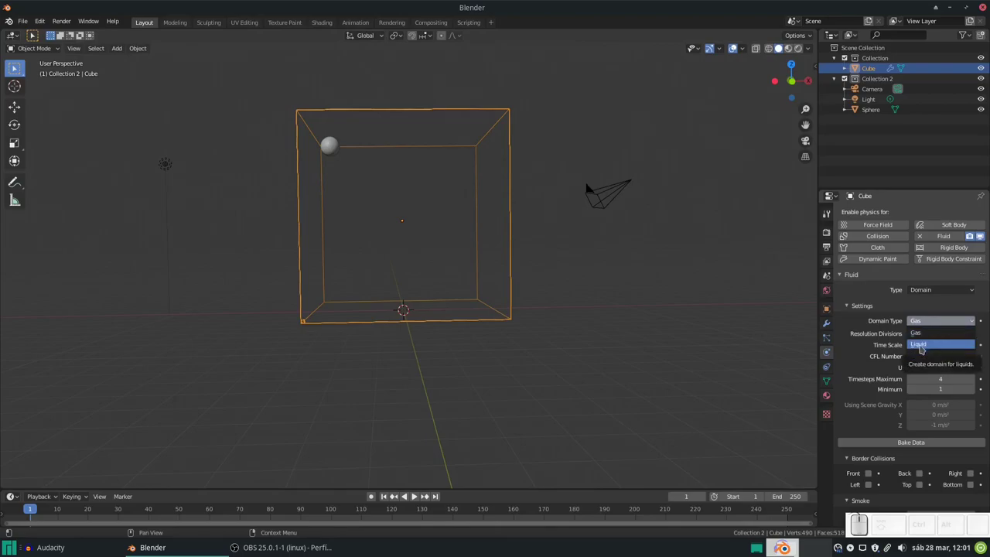
pyautogui.click(923, 349)
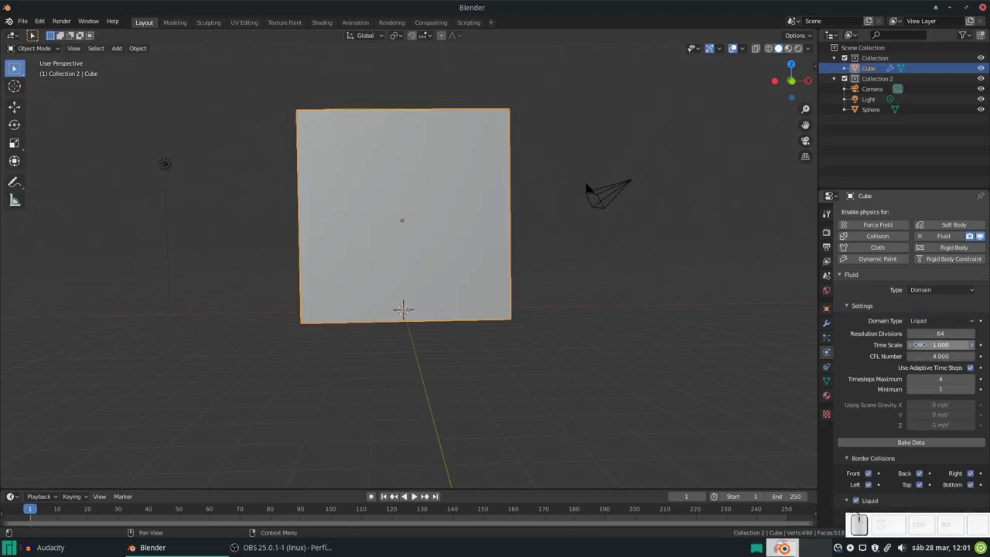
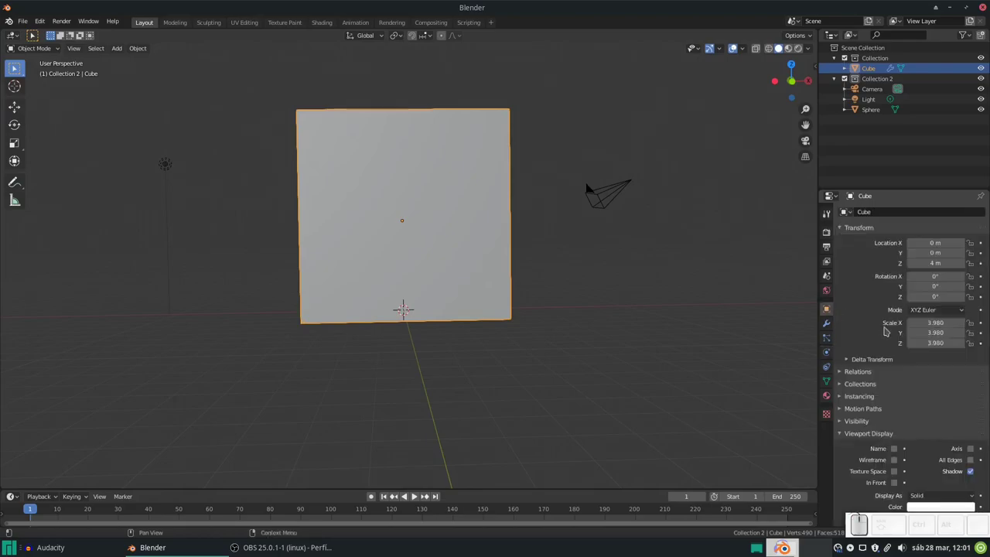
# Step: Set the cube's Viewport Display back to Wire
pyautogui.scroll(-3)
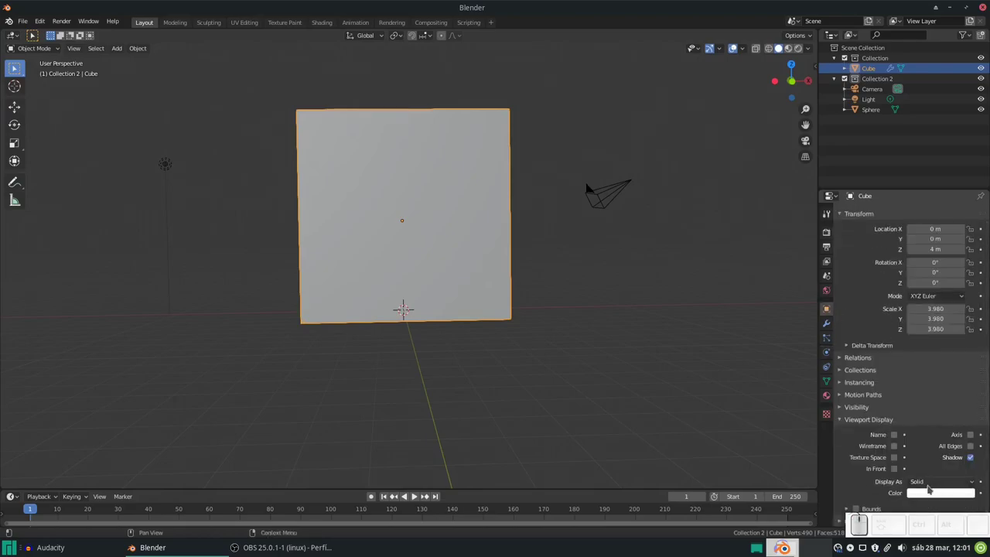
pyautogui.click(926, 486)
pyautogui.click(924, 460)
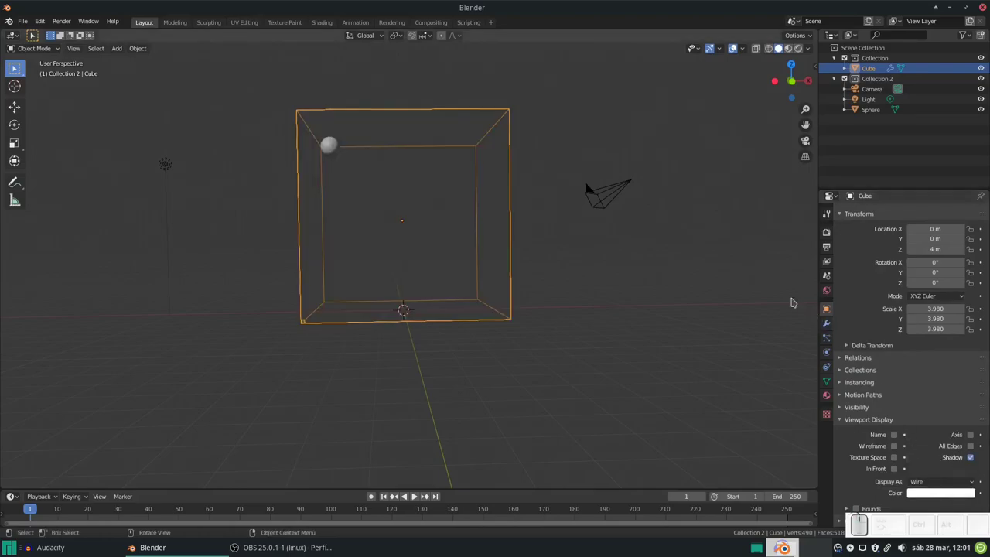
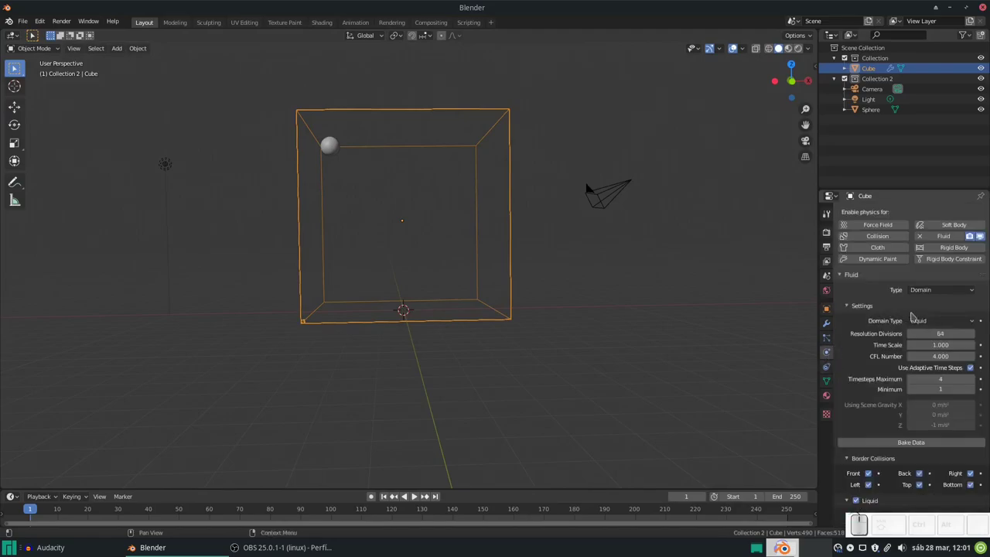
pyautogui.scroll(-3)
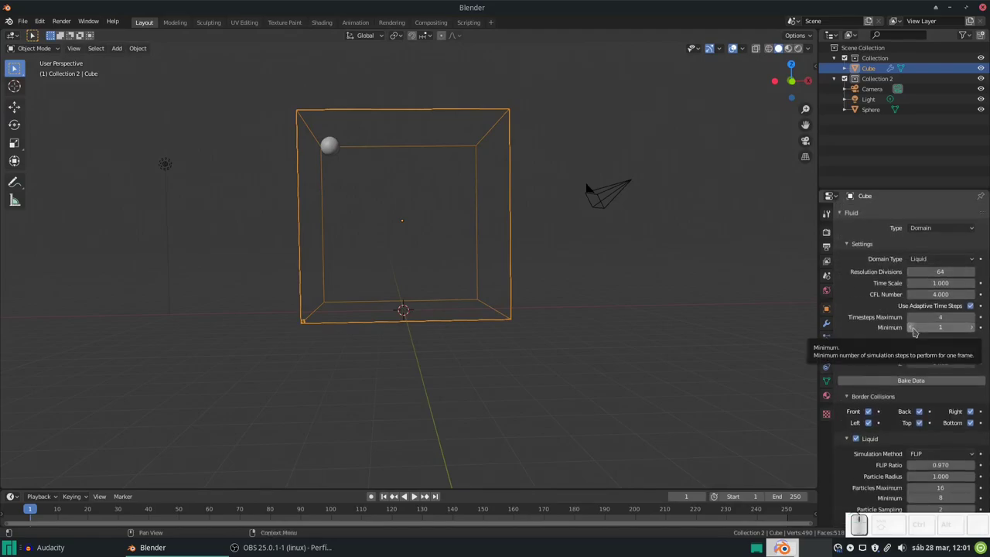
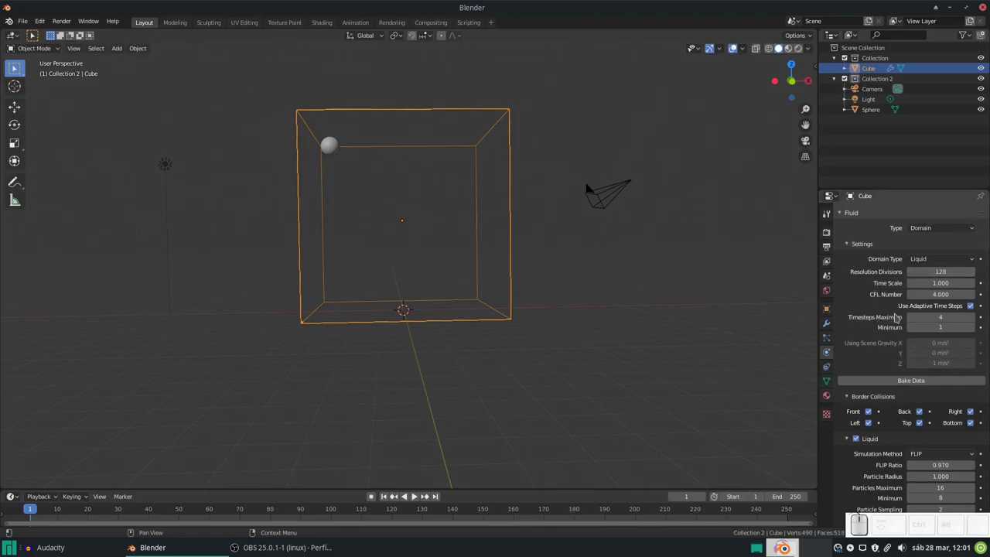
# Step: Enable Mesh generation on the cube's liquid domain and expand its settings
pyautogui.scroll(-3)
pyautogui.scroll(-3)
pyautogui.scroll(3)
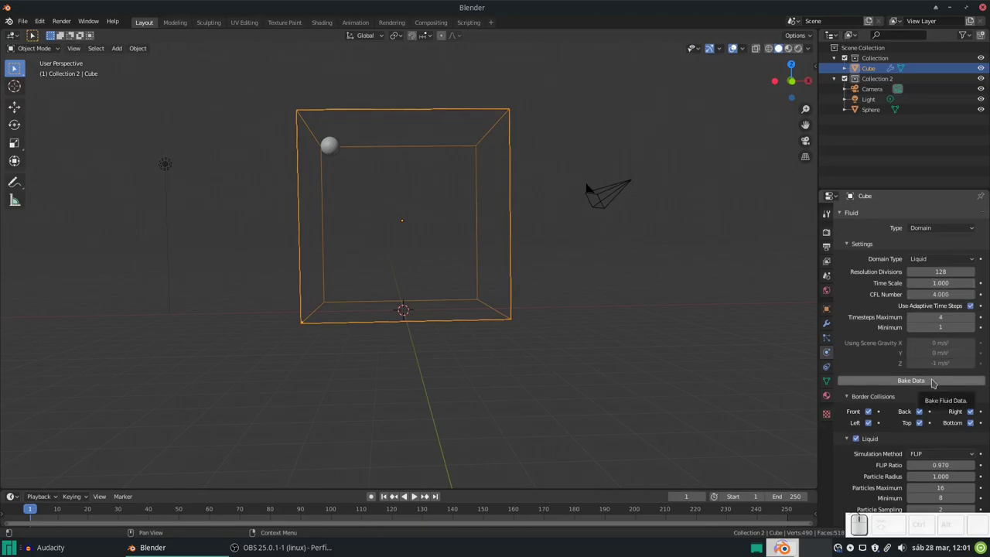
pyautogui.scroll(-3)
pyautogui.scroll(-3)
pyautogui.scroll(3)
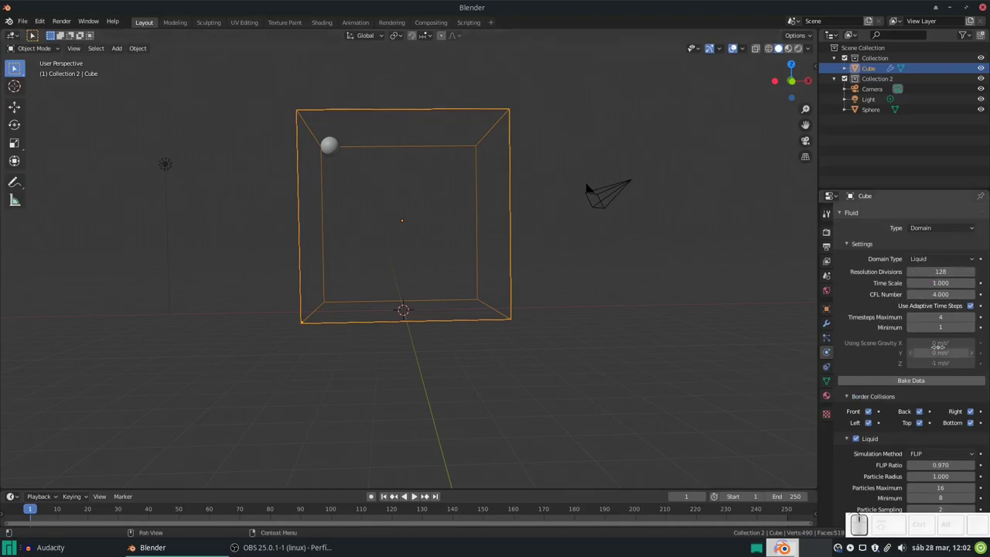
pyautogui.scroll(-3)
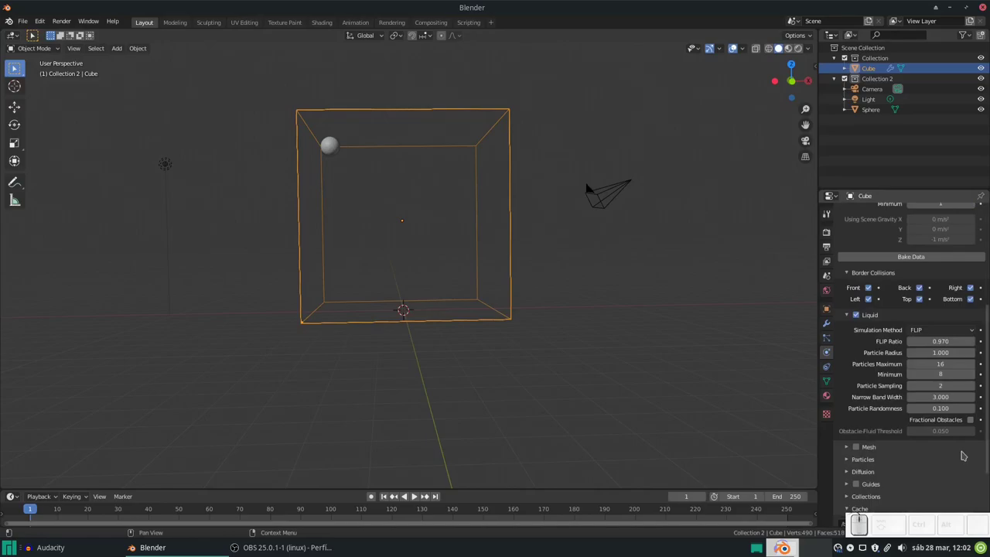
pyautogui.scroll(-3)
pyautogui.click(848, 366)
pyautogui.click(859, 365)
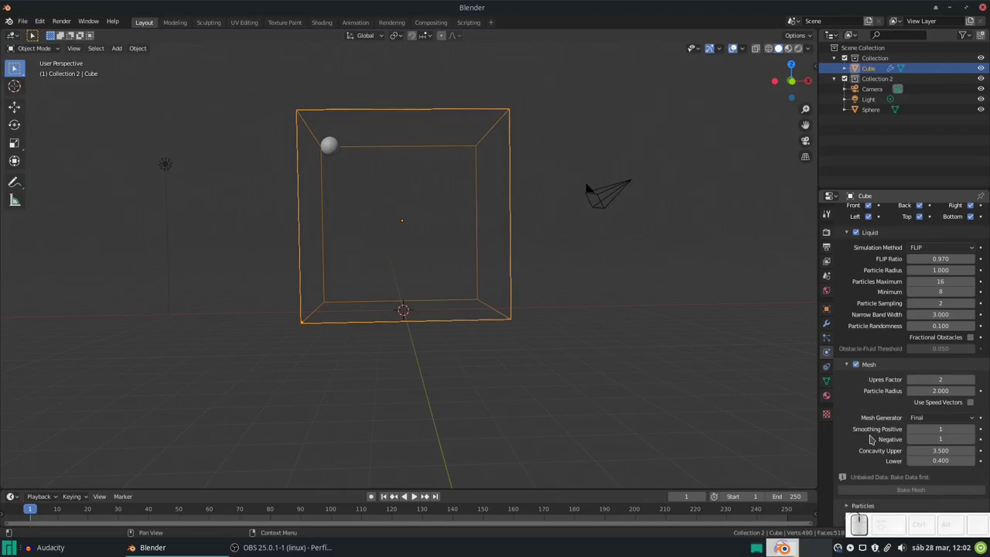
# Step: Review the domain settings, then select the sphere in the viewport
pyautogui.scroll(-3)
pyautogui.scroll(3)
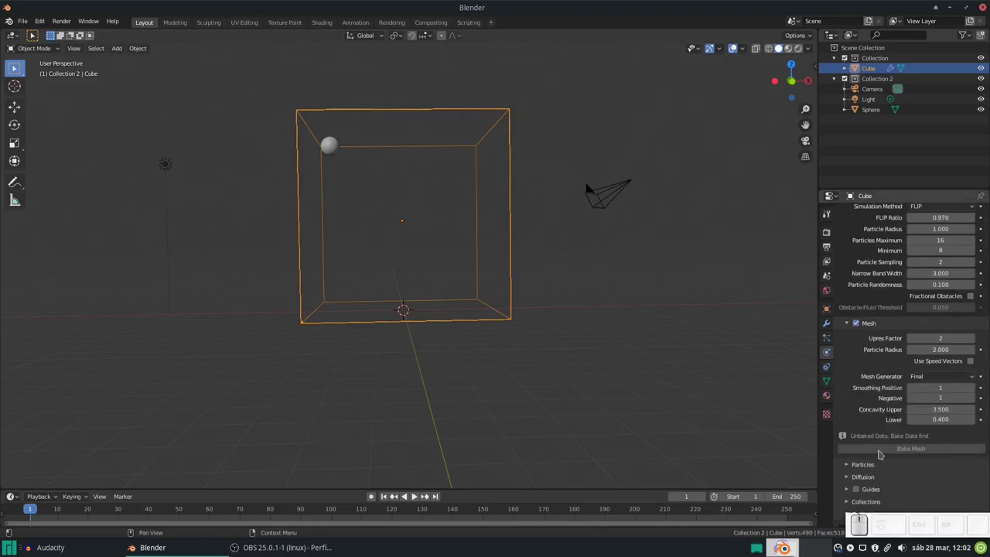
pyautogui.scroll(-3)
pyautogui.scroll(-3)
pyautogui.scroll(3)
pyautogui.click(336, 147)
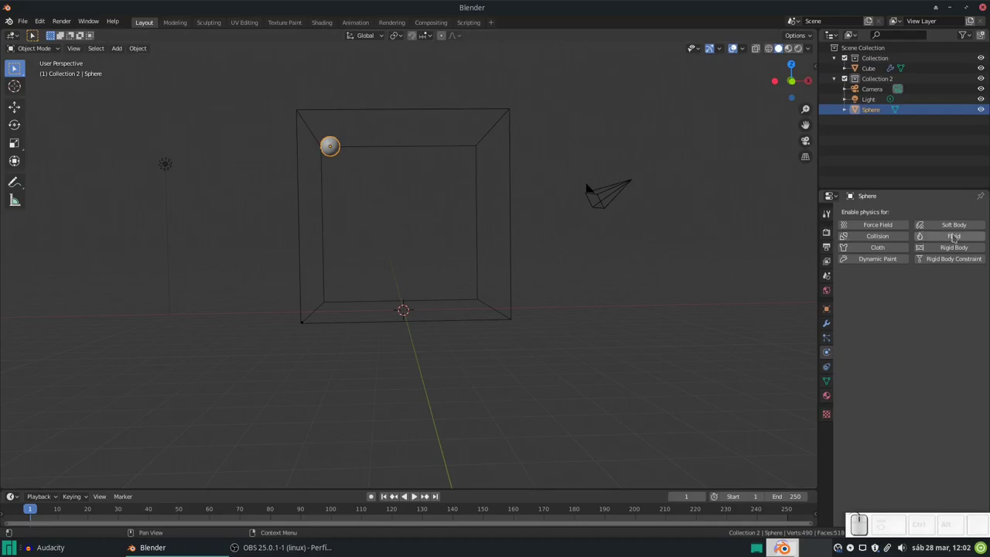
# Step: Enable Fluid physics on the sphere with Type set to Flow
pyautogui.click(954, 238)
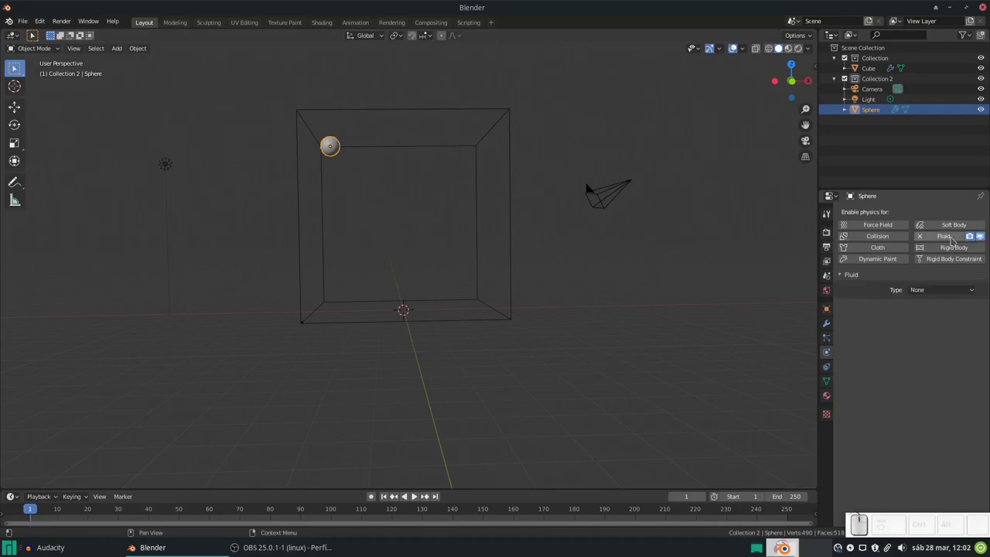
pyautogui.click(937, 288)
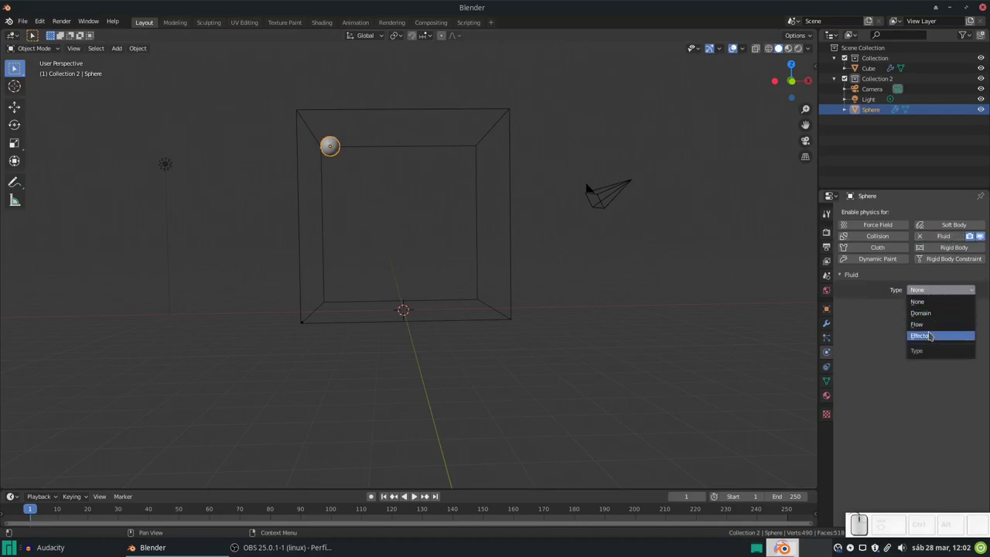
pyautogui.click(930, 328)
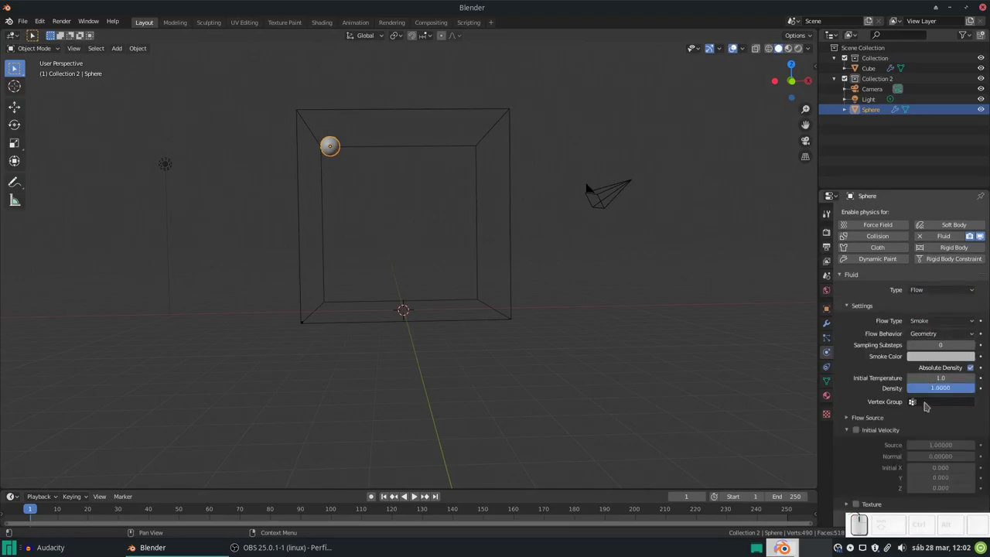
# Step: Set the sphere's Flow Type to Liquid and Flow Behavior to Inflow
pyautogui.click(932, 321)
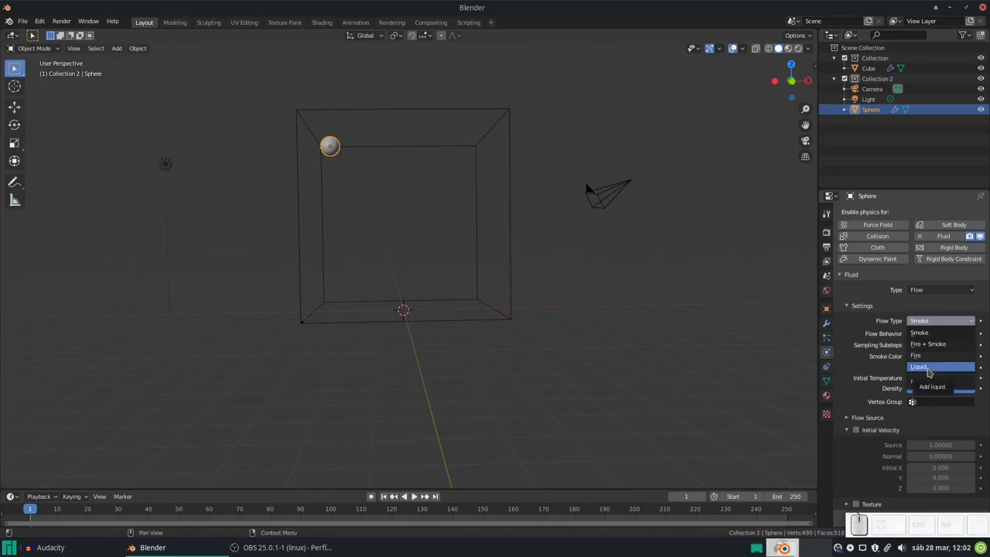
pyautogui.click(929, 369)
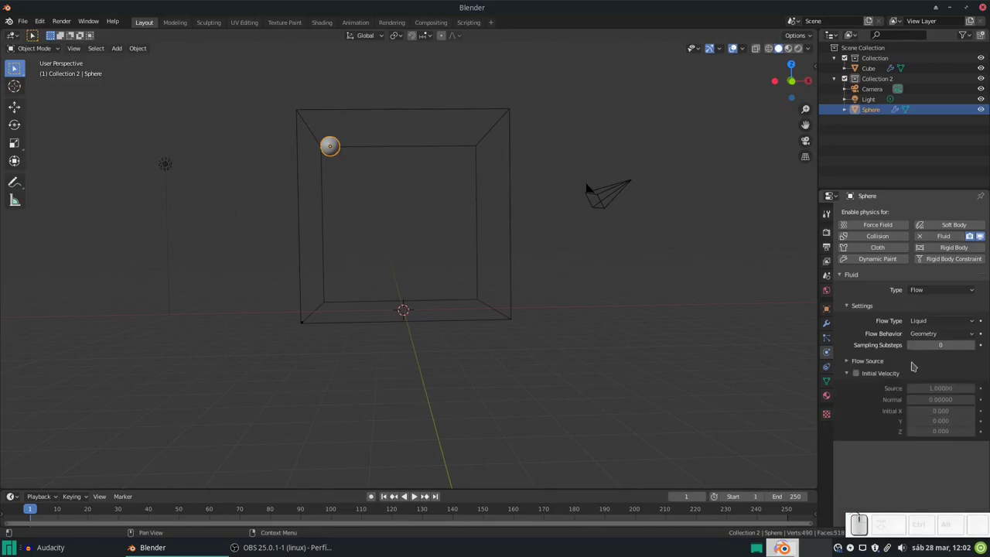
pyautogui.click(947, 341)
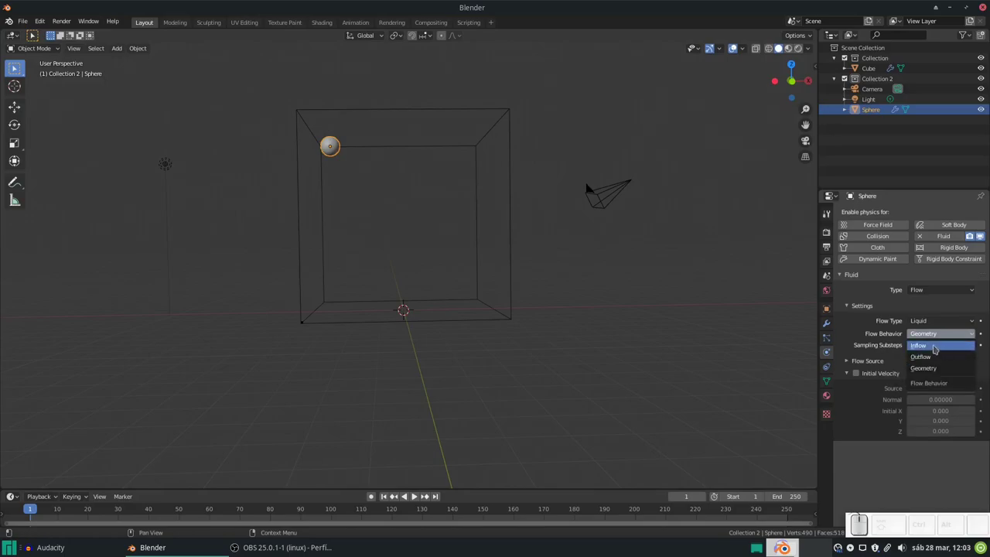
pyautogui.click(936, 349)
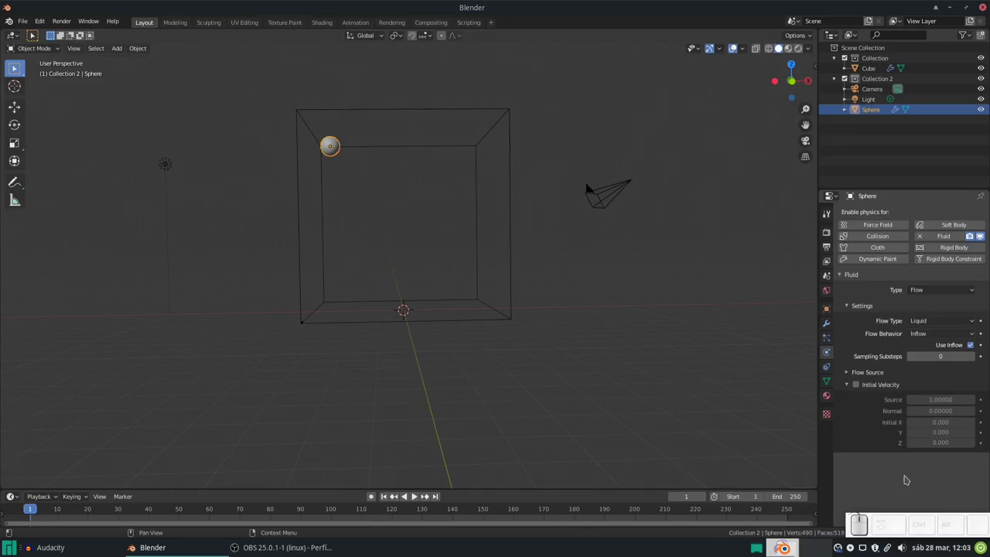
pyautogui.scroll(-3)
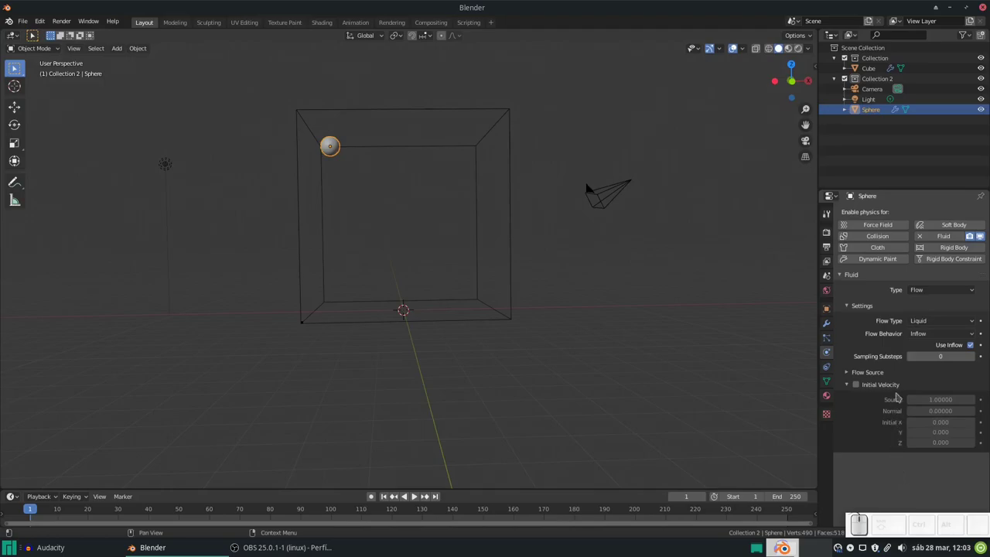
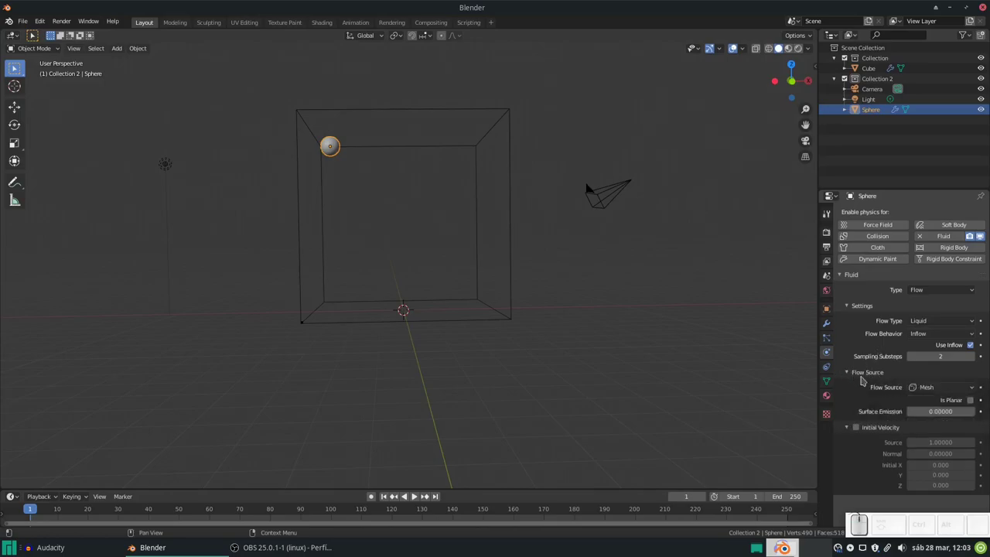
# Step: Check the sphere's Flow Source setting, keeping it on Mesh
pyautogui.rightClick(935, 391)
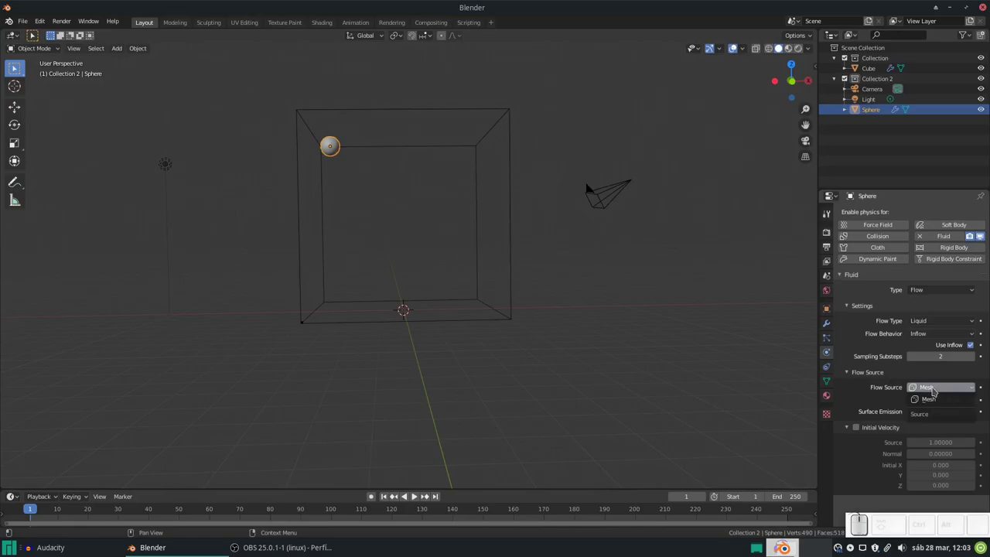
pyautogui.rightClick(938, 404)
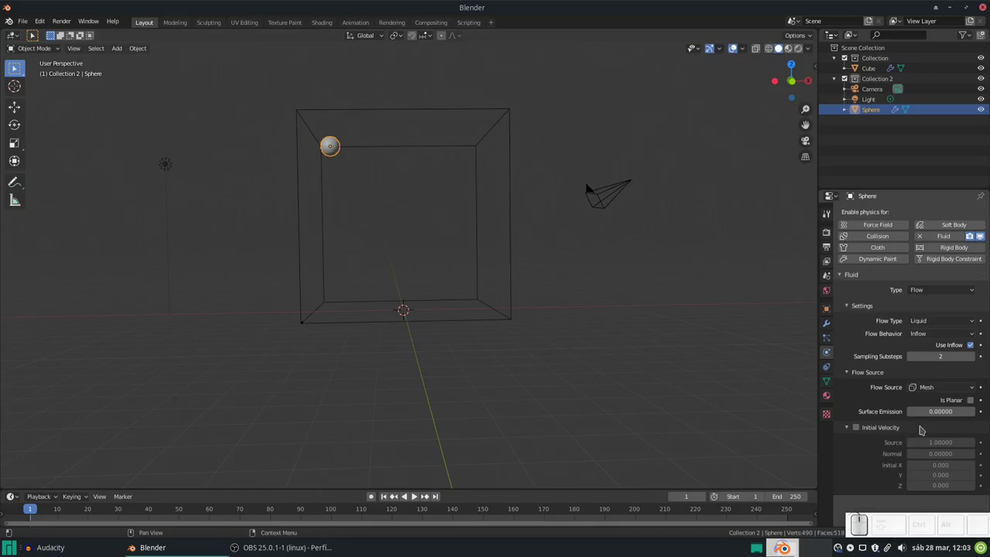
pyautogui.scroll(-3)
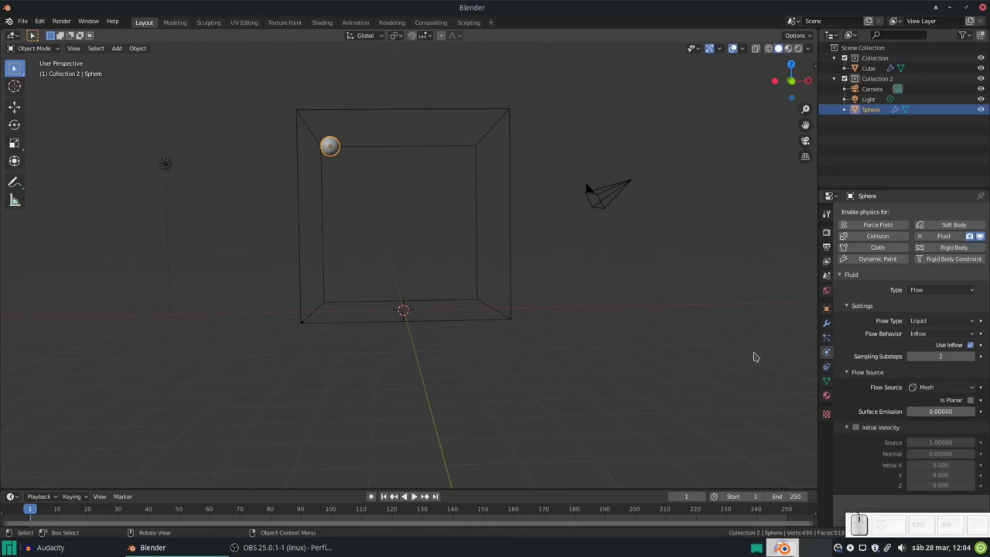
pyautogui.scroll(-3)
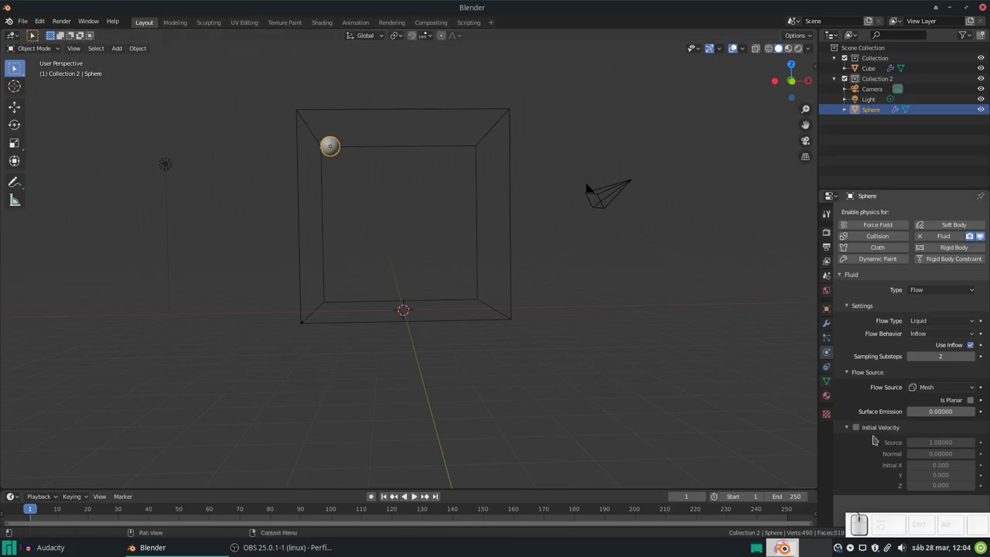
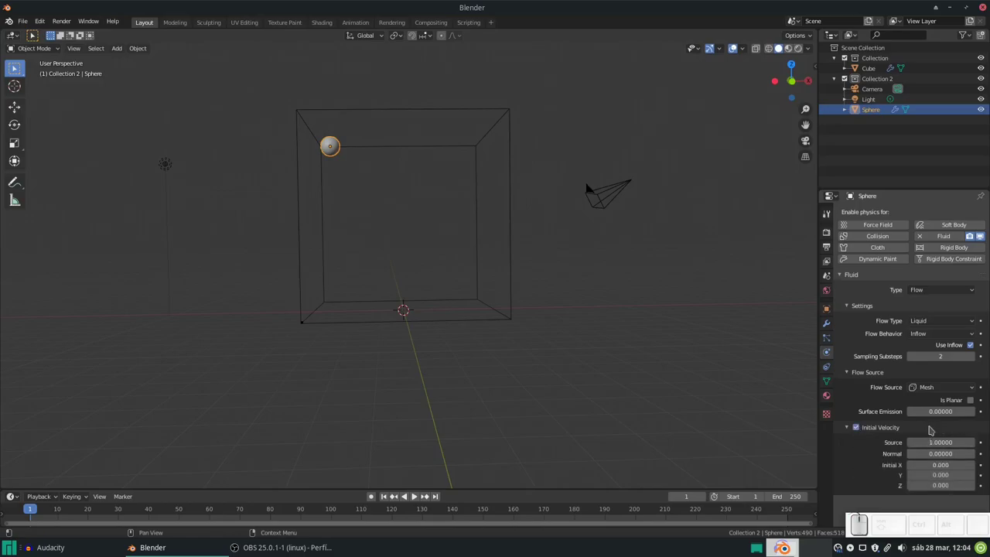
# Step: Set the sphere's Initial Velocity X component to 1.5
pyautogui.scroll(-3)
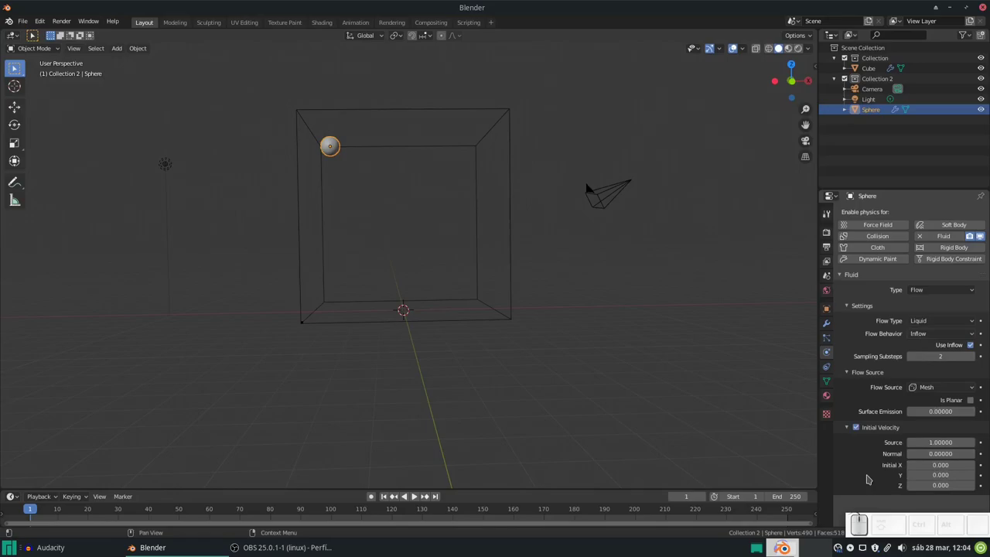
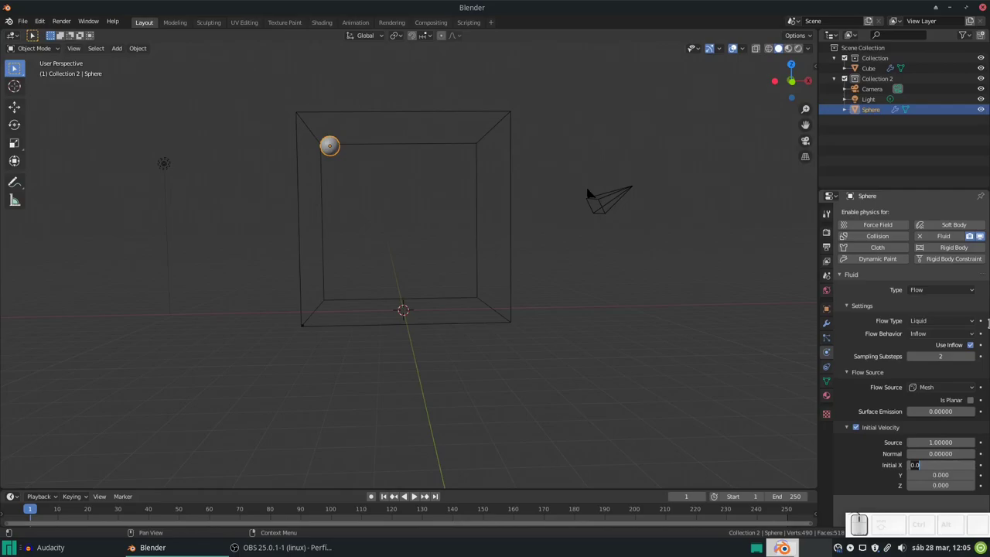
pyautogui.press('KP_1')
pyautogui.press('KP_Decimal')
pyautogui.press('KP_5')
pyautogui.press('KP_Enter')
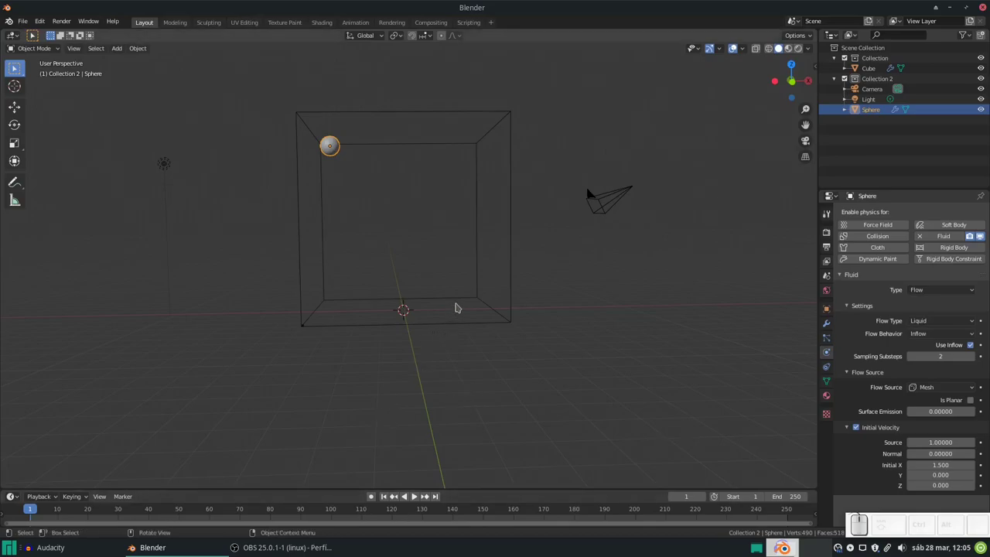
# Step: Select the cube domain and scroll its Fluid properties down to the Cache panel
pyautogui.click(457, 301)
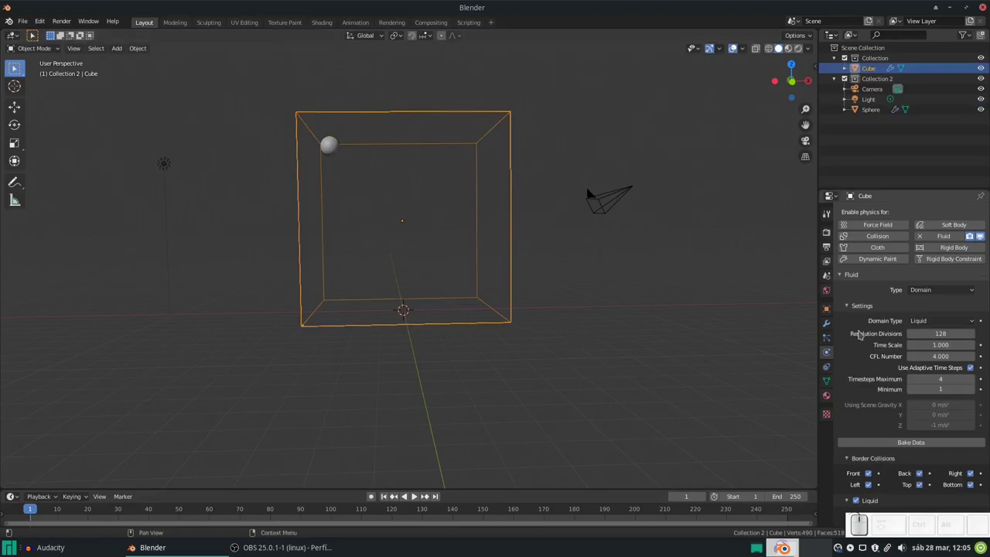
pyautogui.scroll(-3)
pyautogui.scroll(3)
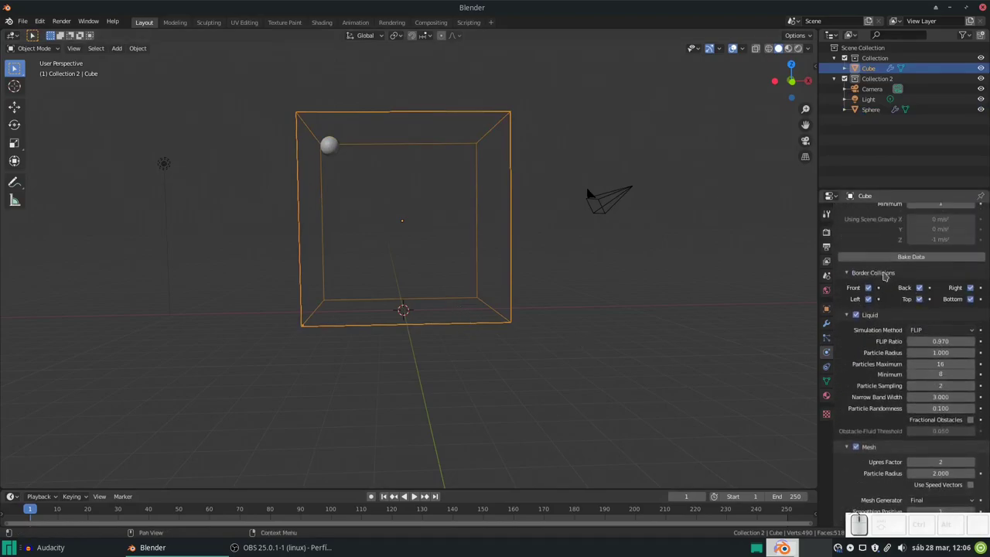
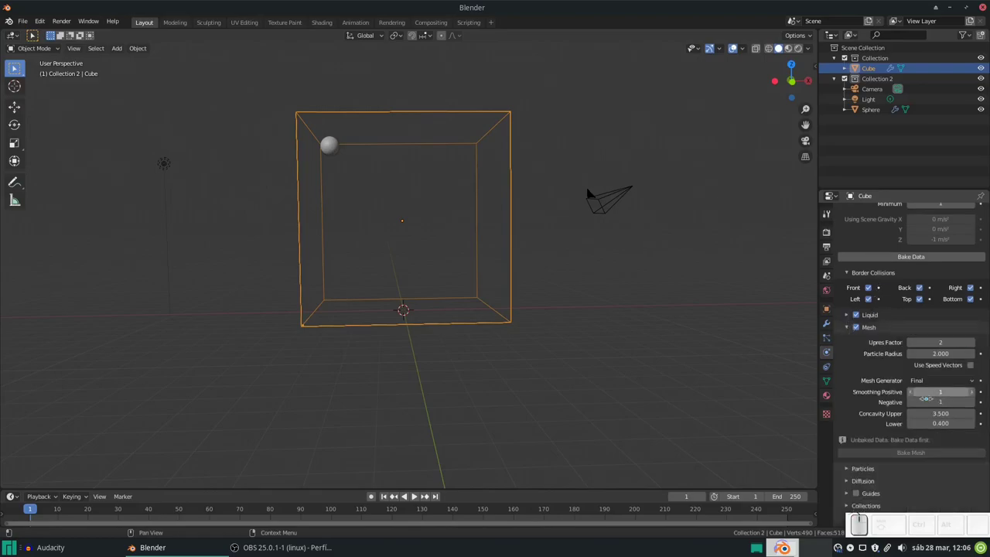
pyautogui.scroll(3)
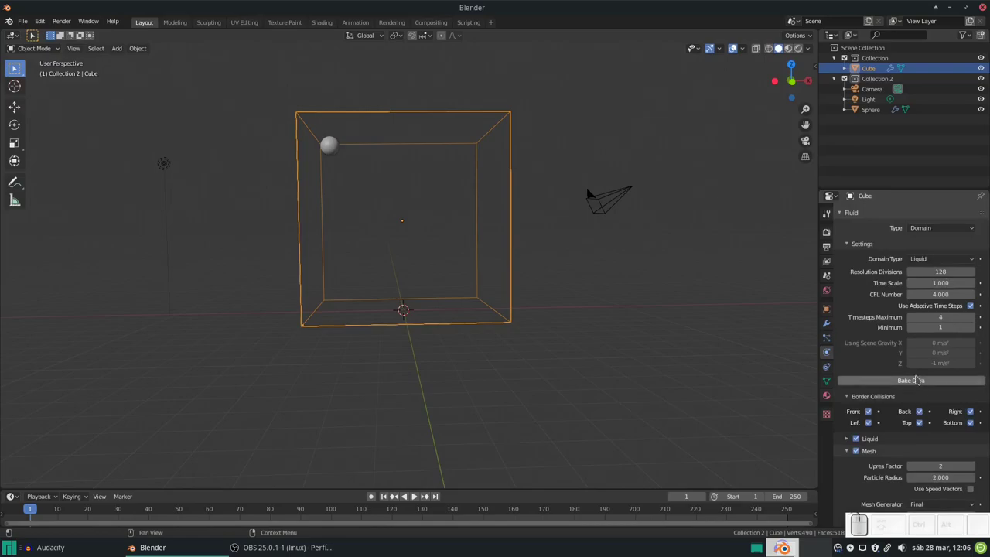
pyautogui.scroll(-3)
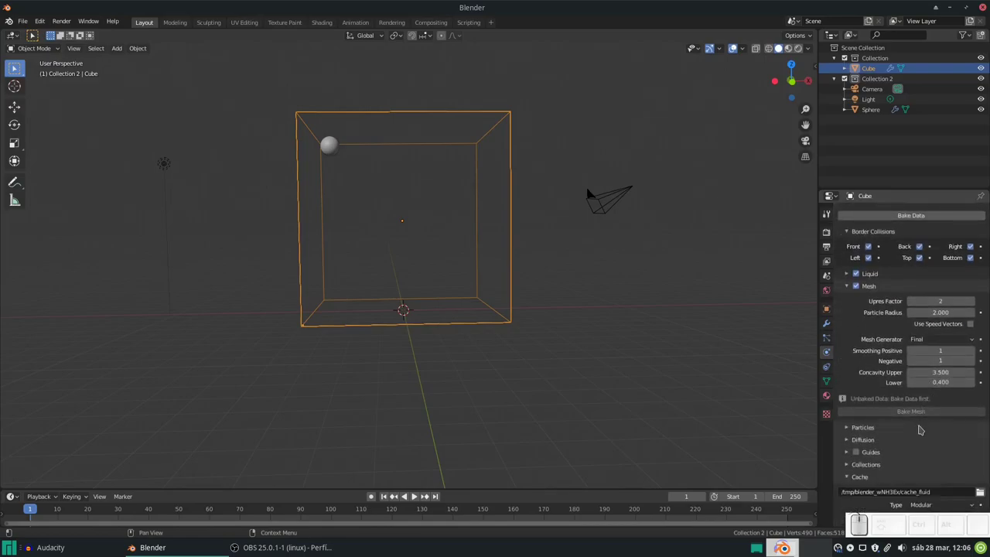
pyautogui.scroll(-3)
pyautogui.click(847, 356)
pyautogui.click(847, 356)
pyautogui.click(845, 368)
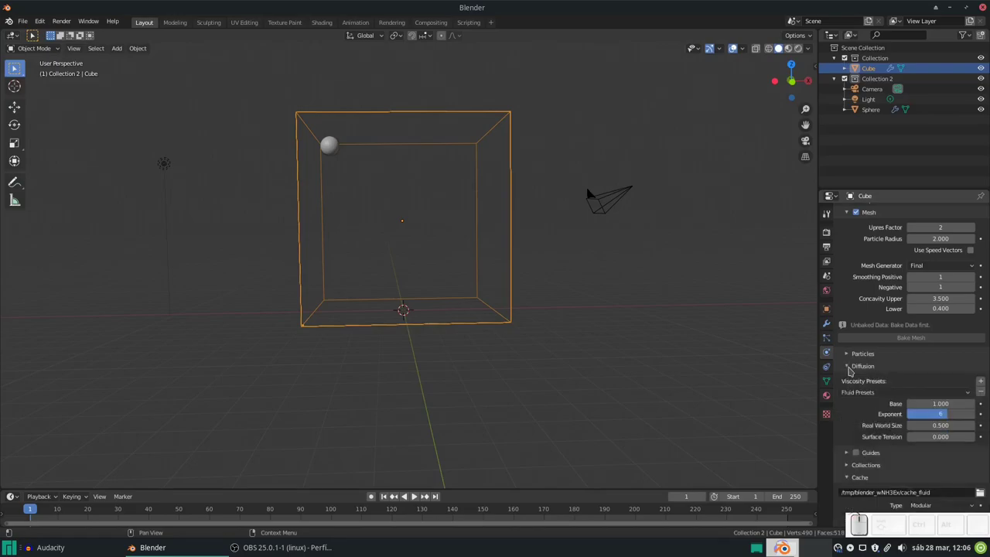
pyautogui.click(904, 392)
pyautogui.click(904, 392)
pyautogui.click(914, 394)
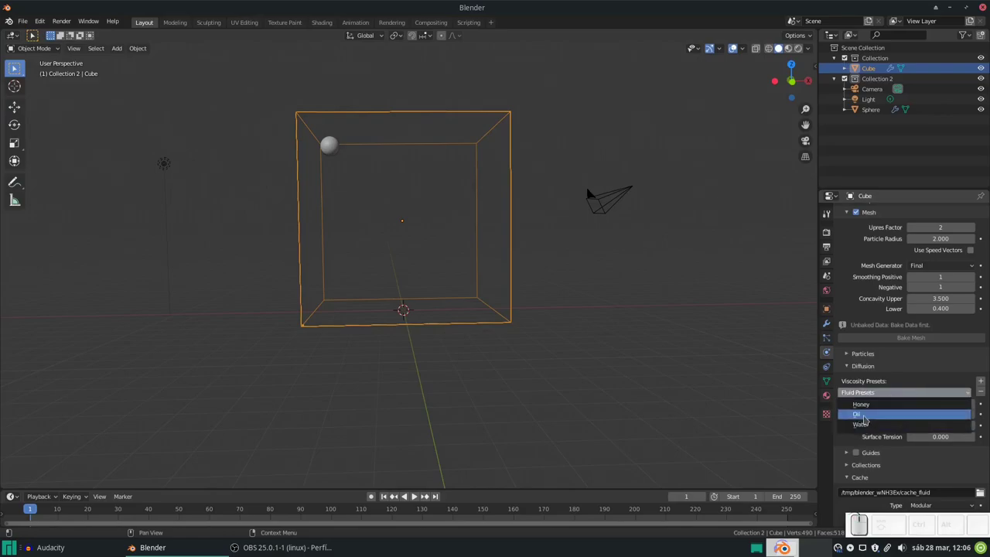
pyautogui.click(926, 381)
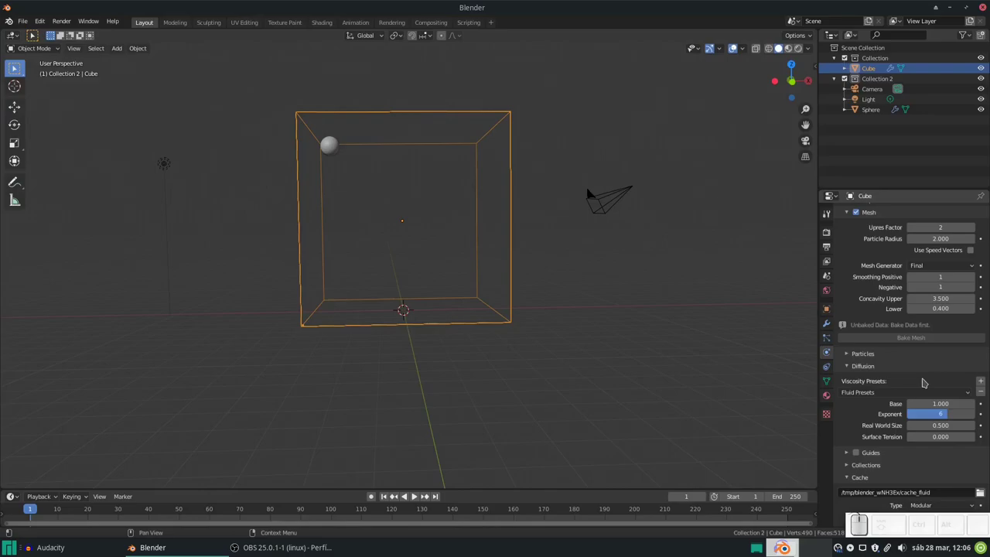
pyautogui.click(868, 366)
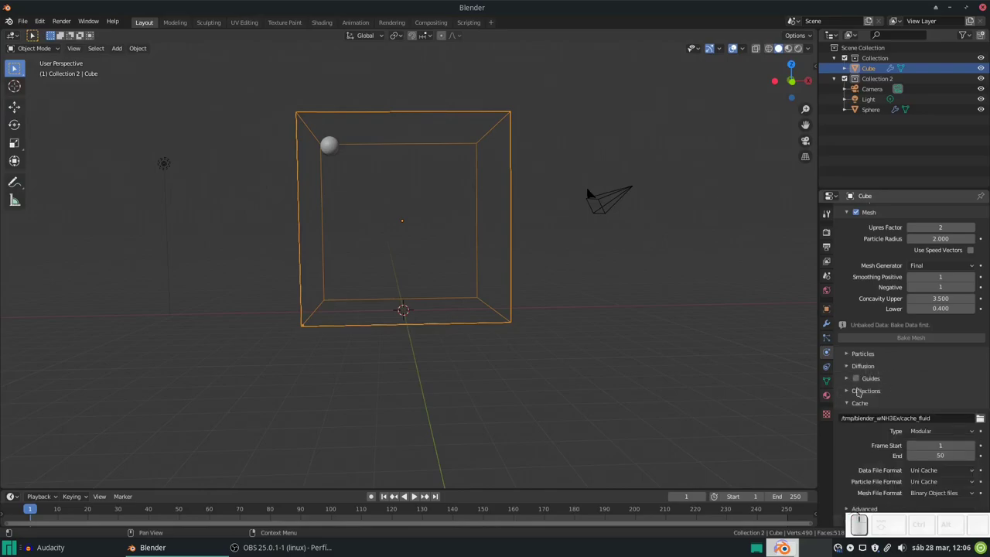
pyautogui.click(845, 375)
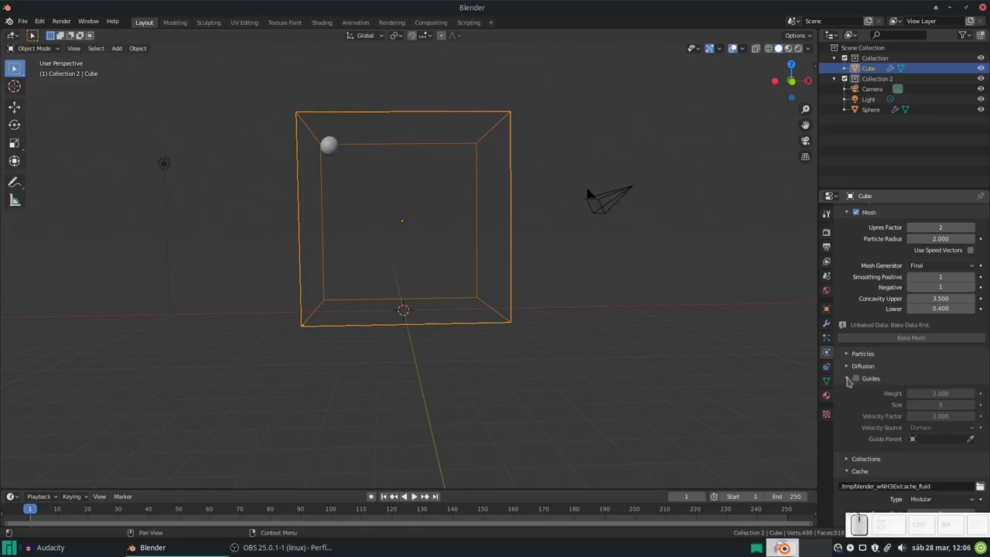
pyautogui.click(848, 380)
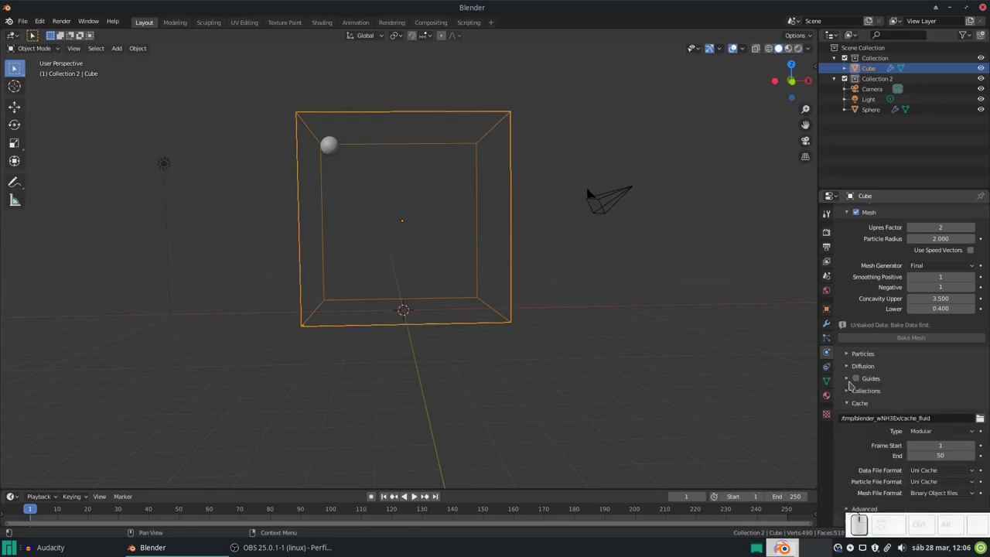
pyautogui.click(849, 395)
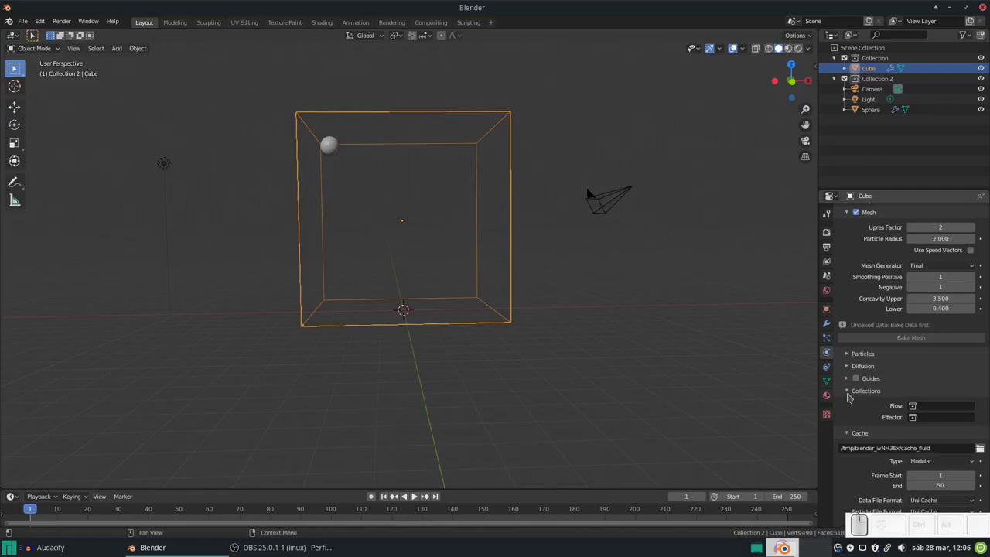
pyautogui.click(849, 395)
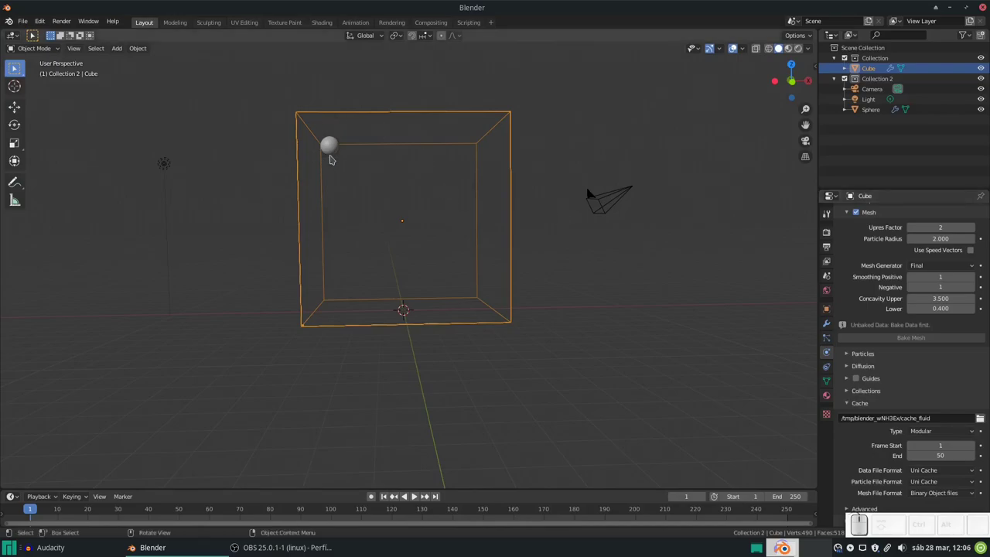
# Step: Bake the Cube domain's liquid data at 128 resolution divisions and wait for it to finish
pyautogui.scroll(-3)
pyautogui.scroll(-3)
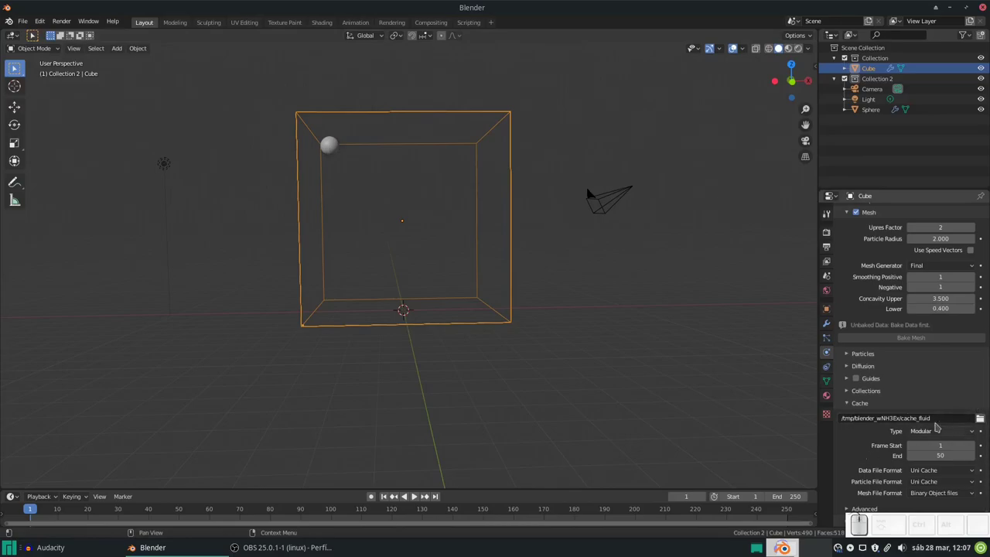
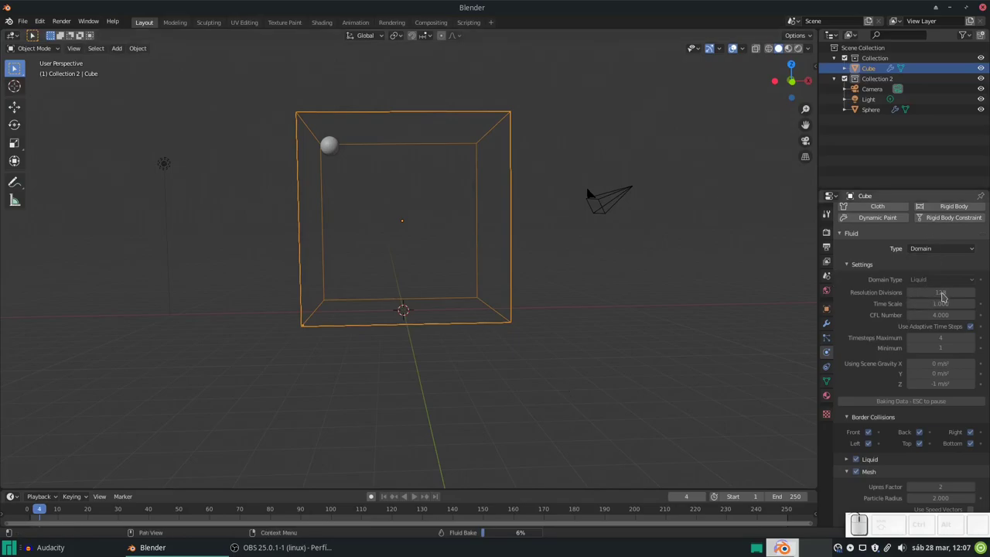
pyautogui.scroll(3)
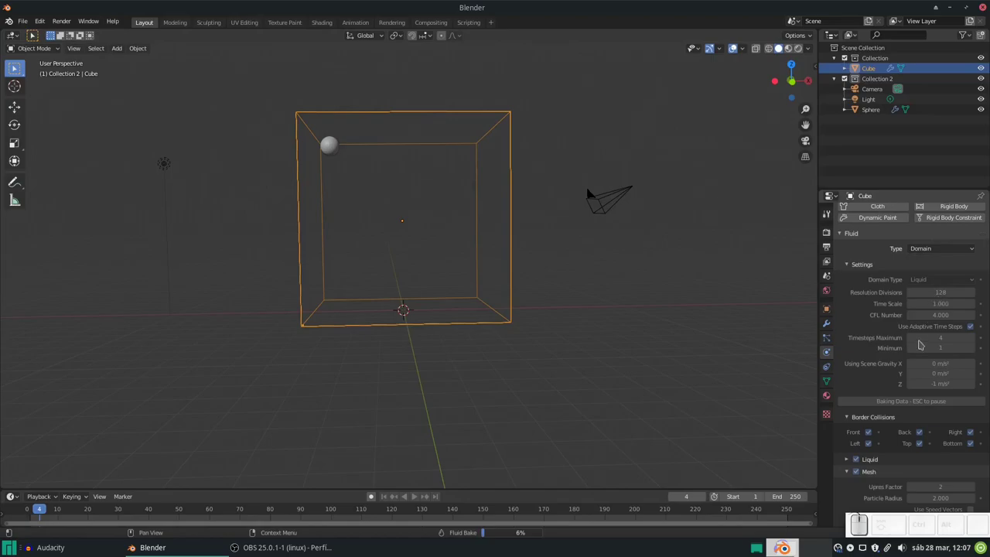
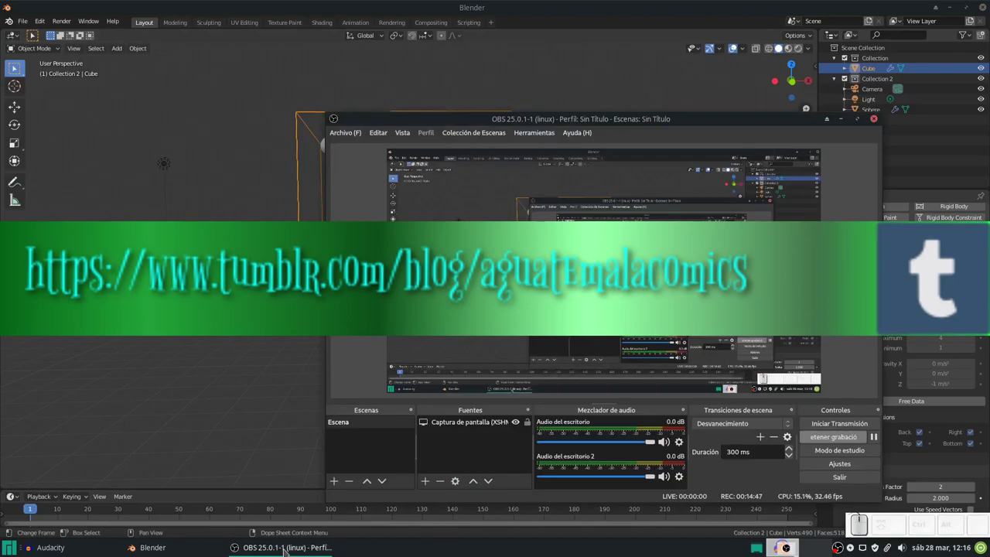
pyautogui.click(623, 280)
# Step: Play the baked liquid, pause at frame 33 and look through the camera
pyautogui.scroll(-3)
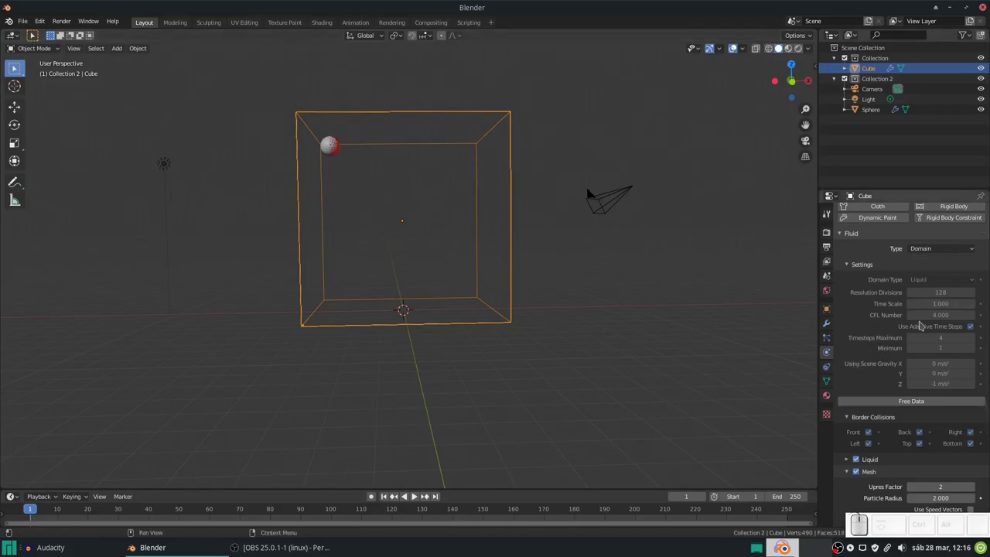
pyautogui.scroll(3)
pyautogui.scroll(-3)
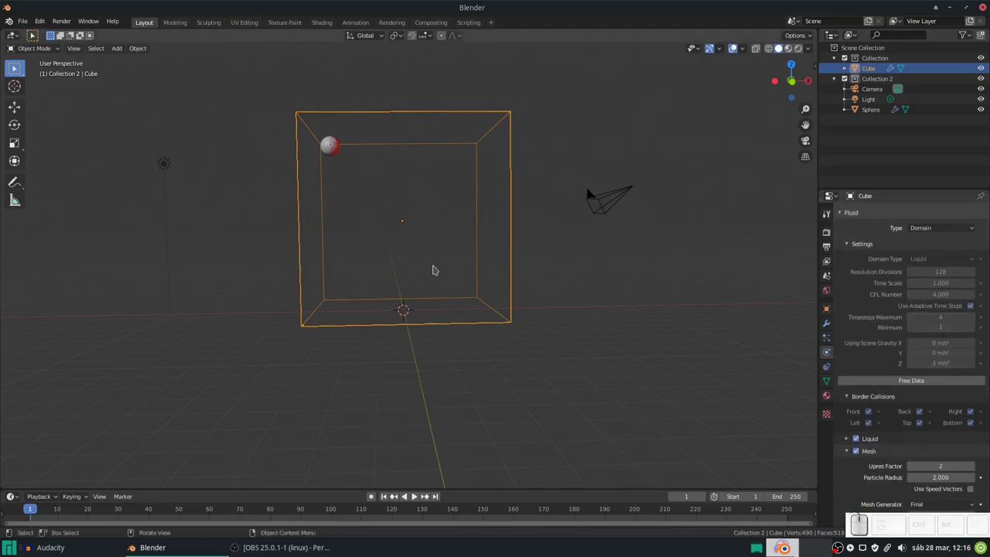
pyautogui.press('space')
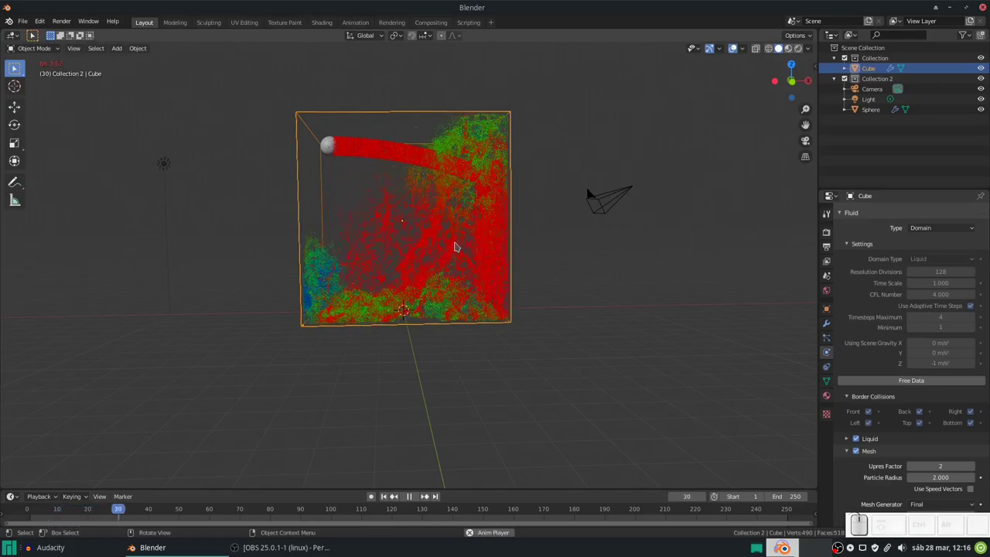
pyautogui.press('space')
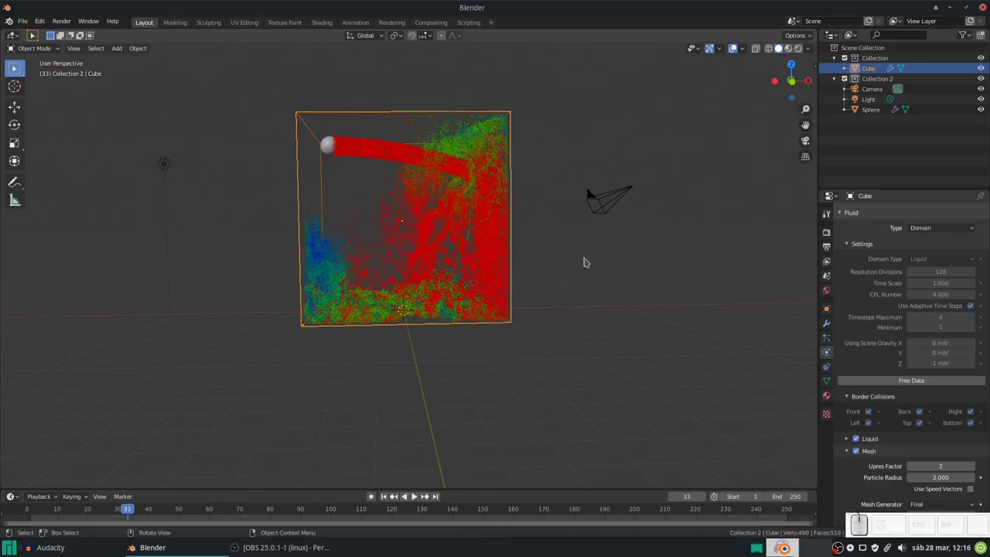
pyautogui.press('KP_0')
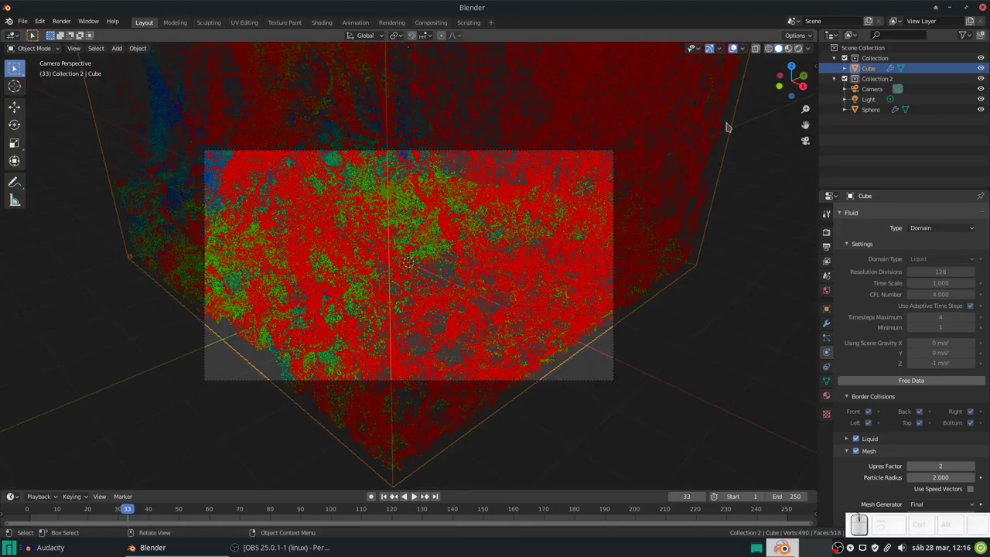
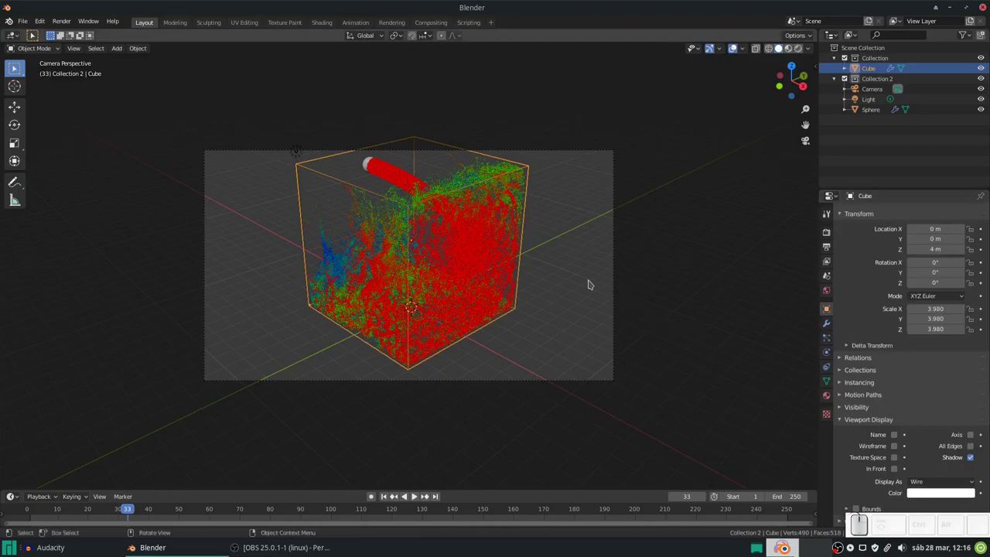
# Step: Render frame 33, then untick Show in Renders for the Cube domain's visibility
pyautogui.press('F12')
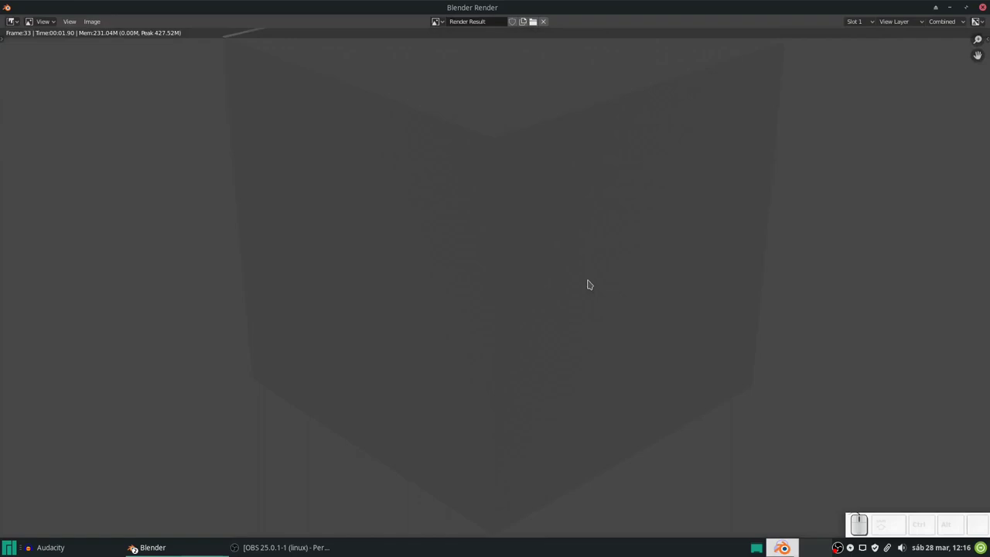
pyautogui.press('Escape')
pyautogui.scroll(-3)
pyautogui.click(843, 422)
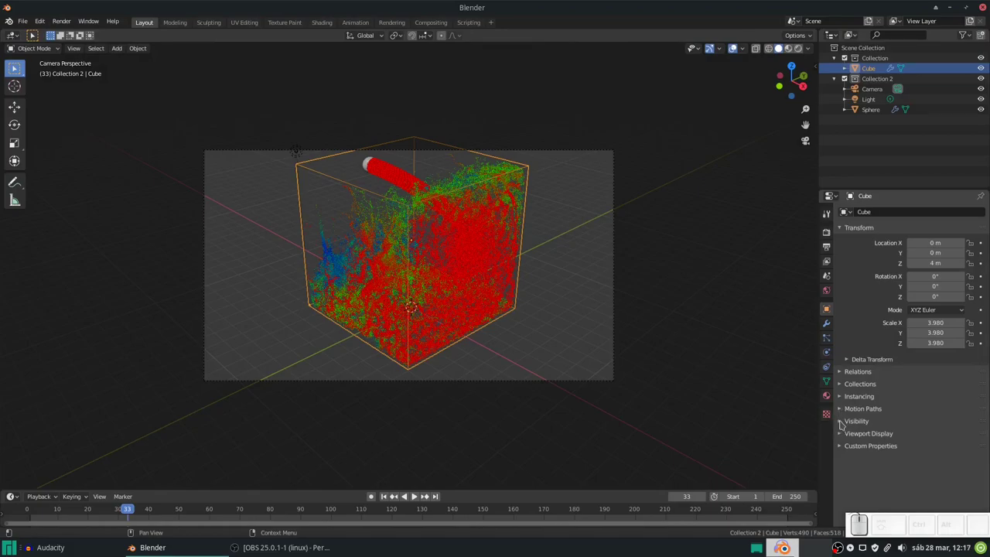
pyautogui.click(841, 422)
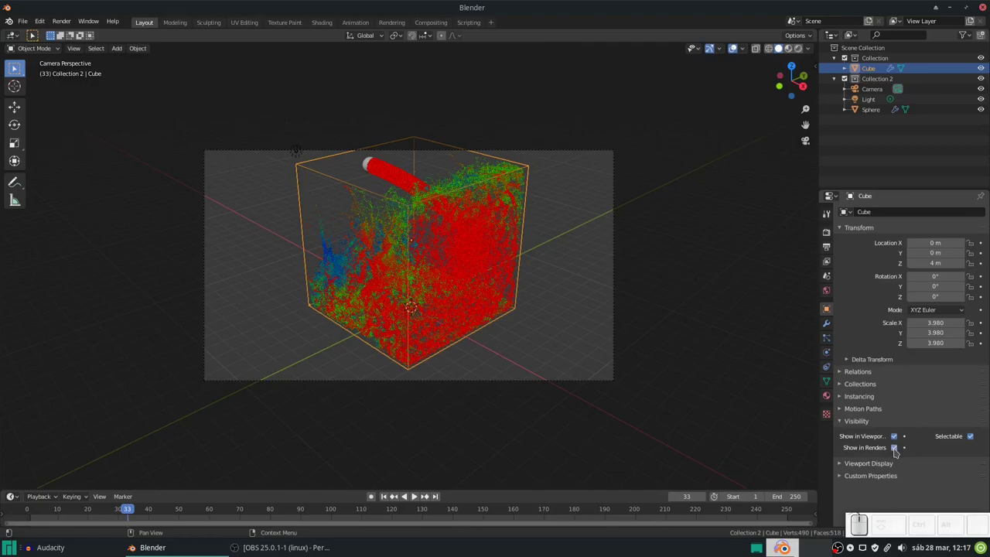
pyautogui.click(895, 450)
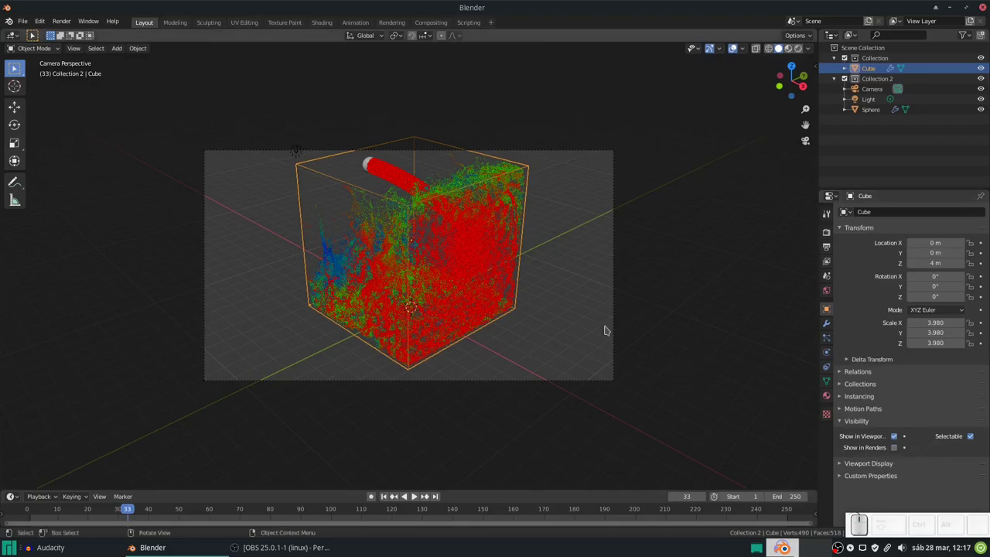
# Step: Re-render frame 33 without the domain cube and return to the scene
pyautogui.press('F12')
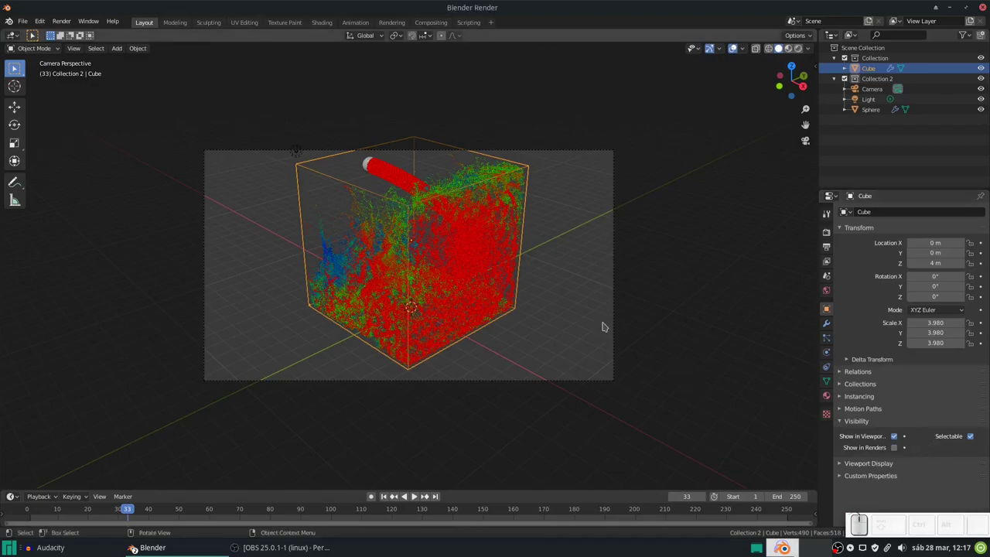
pyautogui.scroll(-3)
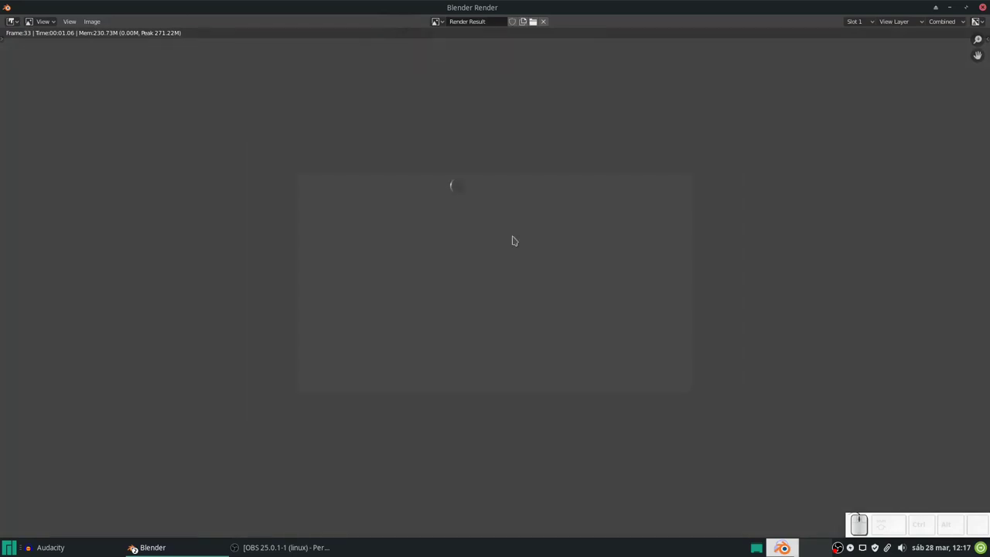
pyautogui.press('Escape')
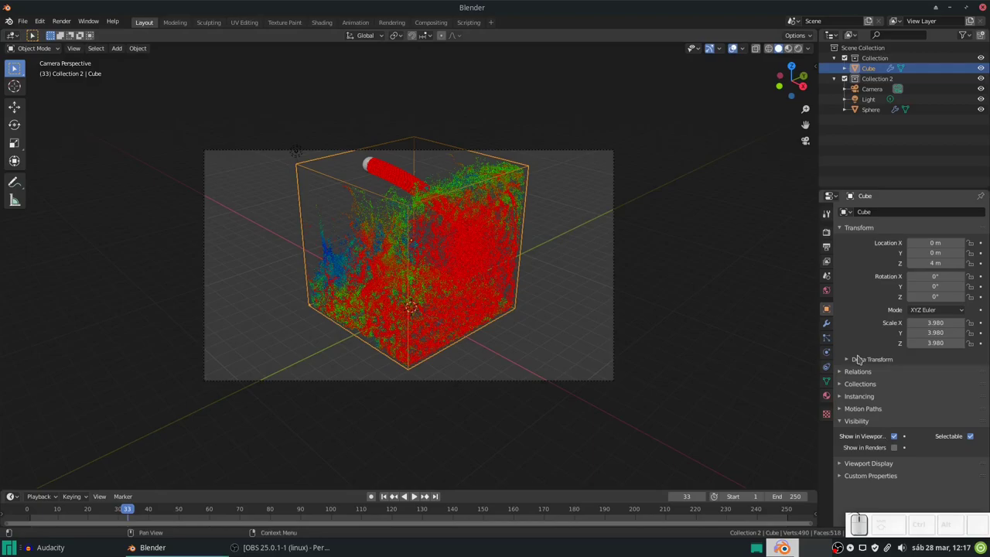
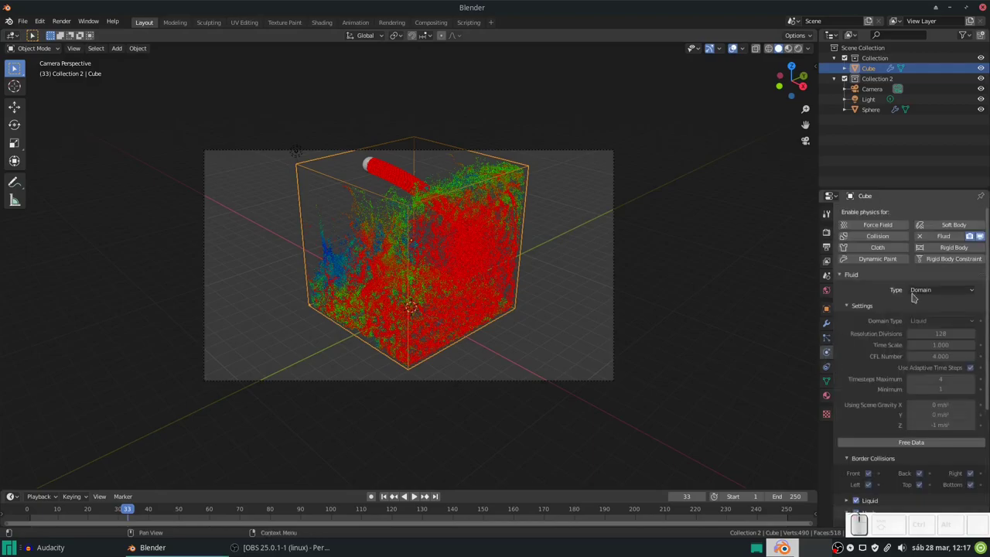
# Step: Scroll the Fluid domain properties down to the Mesh panel
pyautogui.scroll(-3)
pyautogui.scroll(-3)
pyautogui.scroll(-3)
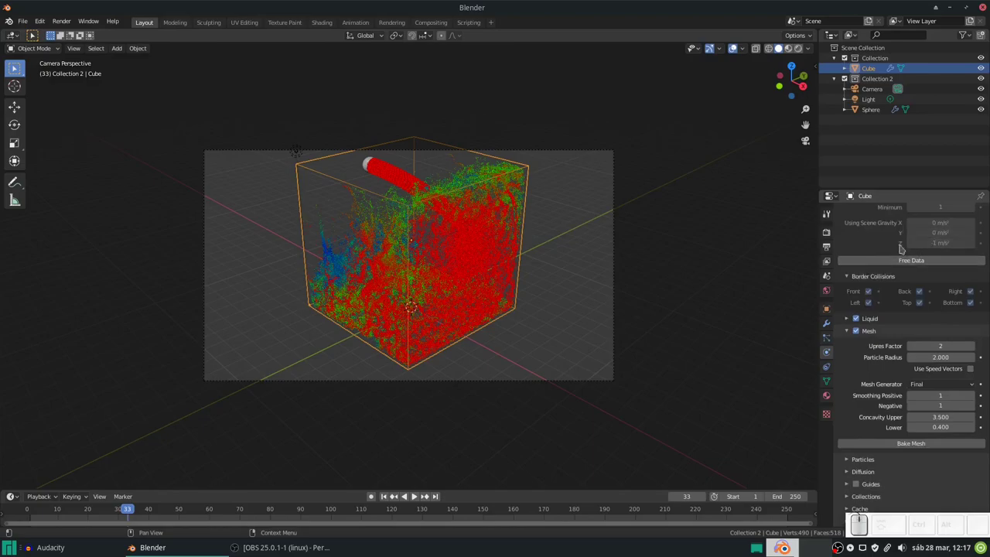
pyautogui.scroll(3)
pyautogui.scroll(3)
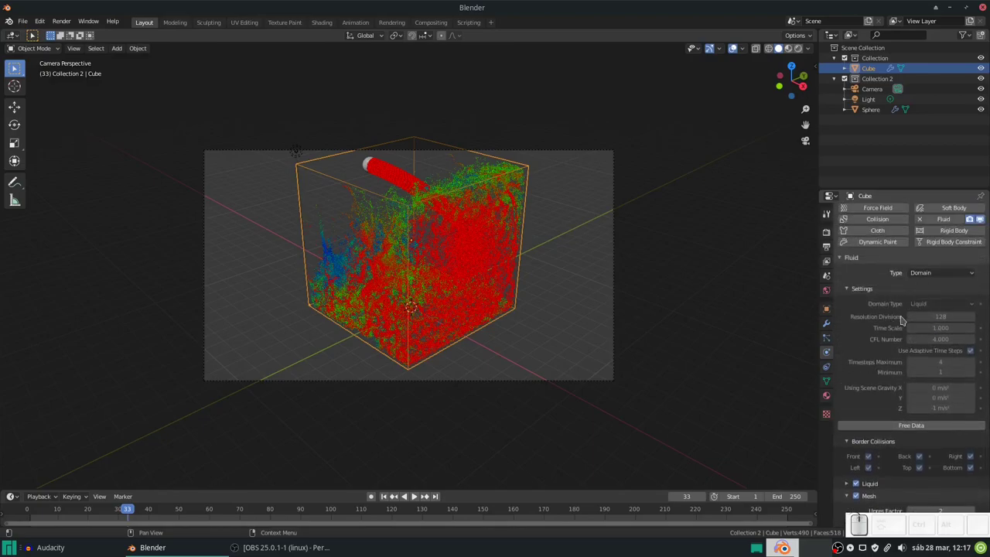
pyautogui.scroll(-3)
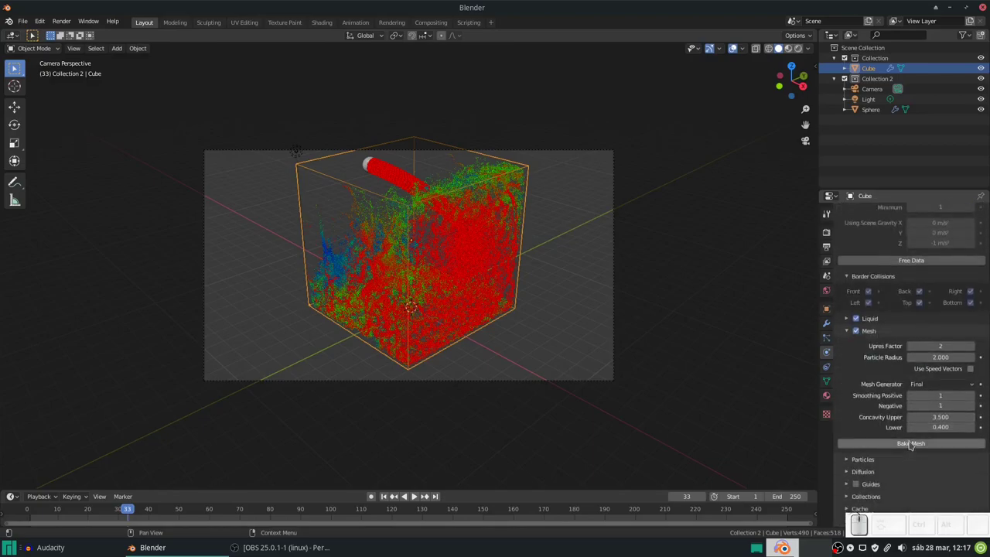
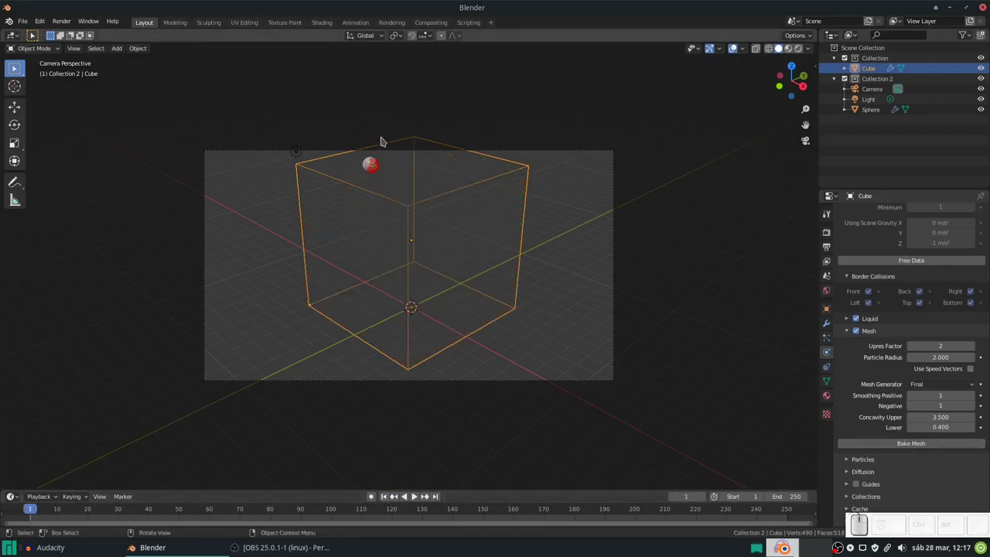
# Step: Replay the baked liquid, stop playback and jump back to frame 1
pyautogui.press('space')
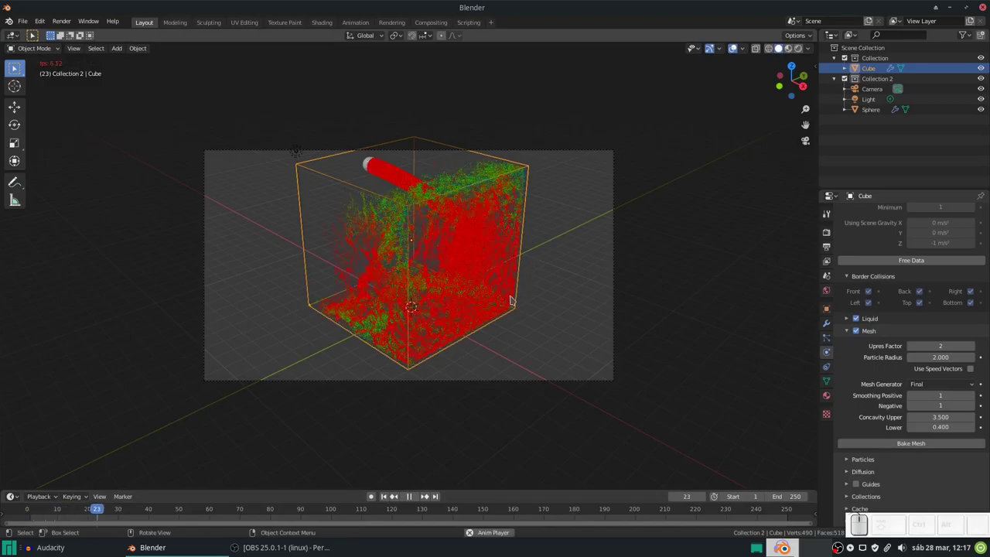
pyautogui.click(415, 501)
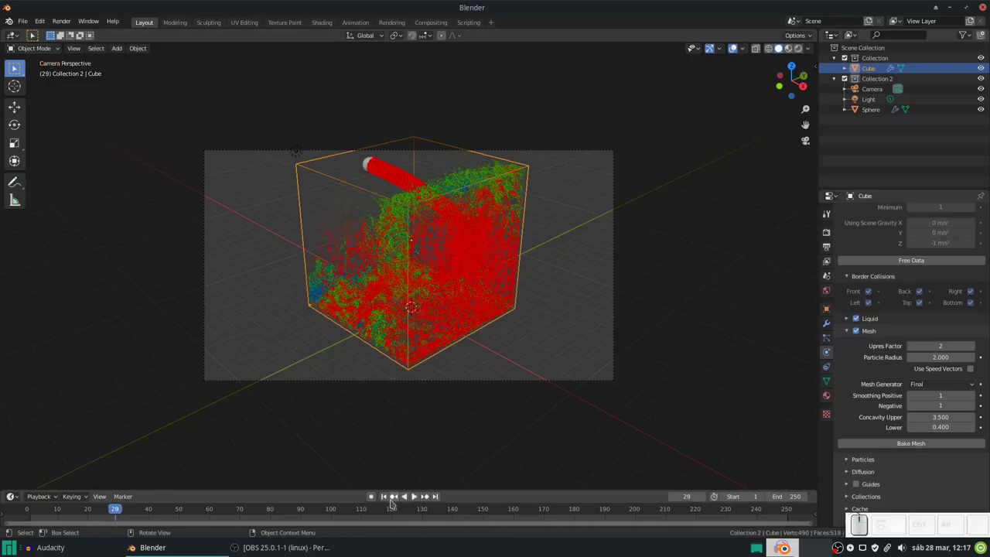
pyautogui.click(388, 497)
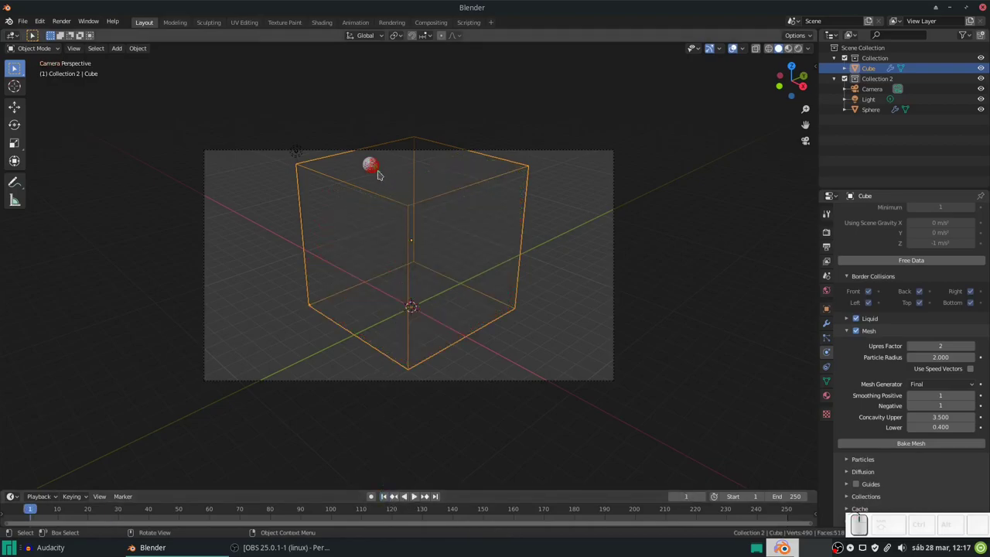
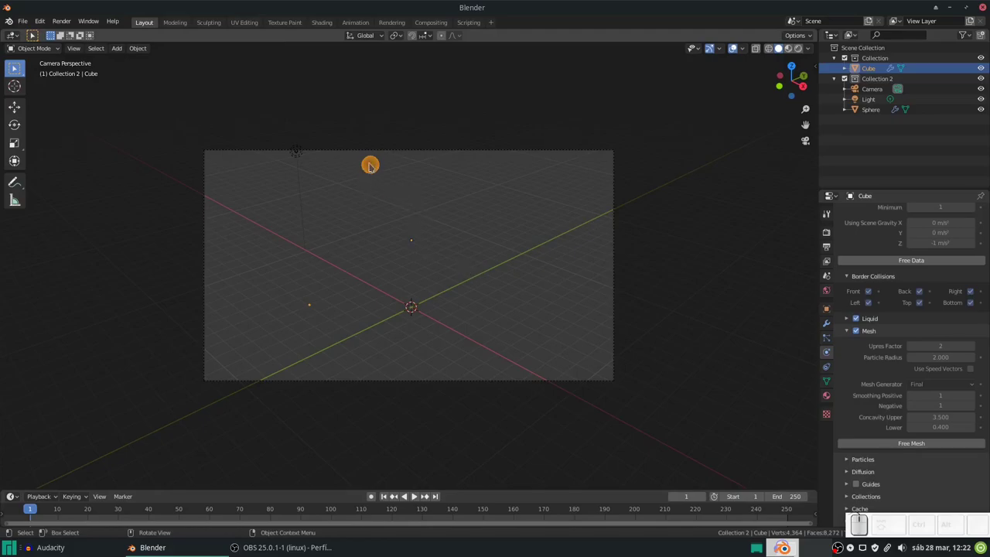
# Step: Orbit and zoom the viewport to view the scene from the side
pyautogui.moveTo(354, 184); pyautogui.dragTo(401, 171)
pyautogui.middleClick(401, 172)
pyautogui.scroll(3)
pyautogui.scroll(-3)
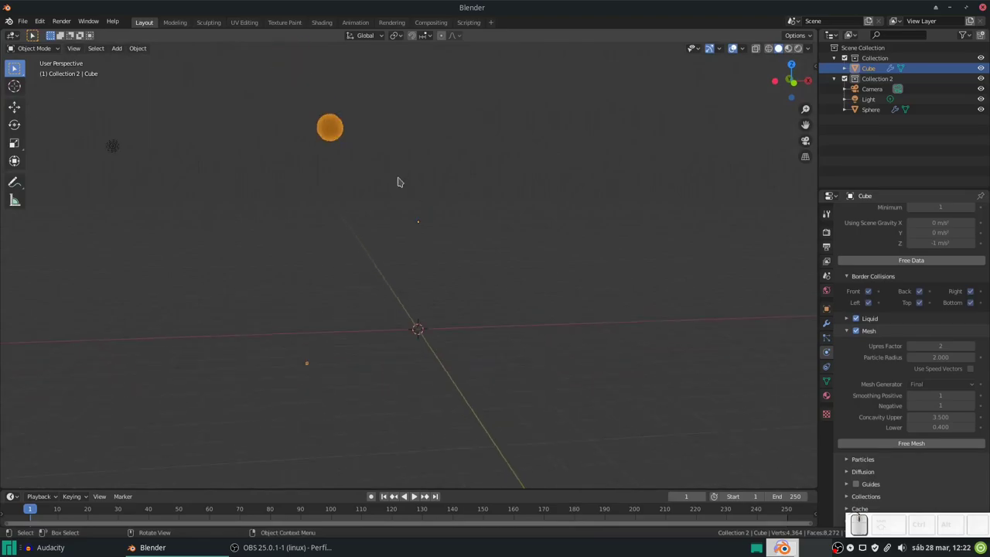
pyautogui.middleClick(860, 515)
pyautogui.scroll(-3)
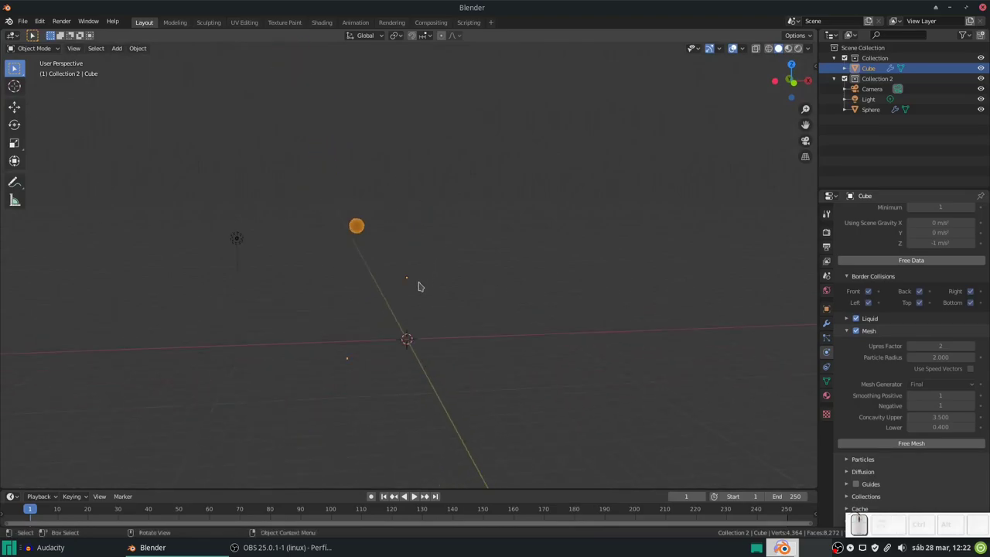
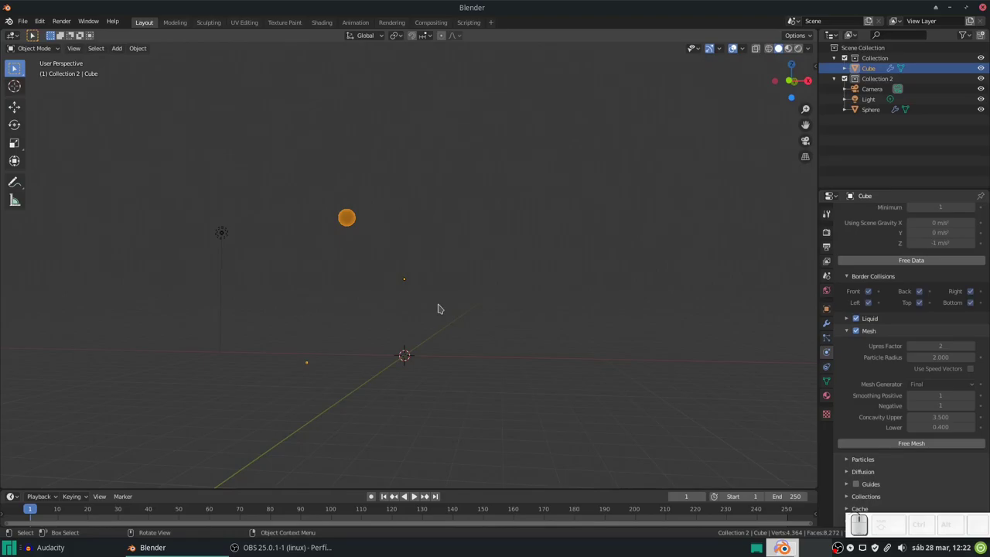
# Step: Play the liquid mesh animation, pause on frame 17 and render that frame
pyautogui.press('space')
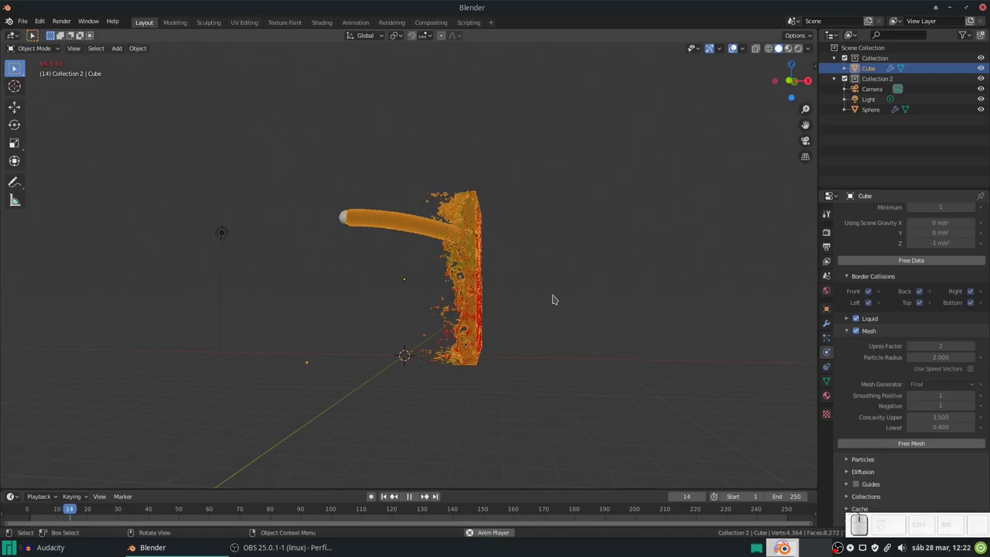
pyautogui.press('space')
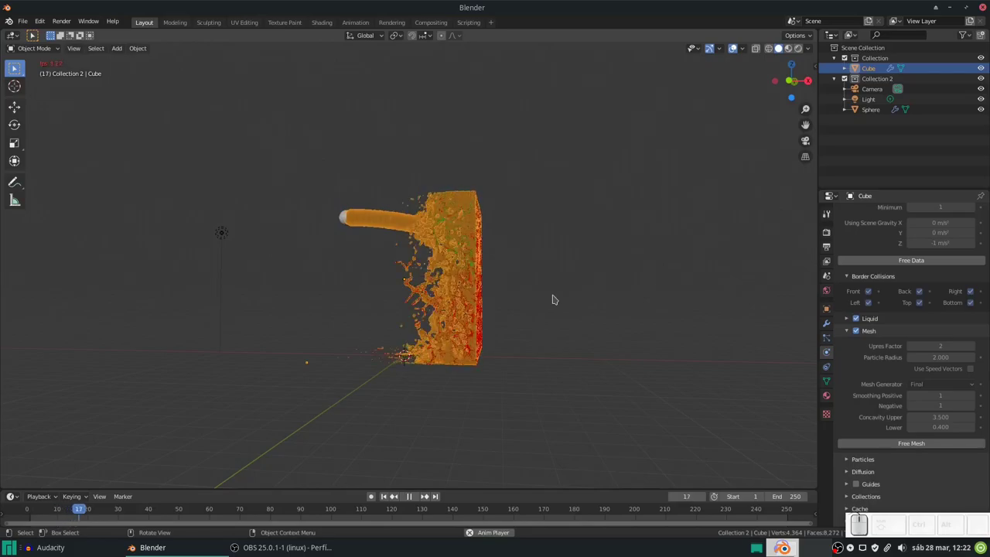
pyautogui.press('F12')
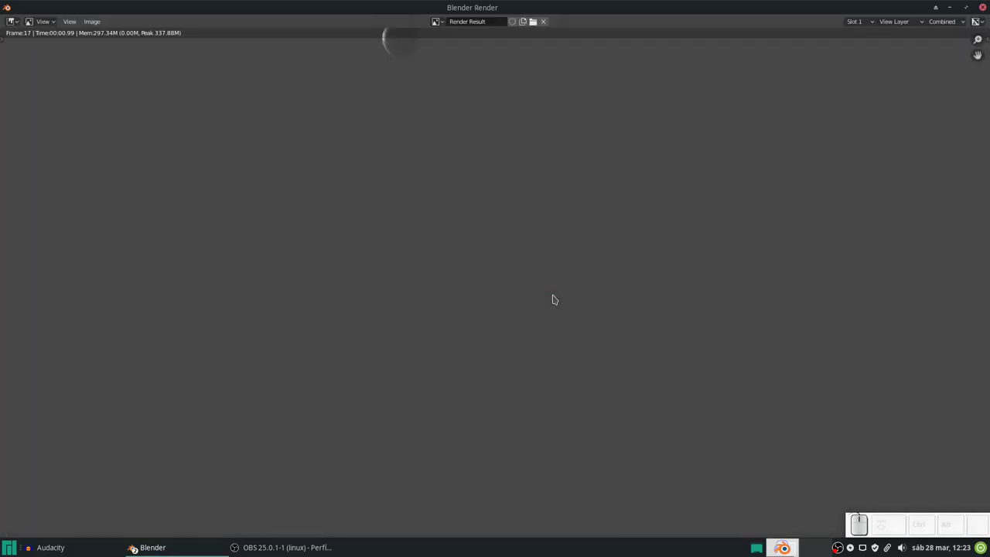
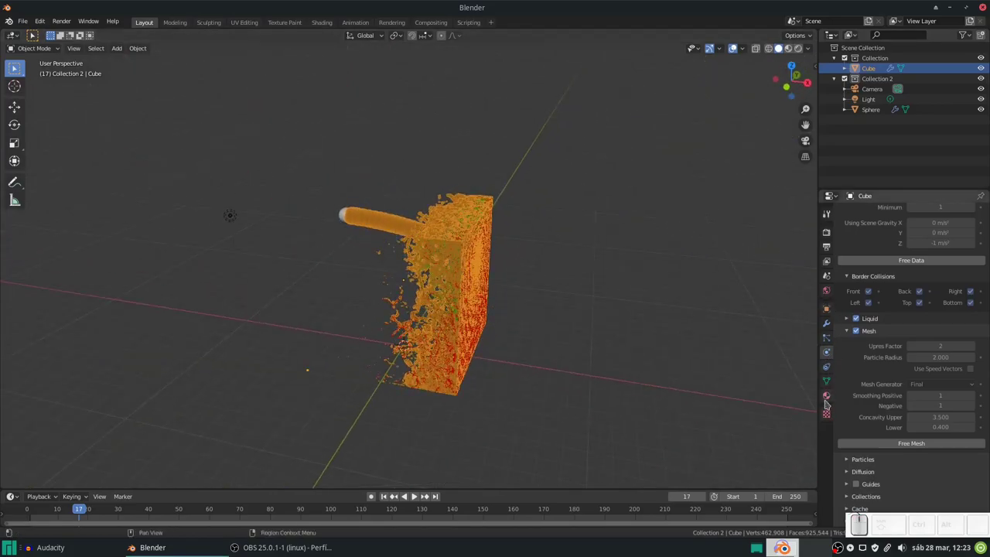
# Step: Review the liquid's Principled BSDF settings and give its base colour a faint bluish tint
pyautogui.click(825, 398)
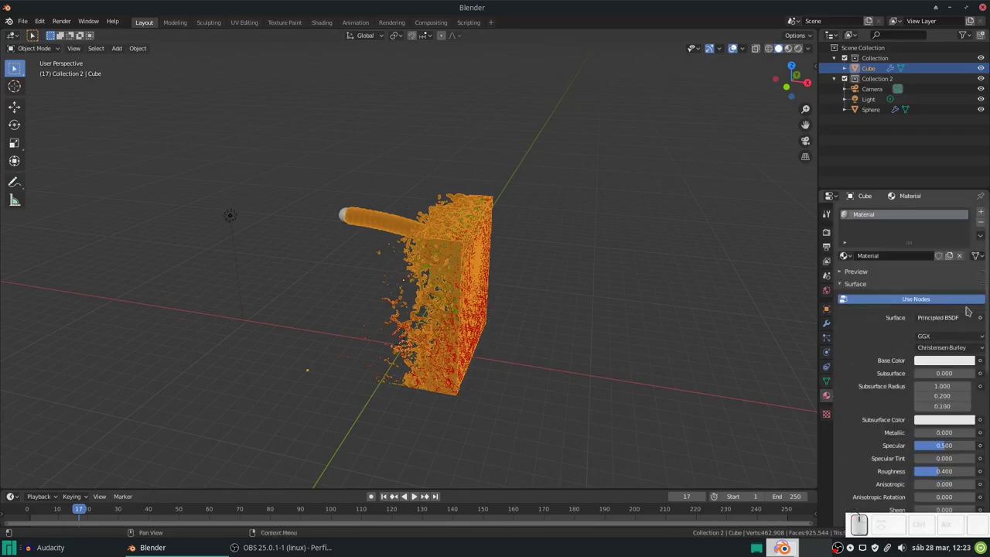
pyautogui.scroll(-3)
pyautogui.scroll(3)
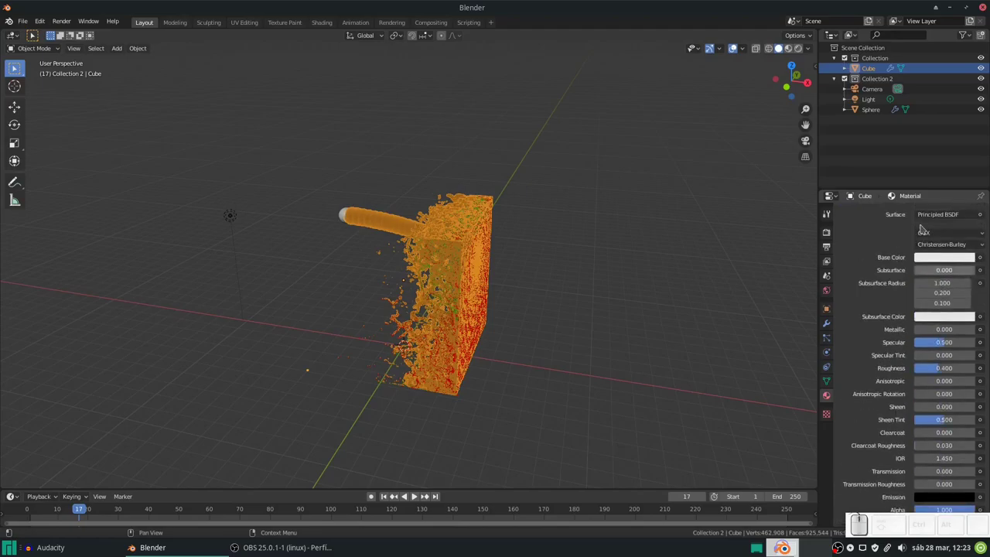
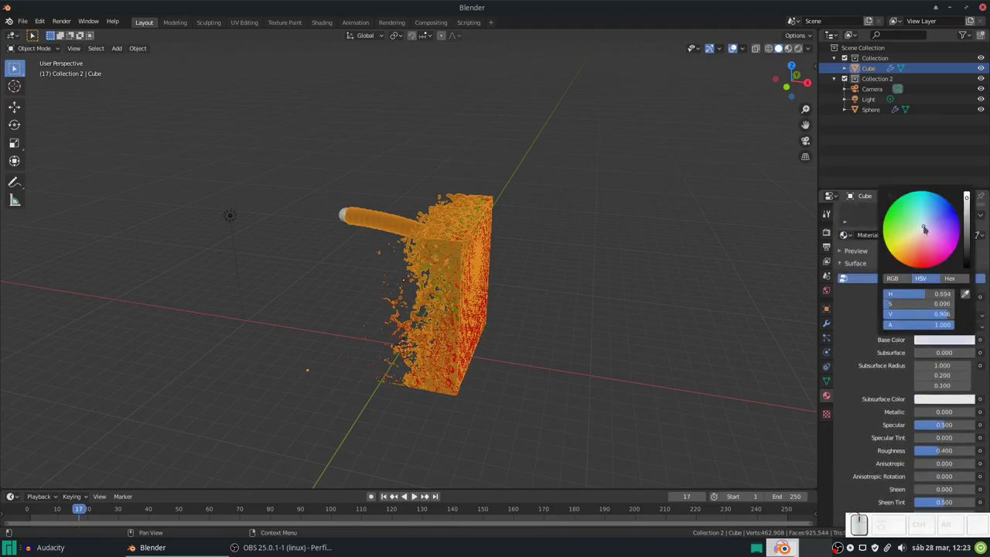
pyautogui.click(927, 225)
pyautogui.scroll(-3)
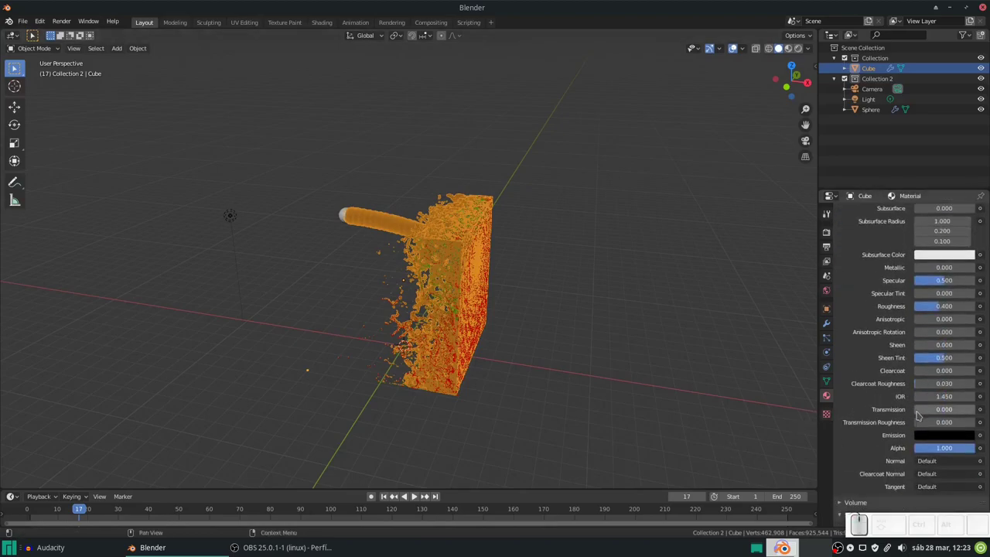
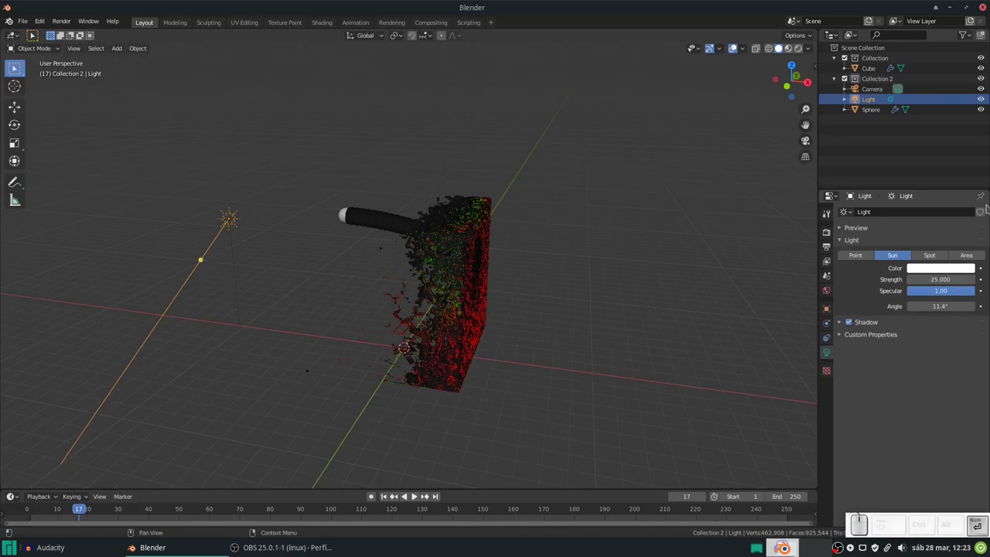
# Step: Rotate the sun light about the Y axis and re-enable Show in Renders for the domain
pyautogui.press('r')
pyautogui.press('y')
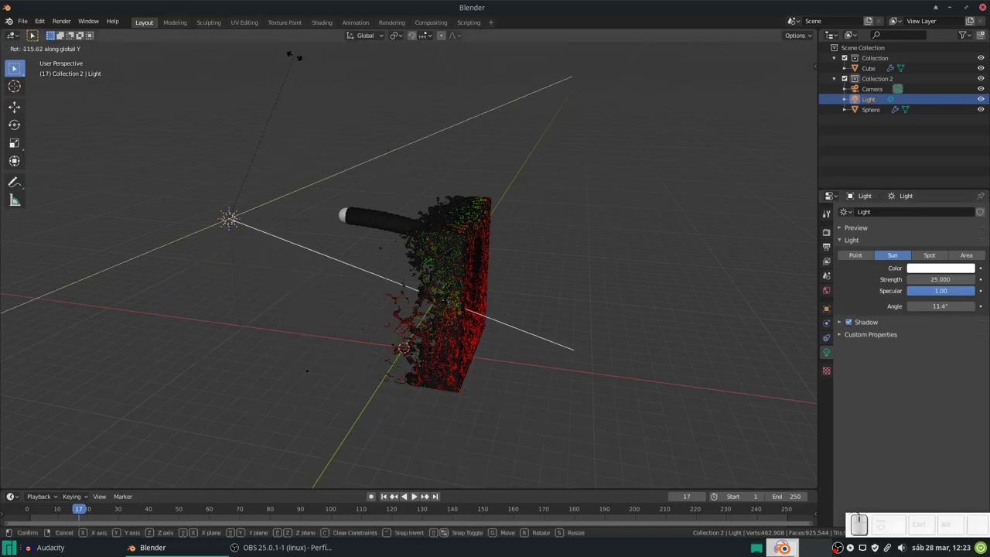
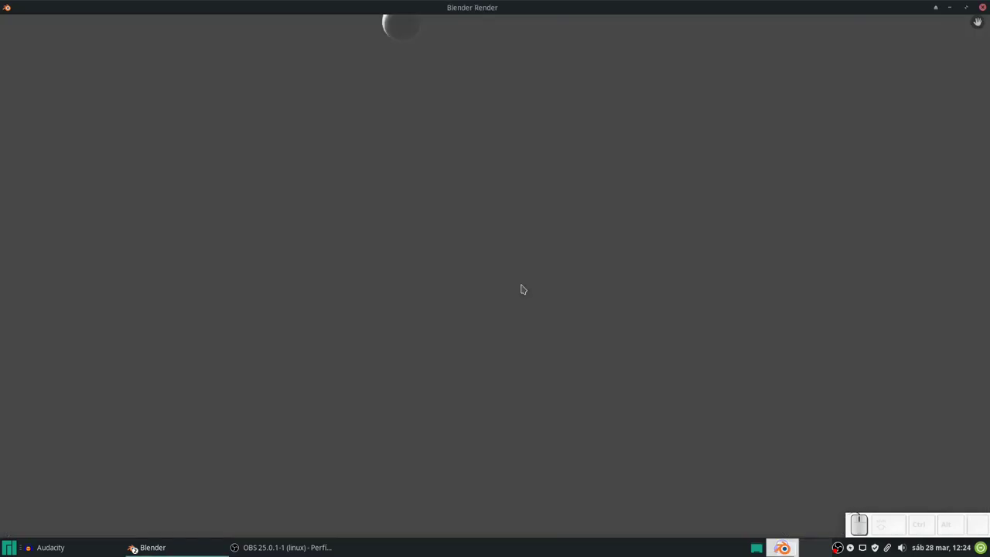
pyautogui.scroll(-3)
pyautogui.scroll(3)
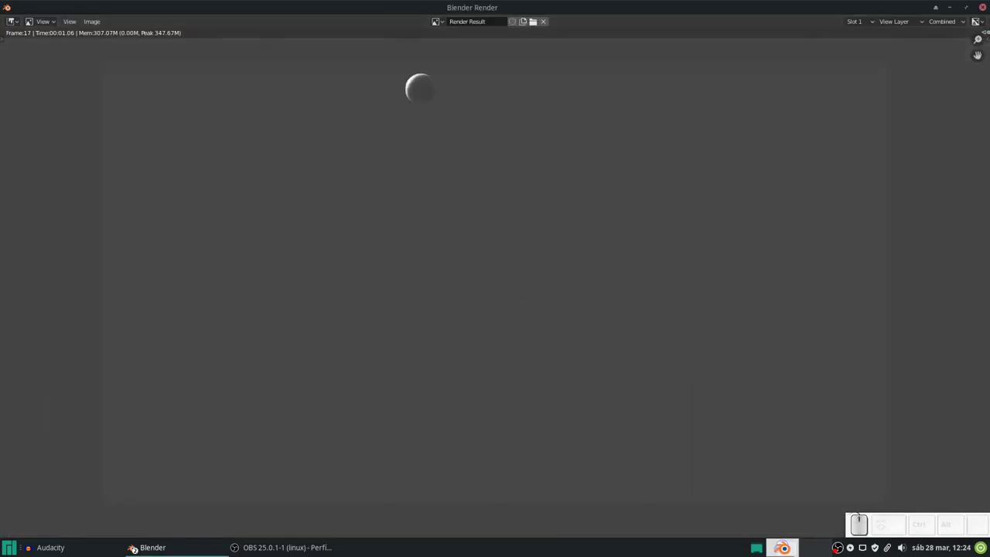
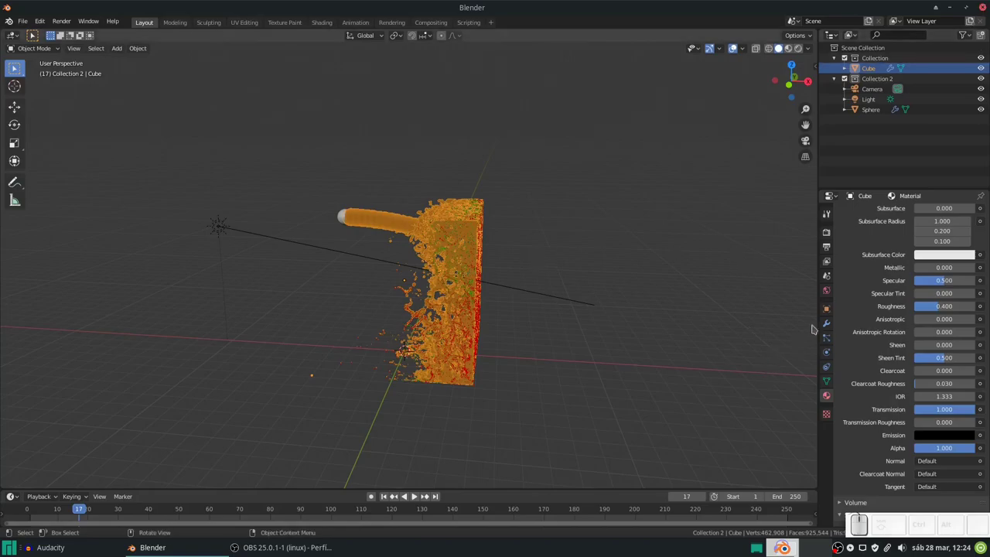
pyautogui.rightClick(823, 309)
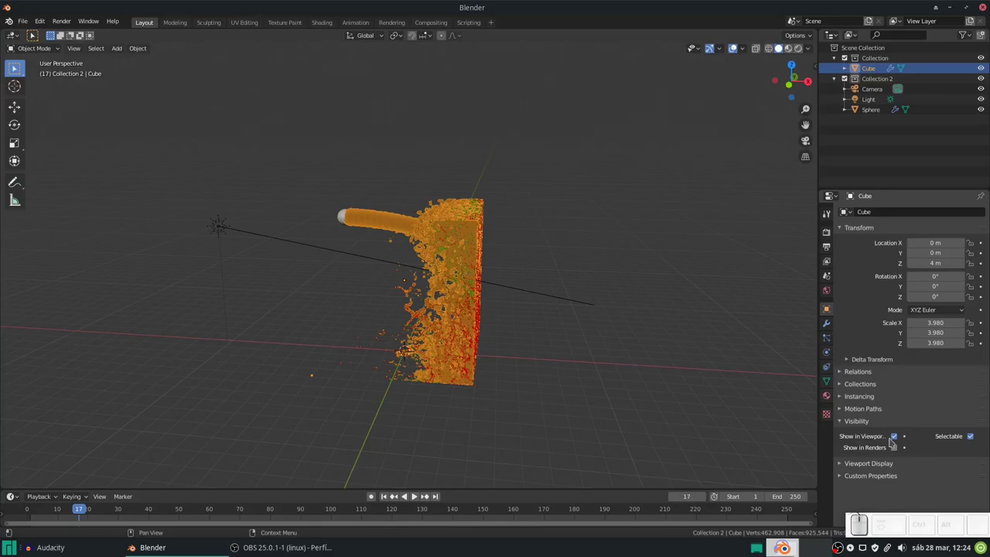
# Step: Render frame 17 showing the grey liquid mesh, return to the scene and select the sphere
pyautogui.press('F12')
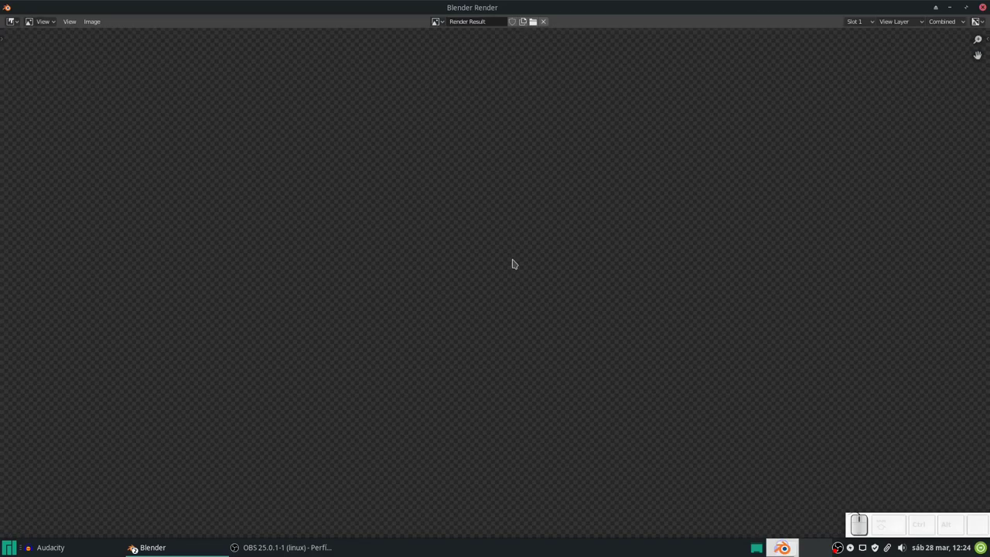
pyautogui.scroll(-3)
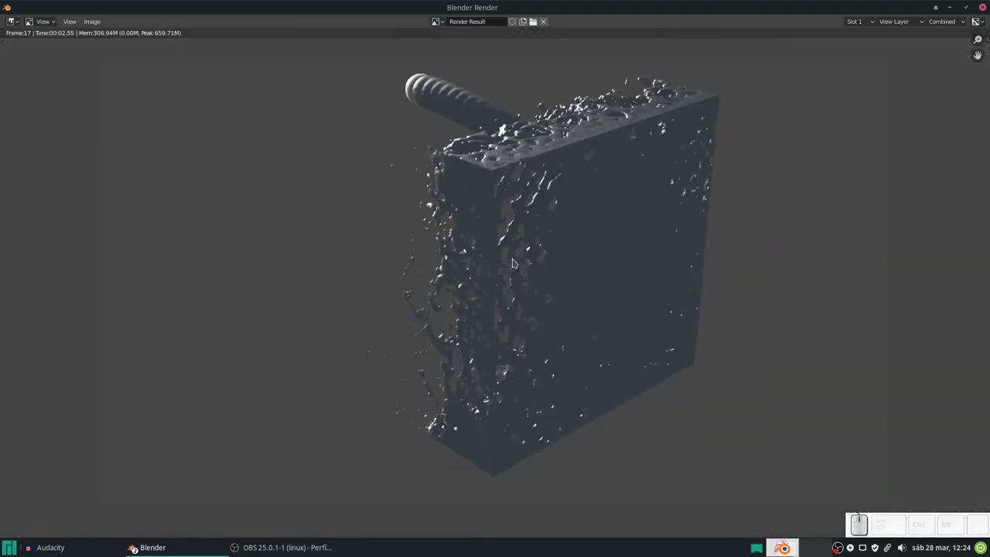
pyautogui.press('Escape')
pyautogui.click(463, 288)
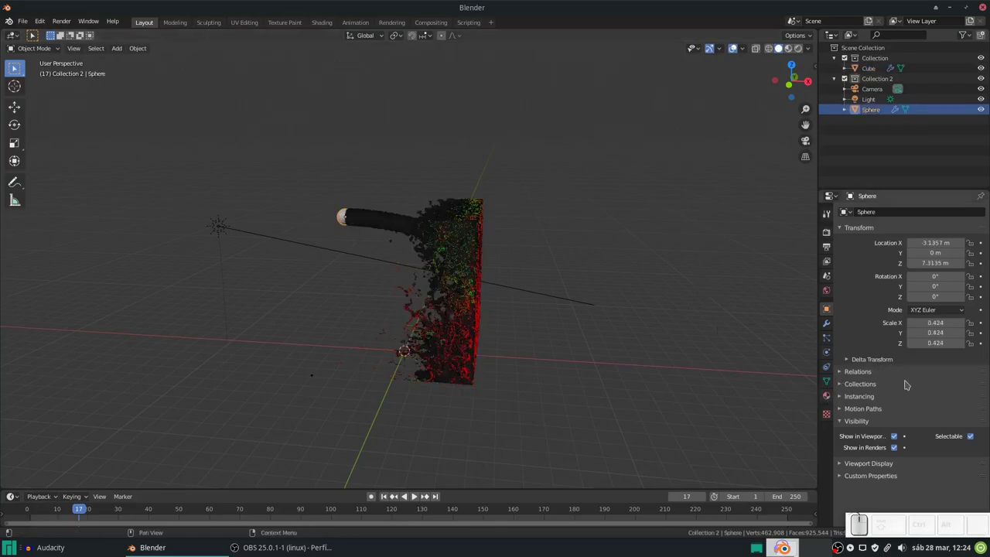
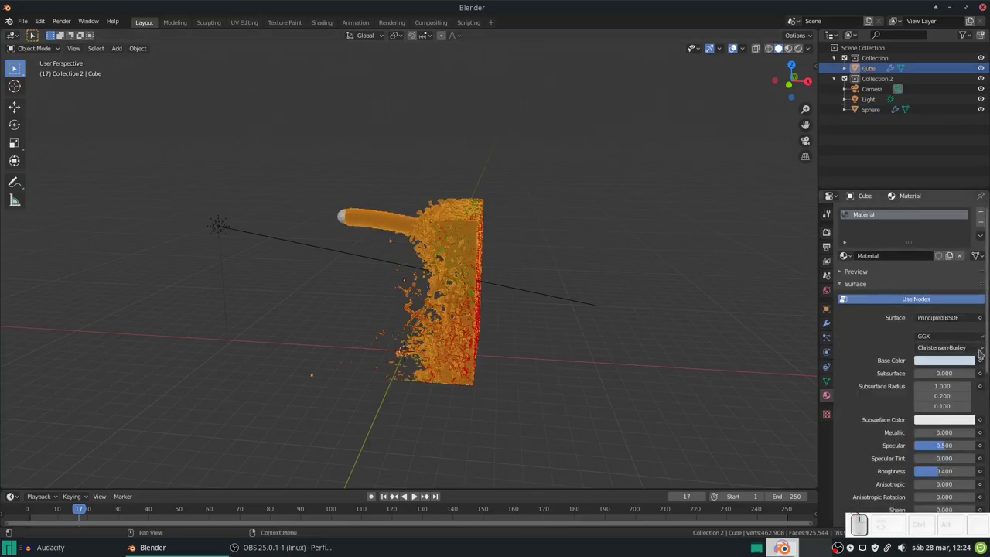
# Step: Set the liquid material to Alpha Blend, Alpha Clip shadows and enable Screen Space Refraction
pyautogui.scroll(-3)
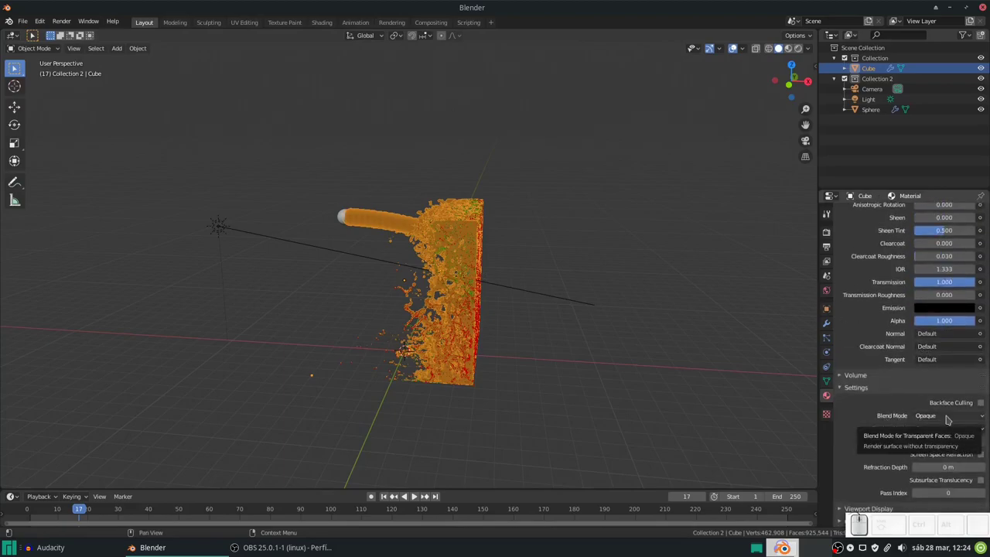
pyautogui.click(935, 418)
pyautogui.click(941, 466)
pyautogui.click(939, 434)
pyautogui.click(940, 465)
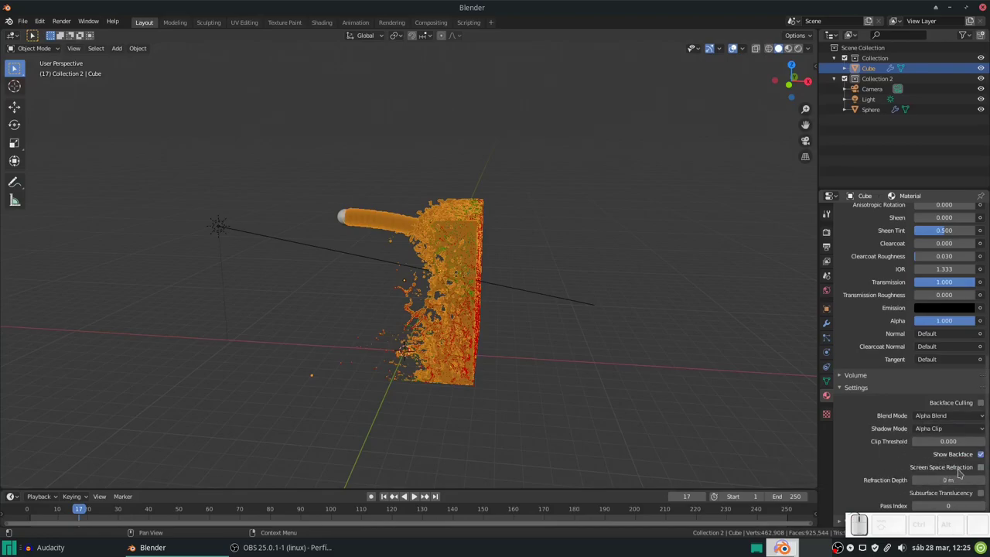
pyautogui.click(983, 470)
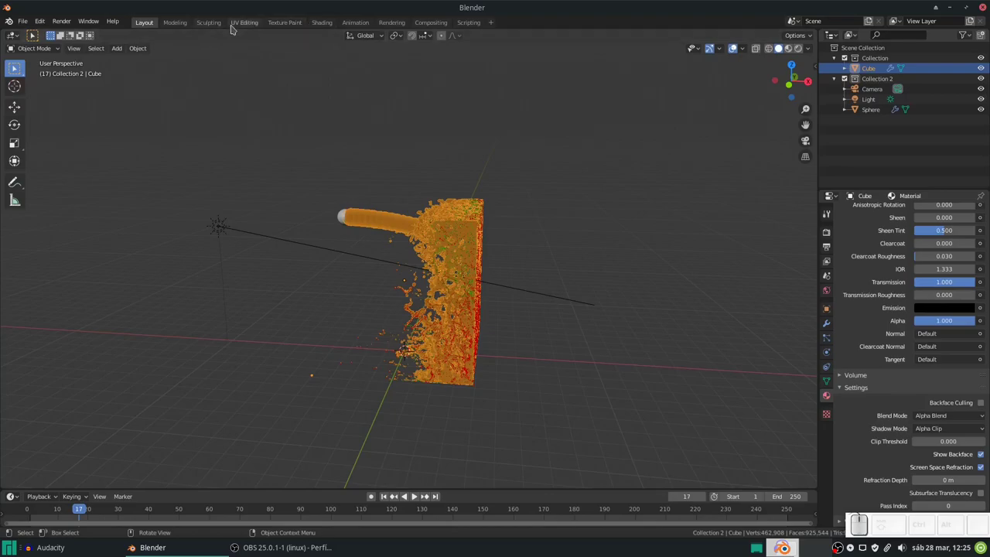
# Step: Show the World shader nodes in the Shading workspace and view the fluid scene through the camera
pyautogui.click(313, 24)
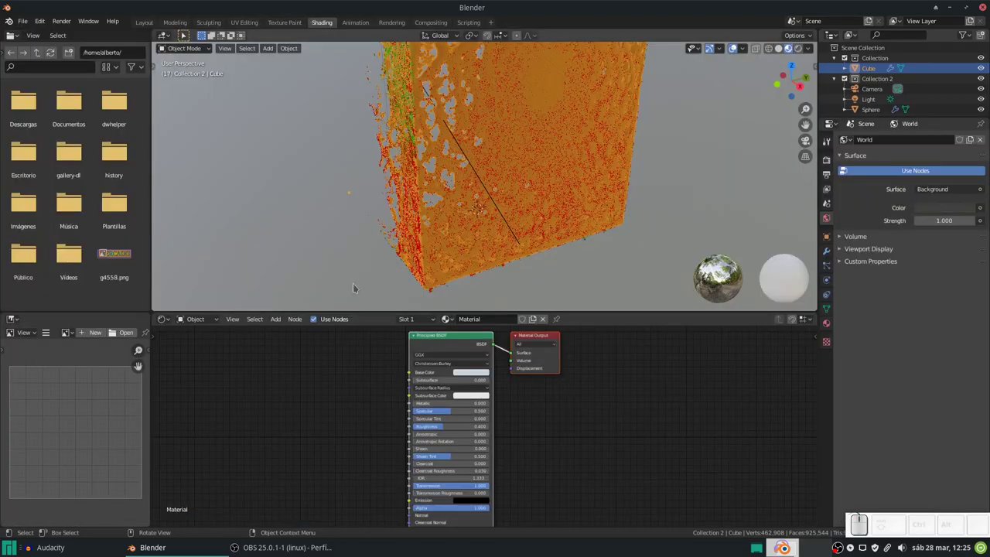
pyautogui.scroll(-3)
pyautogui.click(281, 46)
pyautogui.click(281, 46)
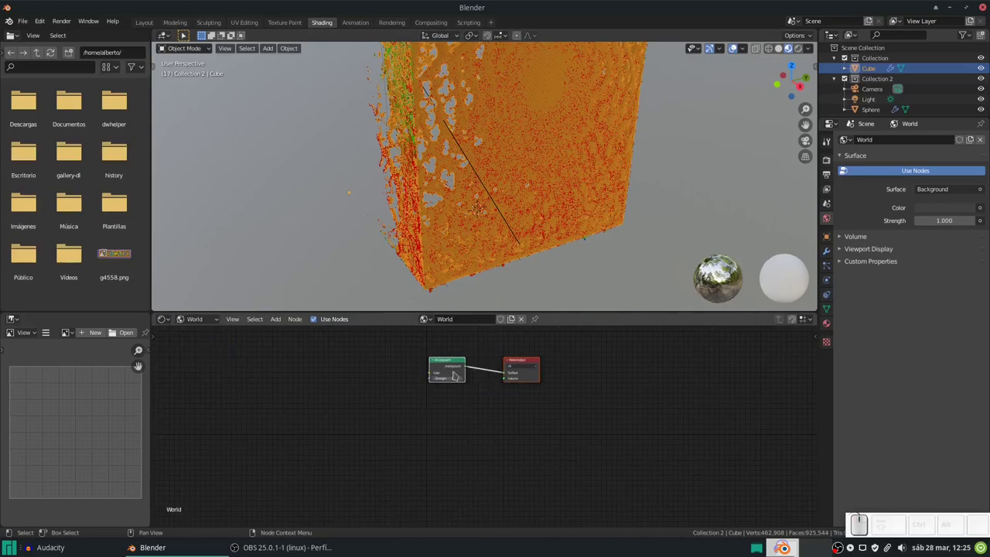
pyautogui.scroll(3)
pyautogui.middleClick(281, 47)
pyautogui.scroll(-3)
pyautogui.middleClick(263, 46)
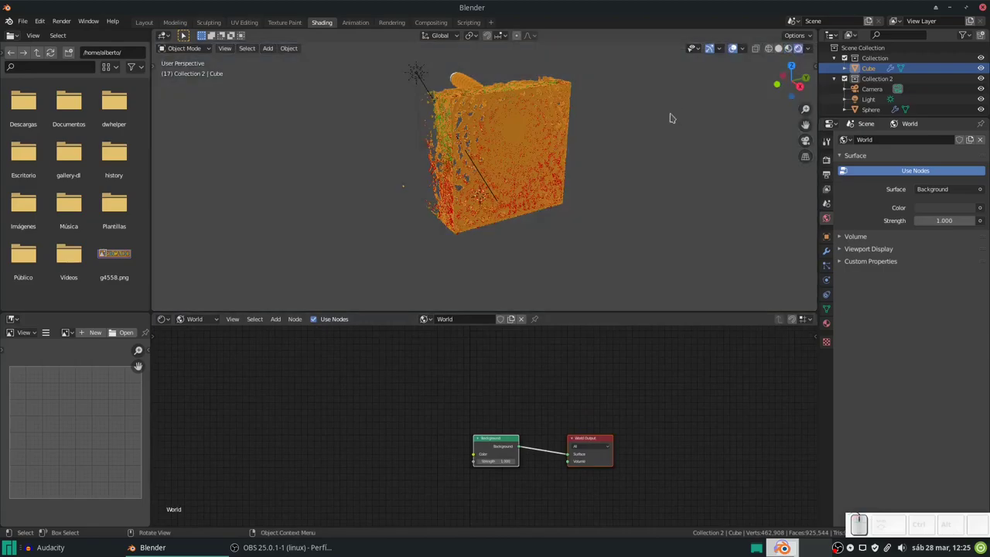
pyautogui.press('KP_0')
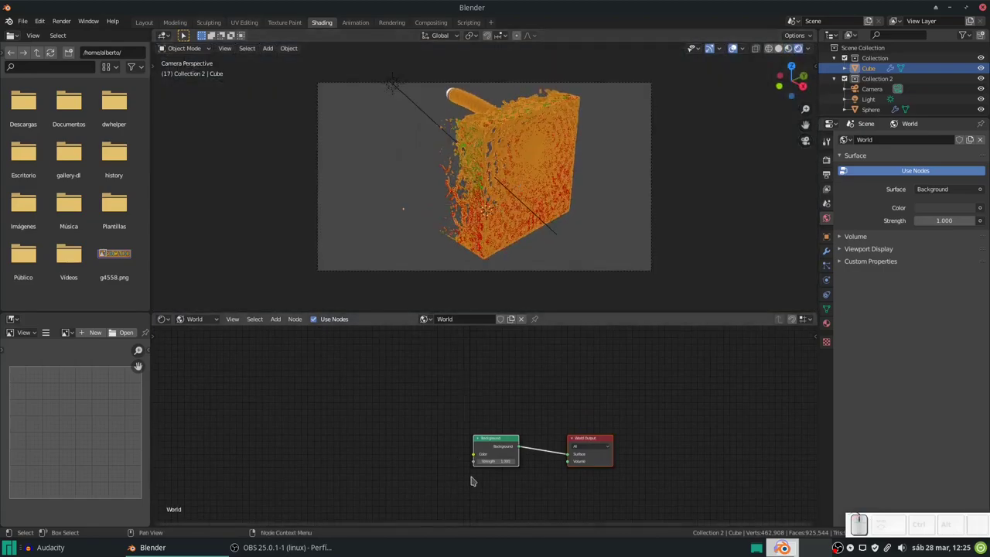
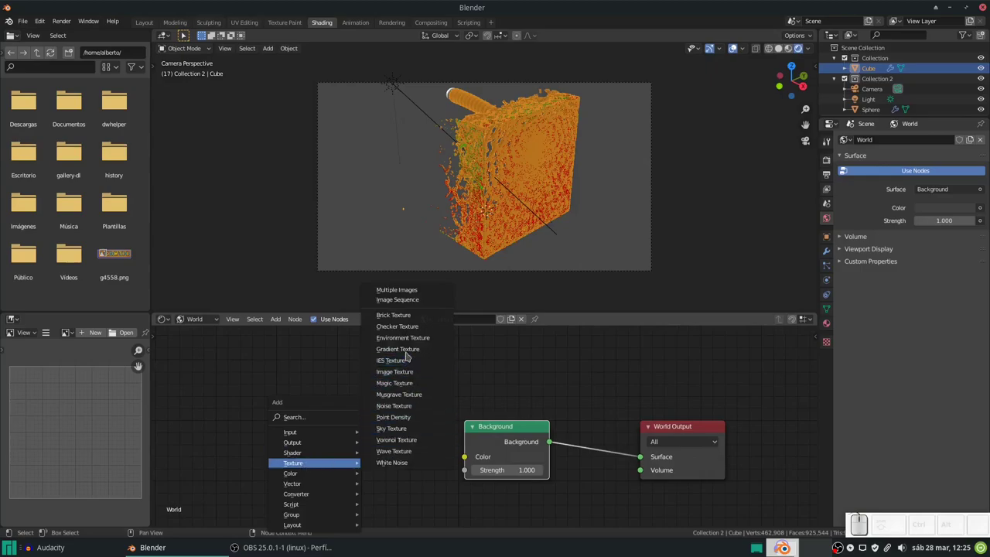
# Step: Add an Environment Texture node for the world and wire Texture Coordinate and Mapping nodes into it (Ctrl+T)
pyautogui.click(410, 341)
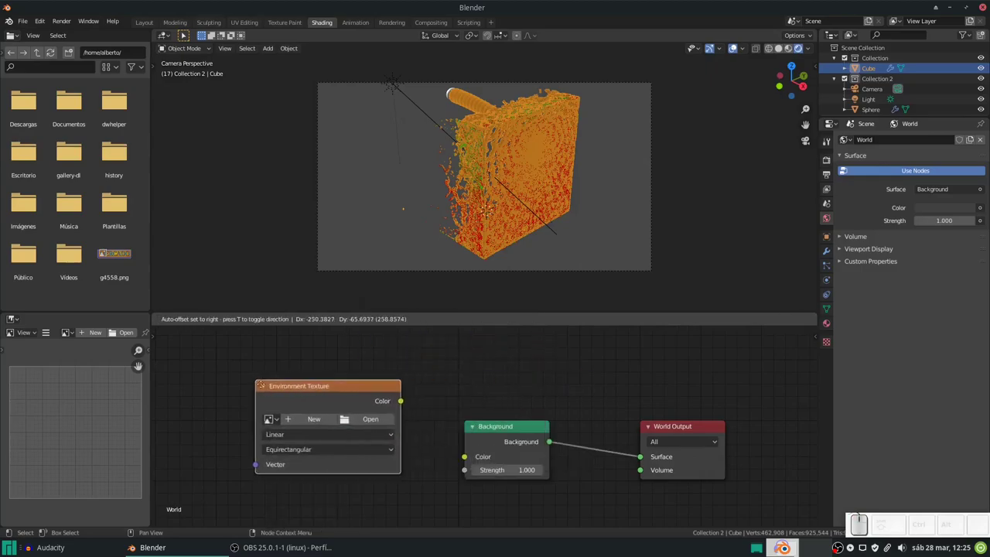
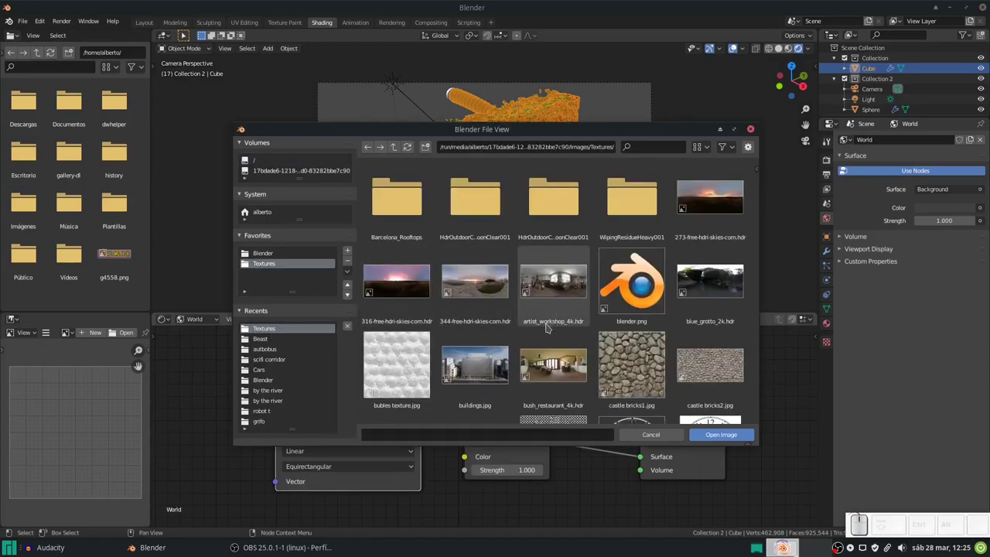
pyautogui.scroll(-3)
pyautogui.scroll(-3)
pyautogui.scroll(3)
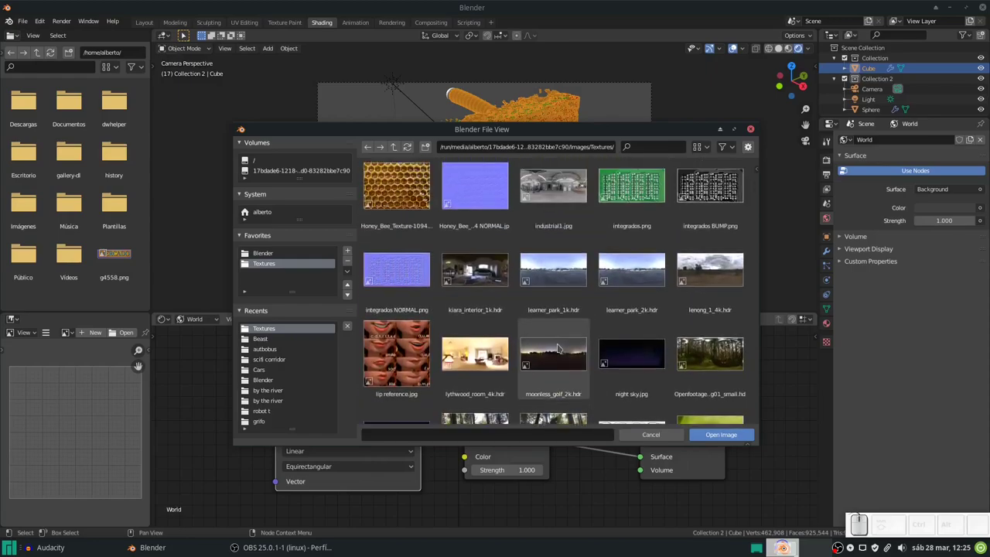
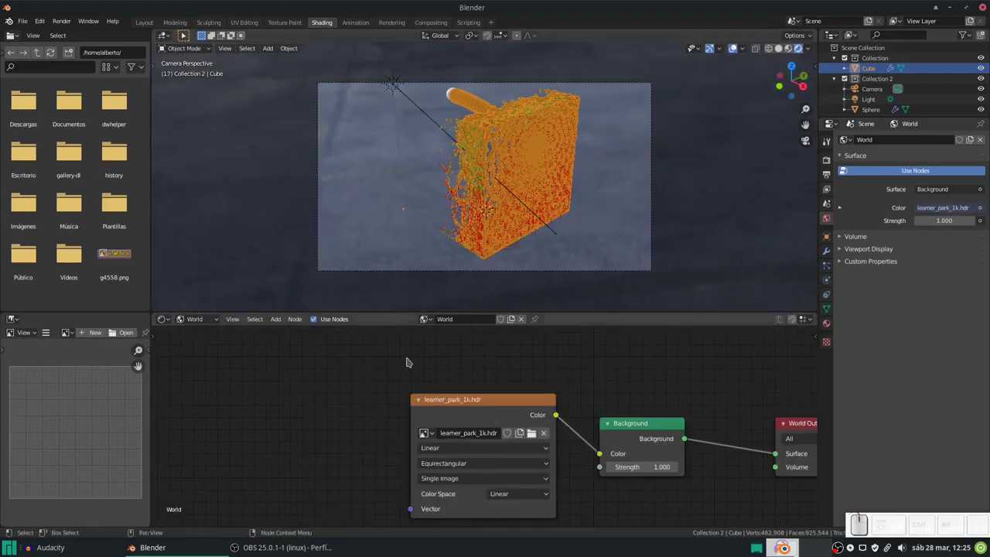
pyautogui.scroll(-3)
pyautogui.click(464, 403)
pyautogui.scroll(-3)
pyautogui.press('ctrl+t')
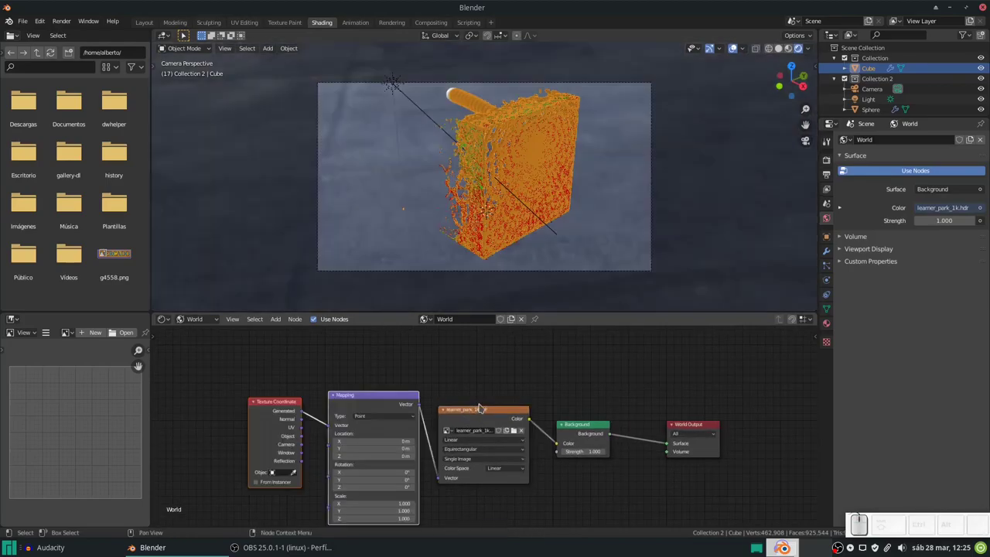
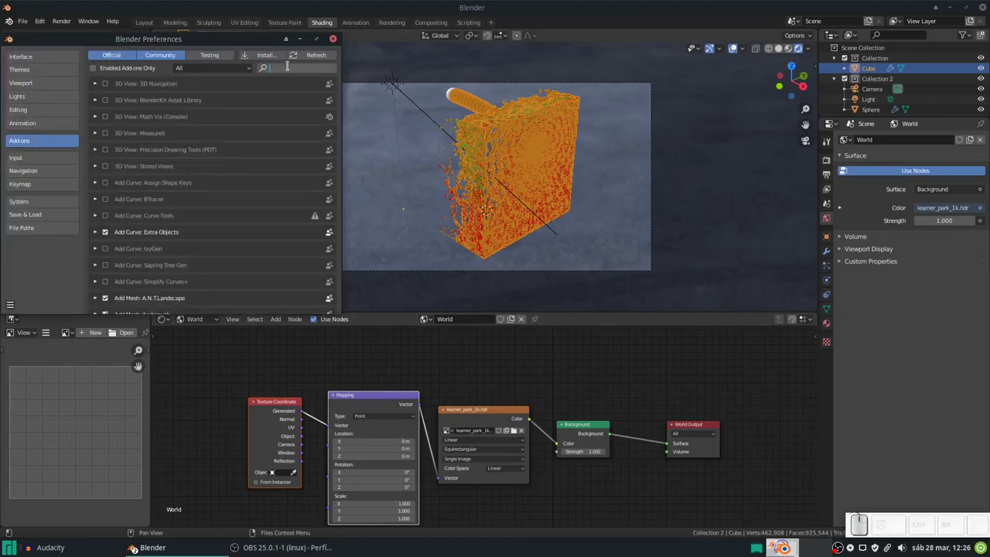
# Step: Search the add-ons for 'node' and make sure Node Wrangler is enabled
pyautogui.press('n')
pyautogui.press('o')
pyautogui.press('d')
pyautogui.press('e')
pyautogui.click(145, 124)
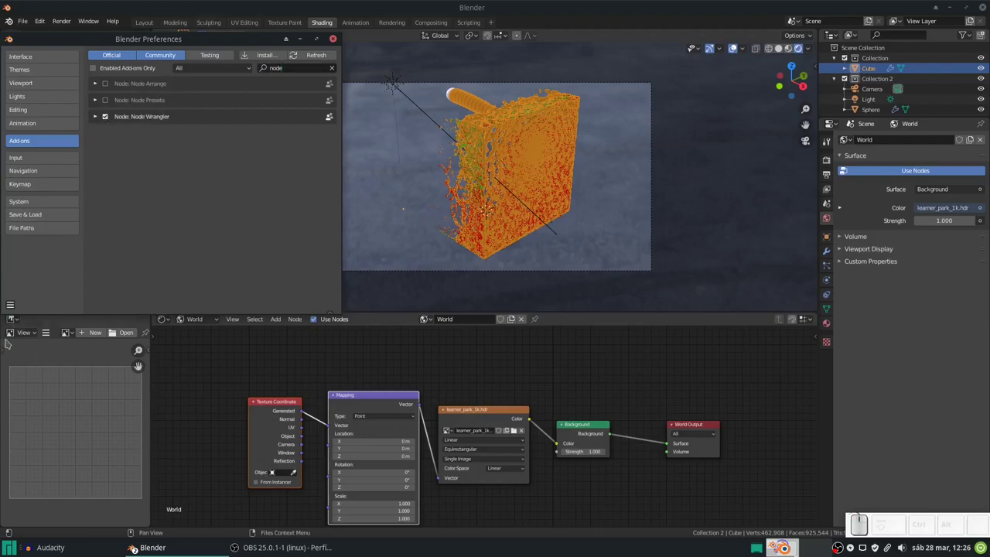
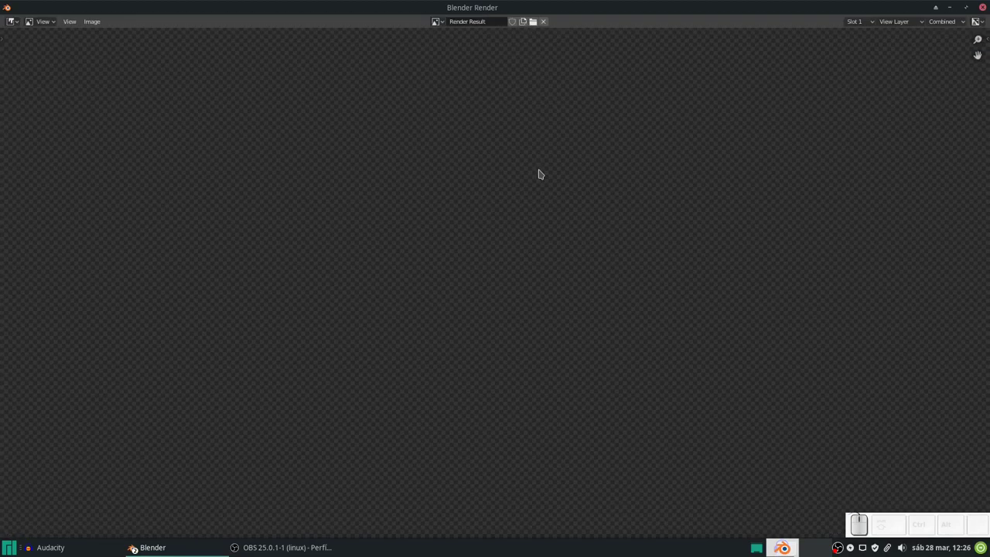
# Step: Review the frame-17 render of the water against the parking lot and return to the scene
pyautogui.scroll(-3)
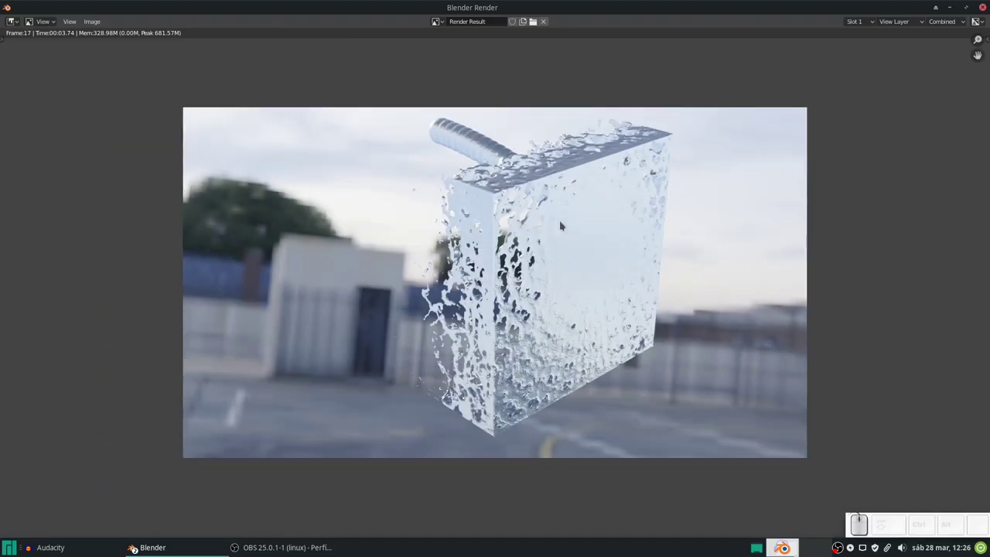
pyautogui.scroll(3)
pyautogui.scroll(-3)
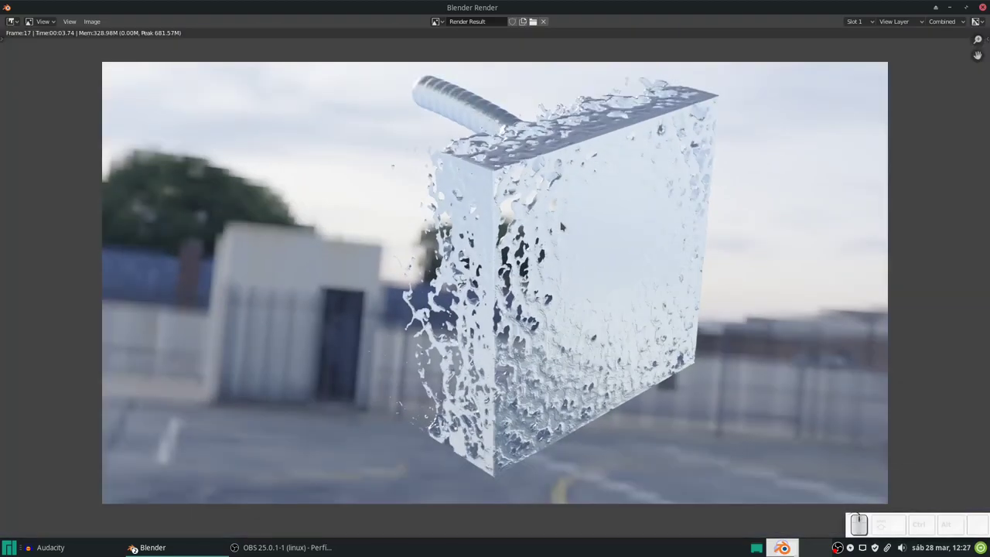
pyautogui.press('alt+Tab')
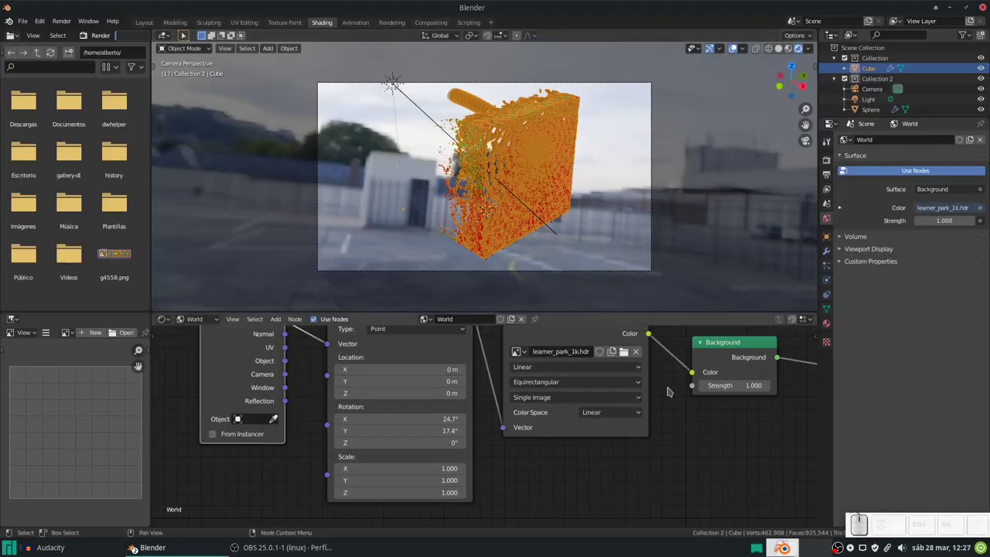
# Step: Select the fluid Cube and show its Material nodes with the Principled BSDF transmission settings in view
pyautogui.click(386, 77)
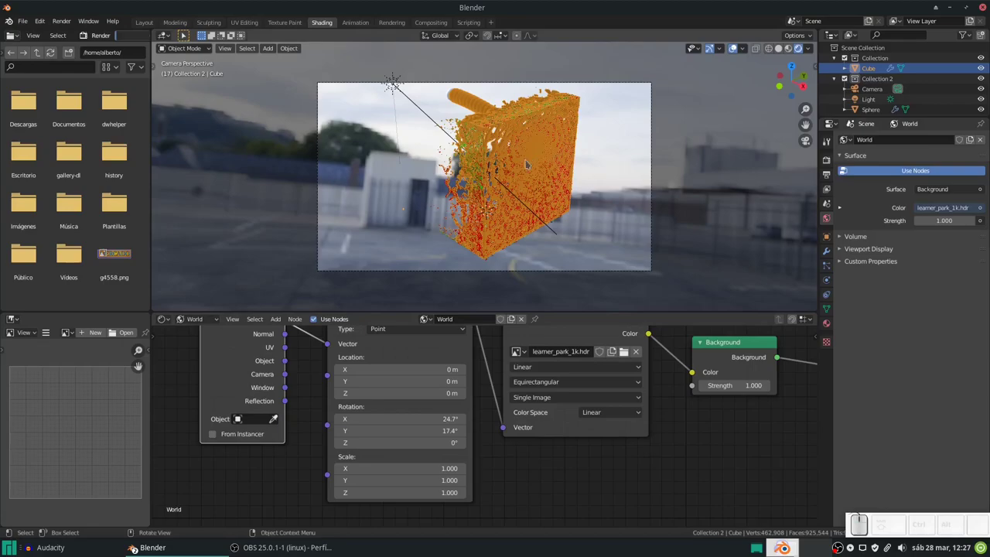
pyautogui.click(386, 77)
pyautogui.click(387, 77)
pyautogui.click(387, 77)
pyautogui.click(387, 77)
pyautogui.moveTo(387, 77); pyautogui.dragTo(386, 77)
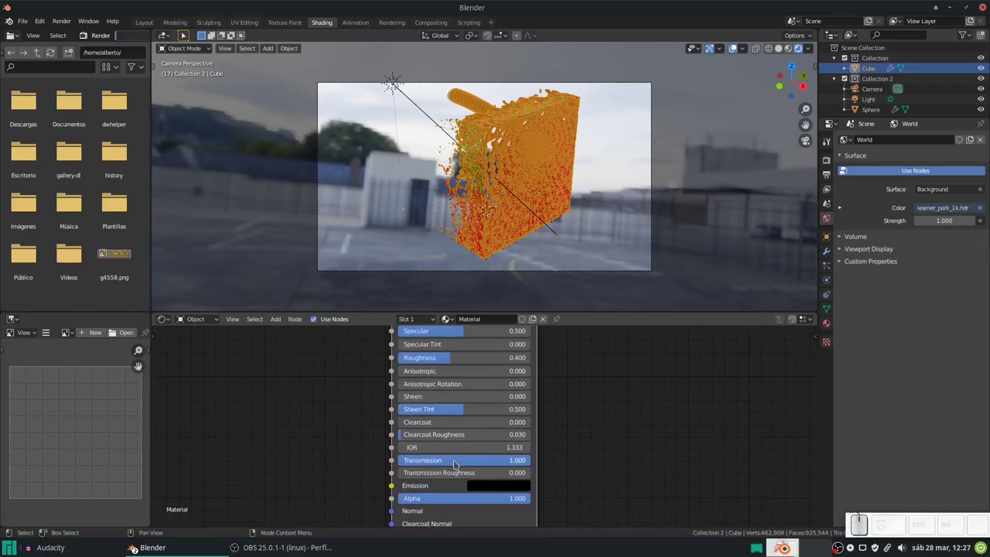
# Step: Set the Principled BSDF roughness to 0.05 and render frame 17 again for glossier water
pyautogui.middleClick(387, 78)
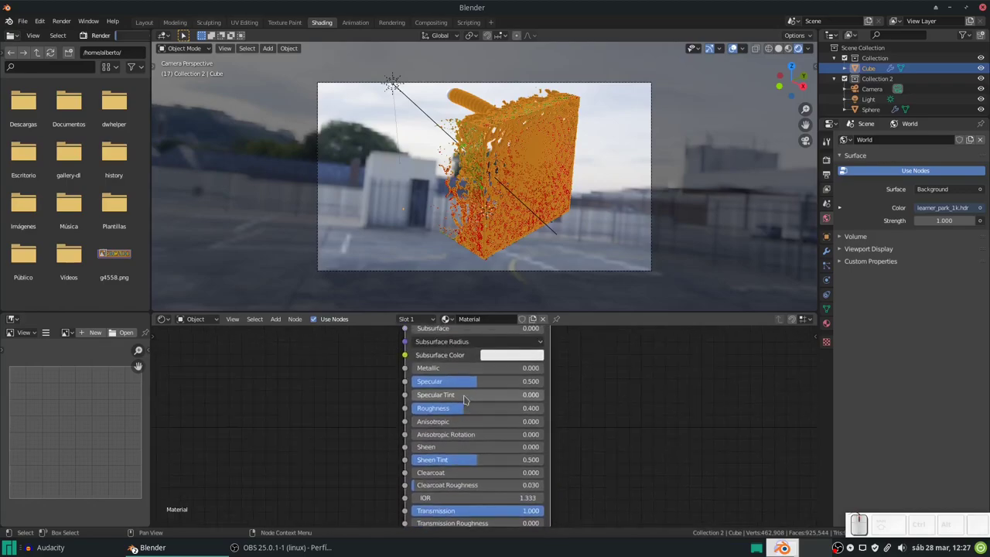
pyautogui.middleClick(387, 77)
pyautogui.press('KP_Decimal')
pyautogui.press('KP_0')
pyautogui.press('KP_5')
pyautogui.press('KP_Enter')
pyautogui.press('F12')
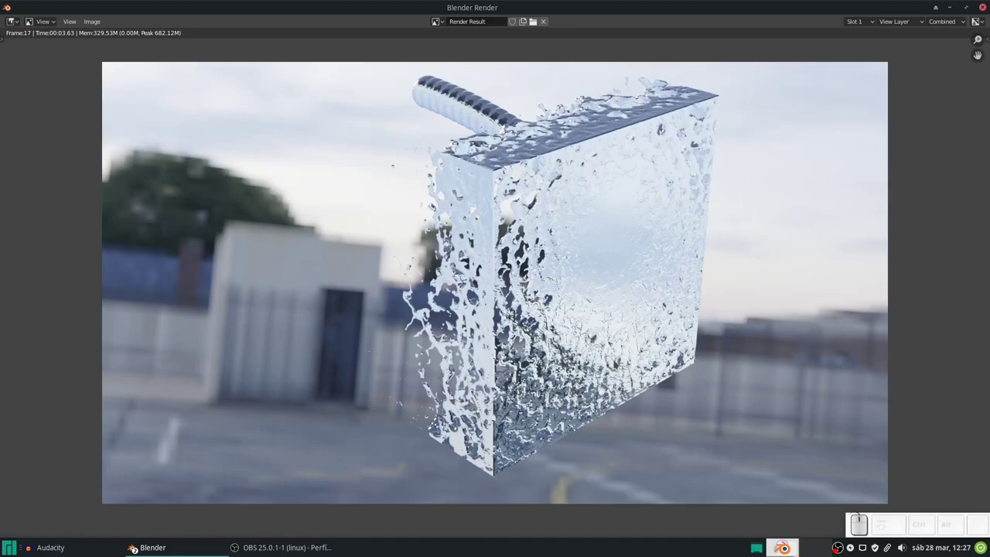
pyautogui.press('Escape')
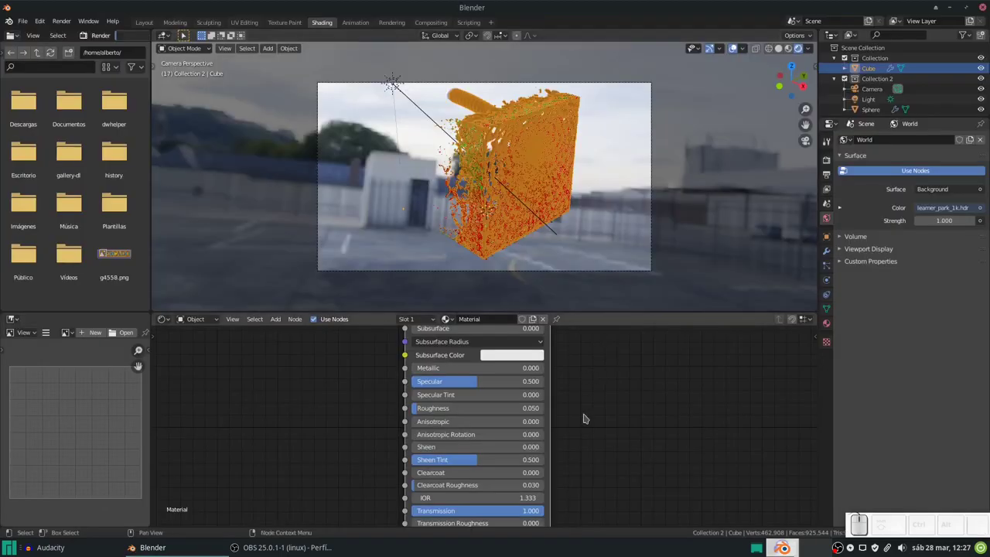
pyautogui.scroll(-3)
pyautogui.middleClick(535, 255)
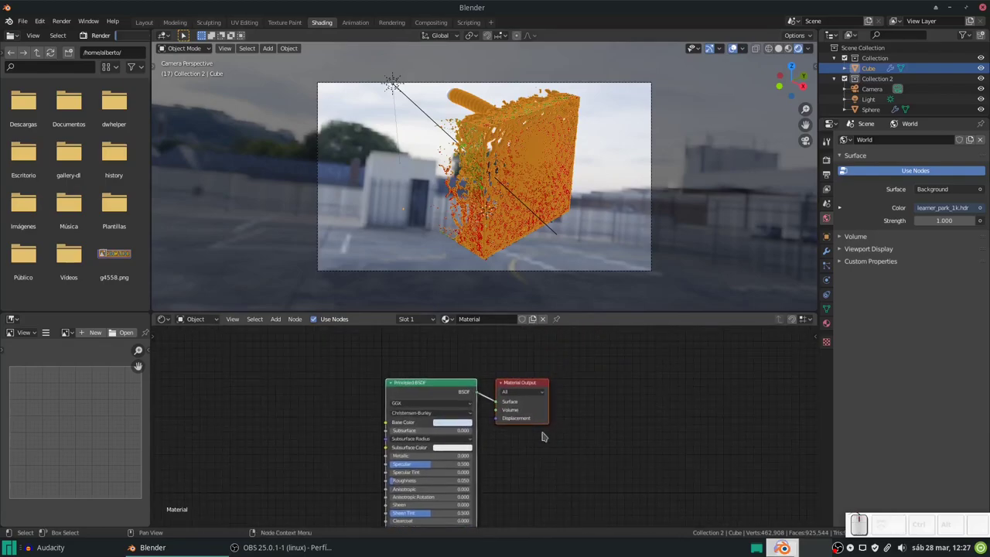